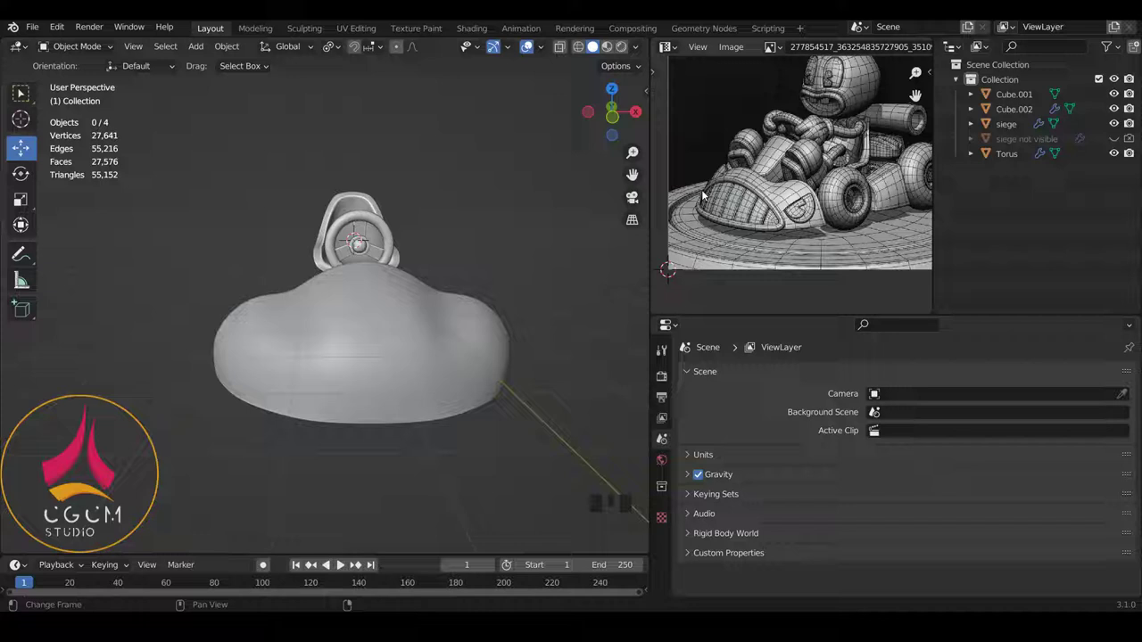
Bring up the Add list (Shift+A) to insert a cube beside the hood
{"action": "left_click_drag", "start_coordinate": [786, 195], "coordinate": [391, 305]}
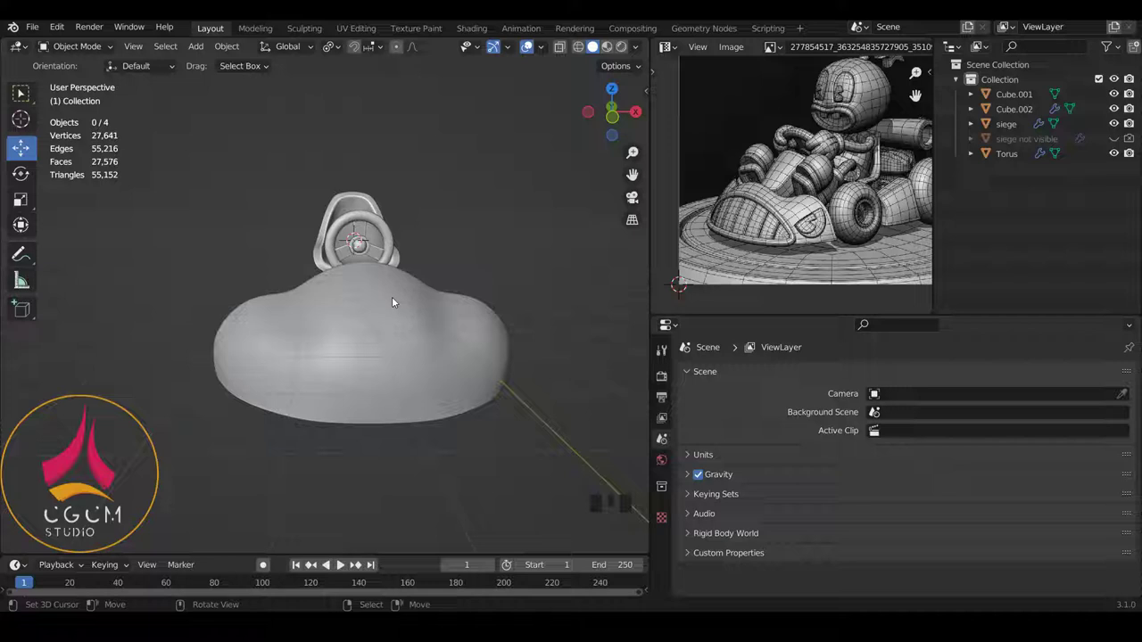
{"action": "key", "text": "shift+a"}
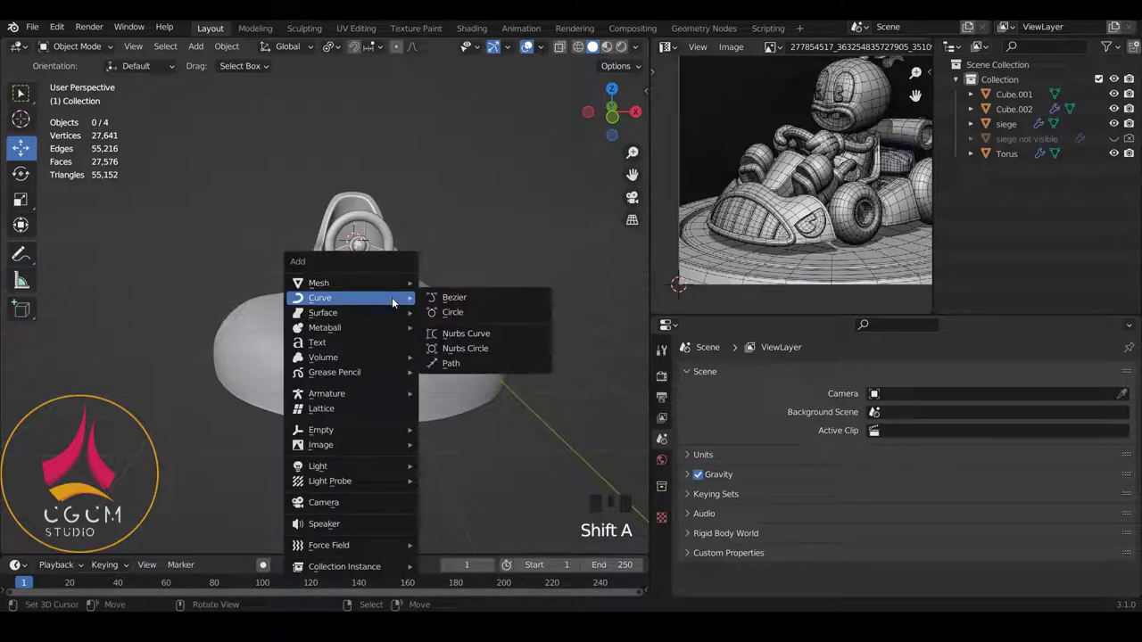
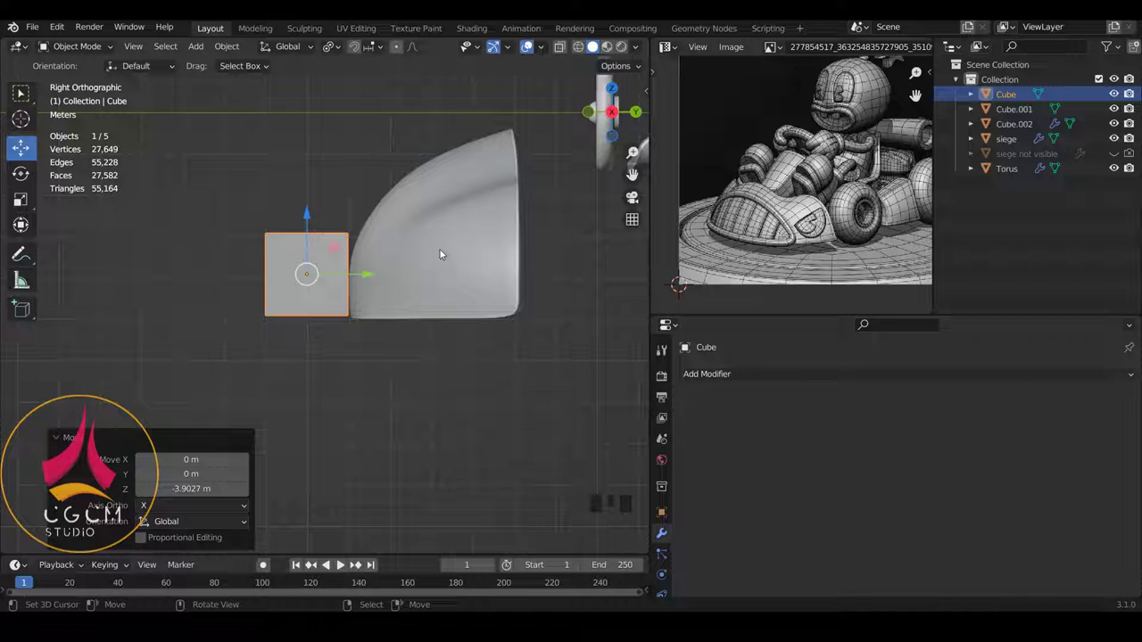
Scale the cube in Edit Mode into a thin, tall plank sized to the hood front
{"action": "key", "text": "Tab"}
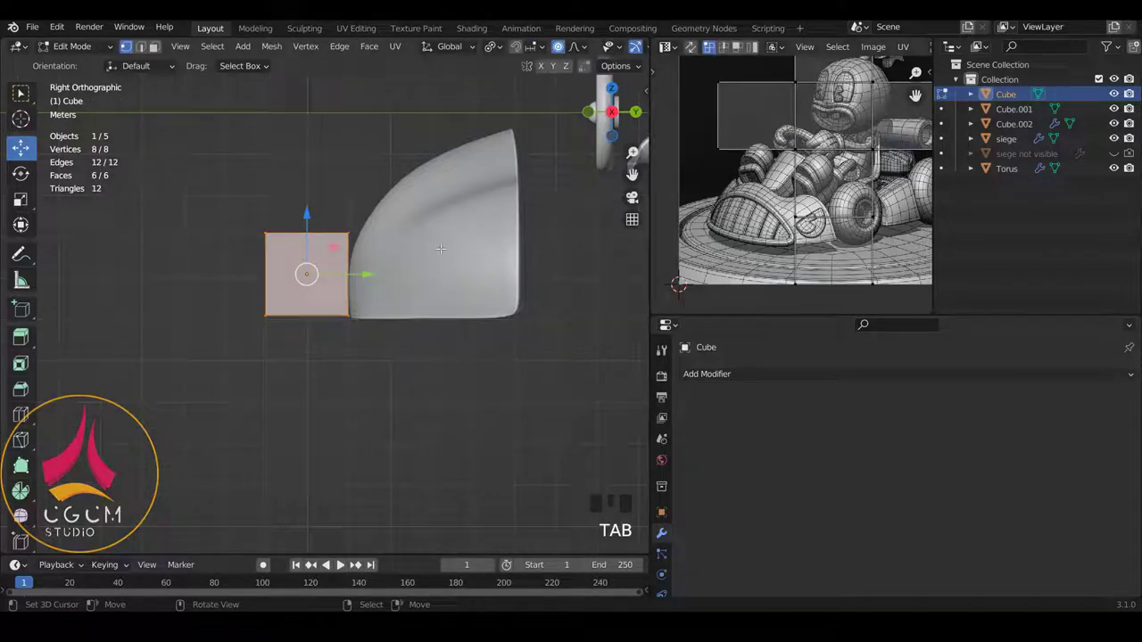
{"action": "key", "text": "s"}
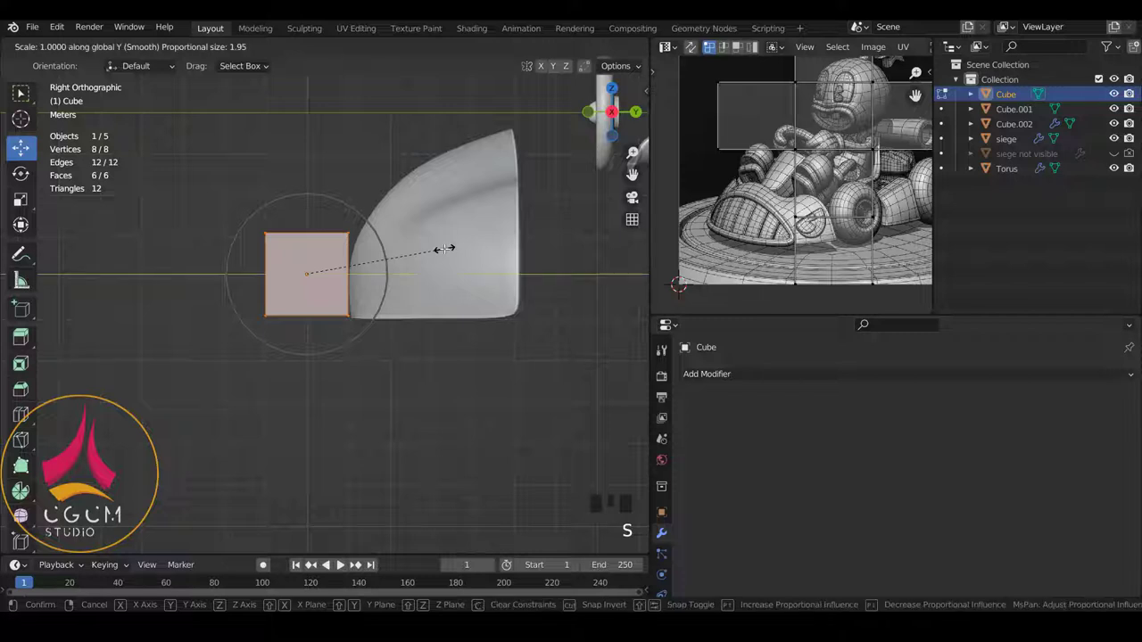
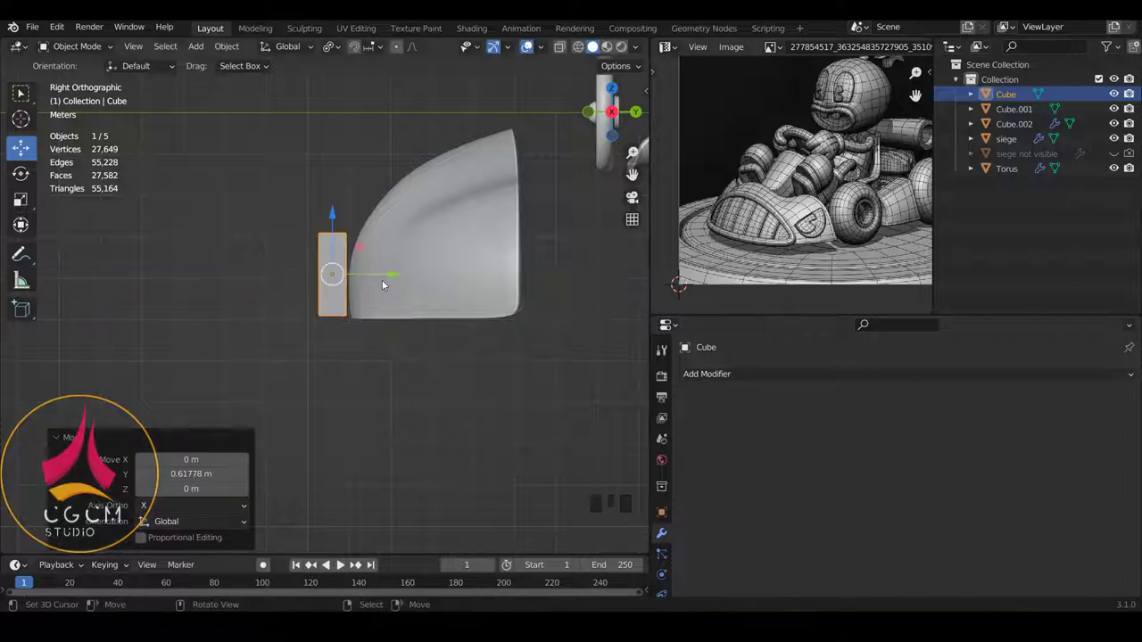
{"action": "key", "text": "KP_1"}
{"action": "scroll", "scroll_direction": "up", "scroll_amount": 3}
{"action": "key", "text": "Tab"}
{"action": "key", "text": "s"}
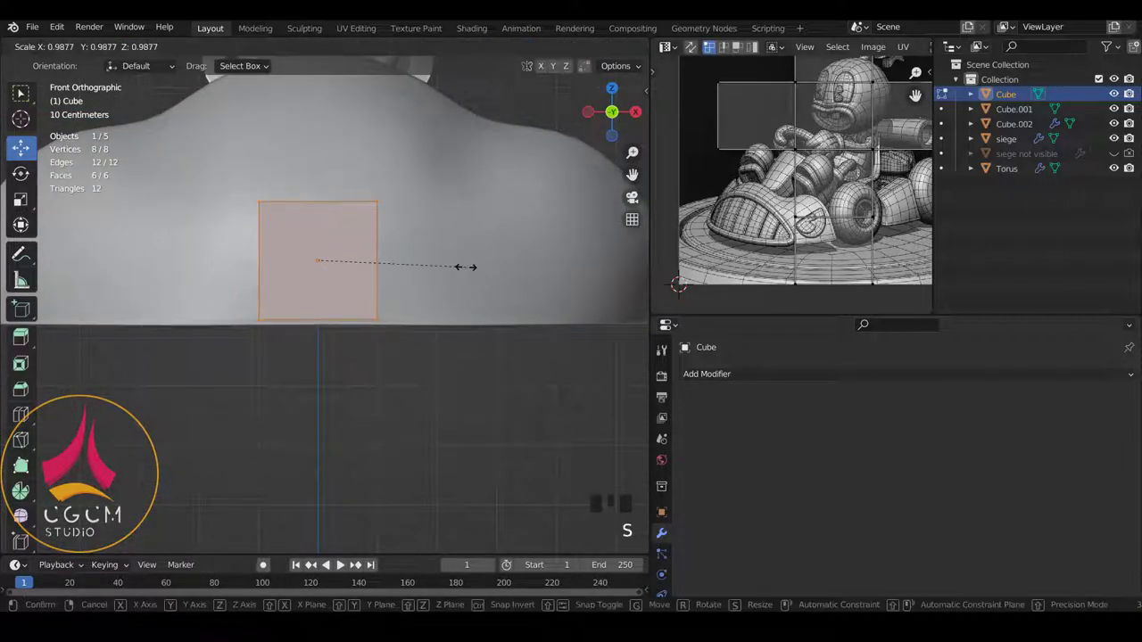
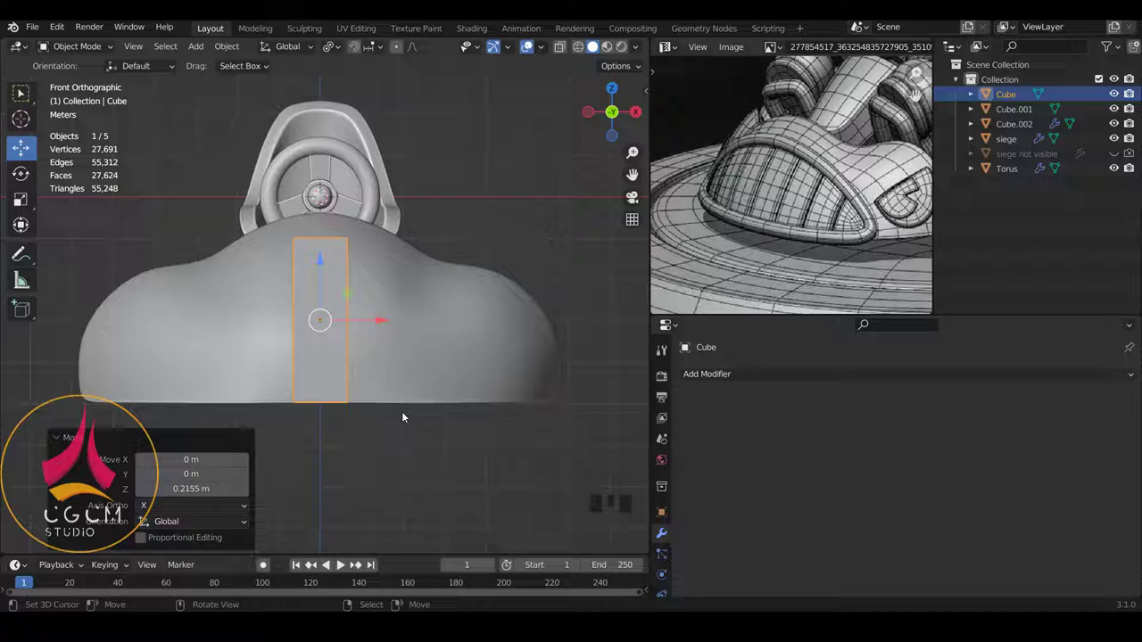
Inspect the plank against the hood from the front at several zoom levels
{"action": "left_click_drag", "start_coordinate": [450, 313], "coordinate": [386, 329]}
{"action": "key", "text": "KP_1"}
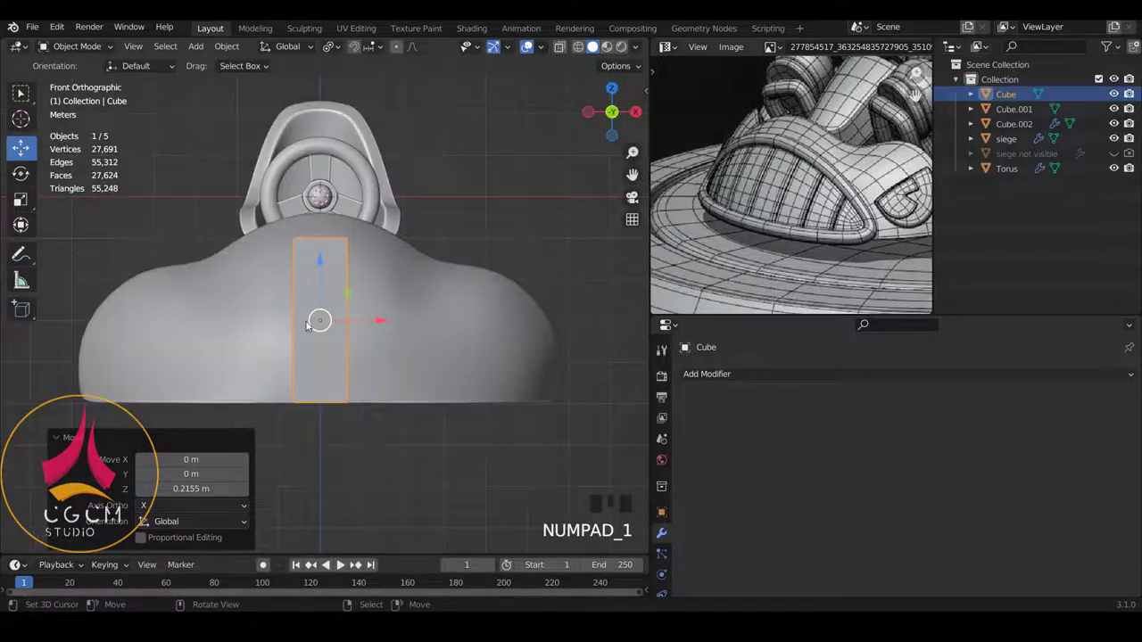
{"action": "scroll", "scroll_direction": "up", "scroll_amount": 3}
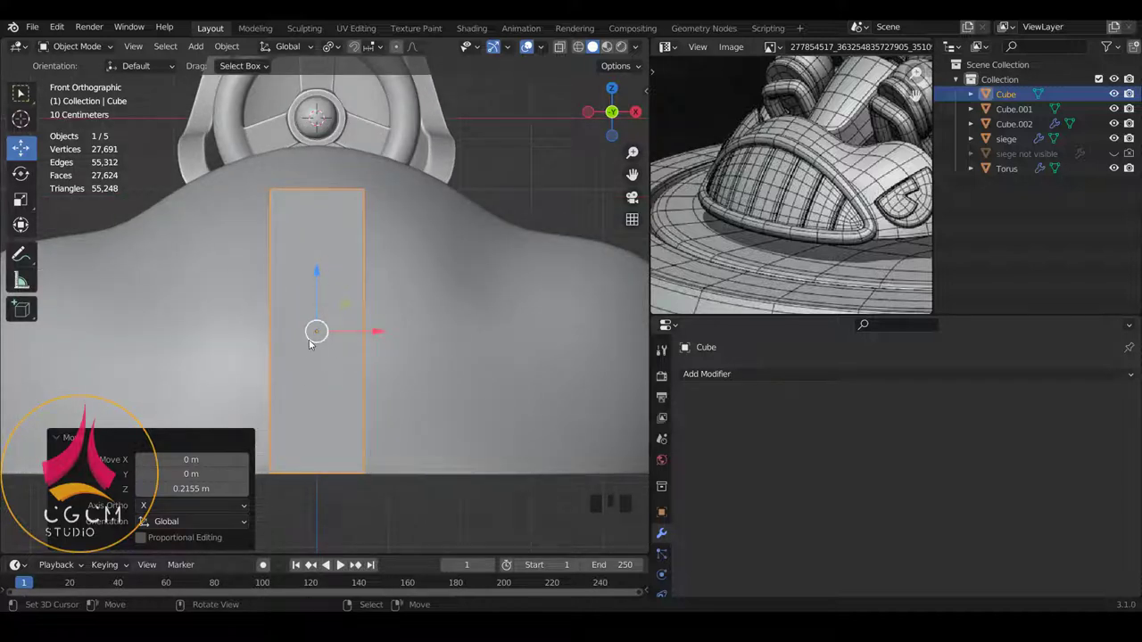
{"action": "scroll", "scroll_direction": "down", "scroll_amount": 3}
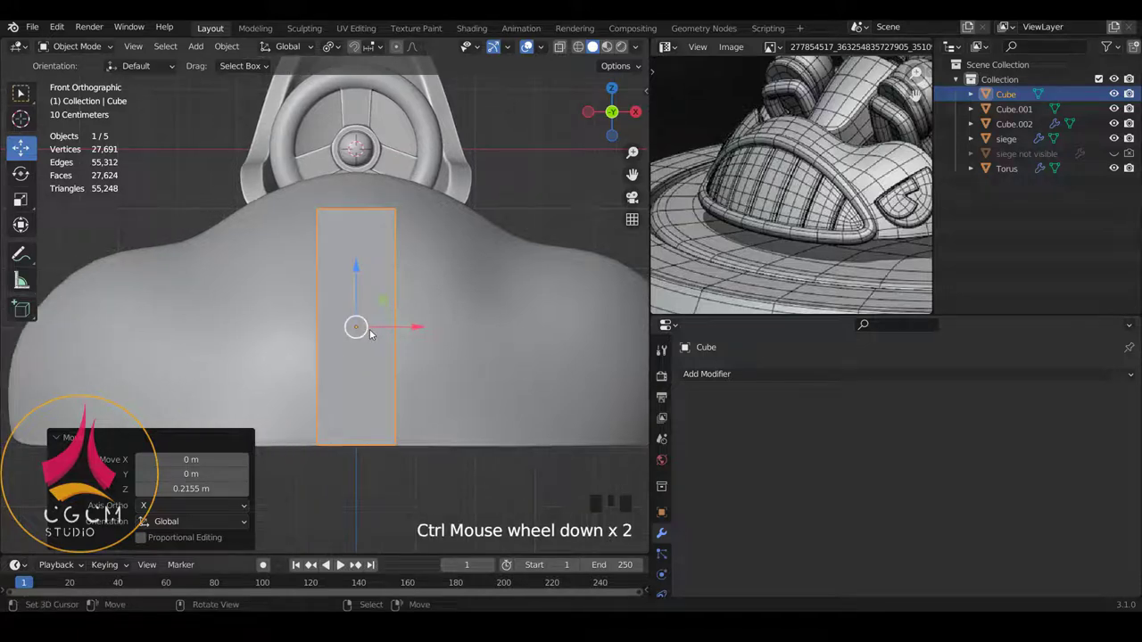
{"action": "scroll", "scroll_direction": "down", "scroll_amount": 3}
{"action": "scroll", "scroll_direction": "down", "scroll_amount": 3}
{"action": "left_click_drag", "start_coordinate": [369, 338], "coordinate": [424, 325]}
{"action": "key", "text": "KP_1"}
{"action": "scroll", "scroll_direction": "up", "scroll_amount": 3}
{"action": "scroll", "scroll_direction": "down", "scroll_amount": 3}
{"action": "scroll", "scroll_direction": "down", "scroll_amount": 3}
{"action": "left_click_drag", "start_coordinate": [443, 311], "coordinate": [300, 341]}
{"action": "key", "text": "KP_1"}
{"action": "scroll", "scroll_direction": "up", "scroll_amount": 3}
{"action": "scroll", "scroll_direction": "up", "scroll_amount": 3}
Give the plank a Subdivision Surface modifier at viewport level 2
{"action": "left_click_drag", "start_coordinate": [717, 372], "coordinate": [1117, 441]}
{"action": "left_click_drag", "start_coordinate": [1117, 437], "coordinate": [323, 276]}
{"action": "scroll", "scroll_direction": "up", "scroll_amount": 3}
{"action": "key", "text": "Tab"}
{"action": "scroll", "scroll_direction": "up", "scroll_amount": 3}
{"action": "scroll", "scroll_direction": "up", "scroll_amount": 3}
{"action": "key", "text": "Tab"}
{"action": "key", "text": "w"}
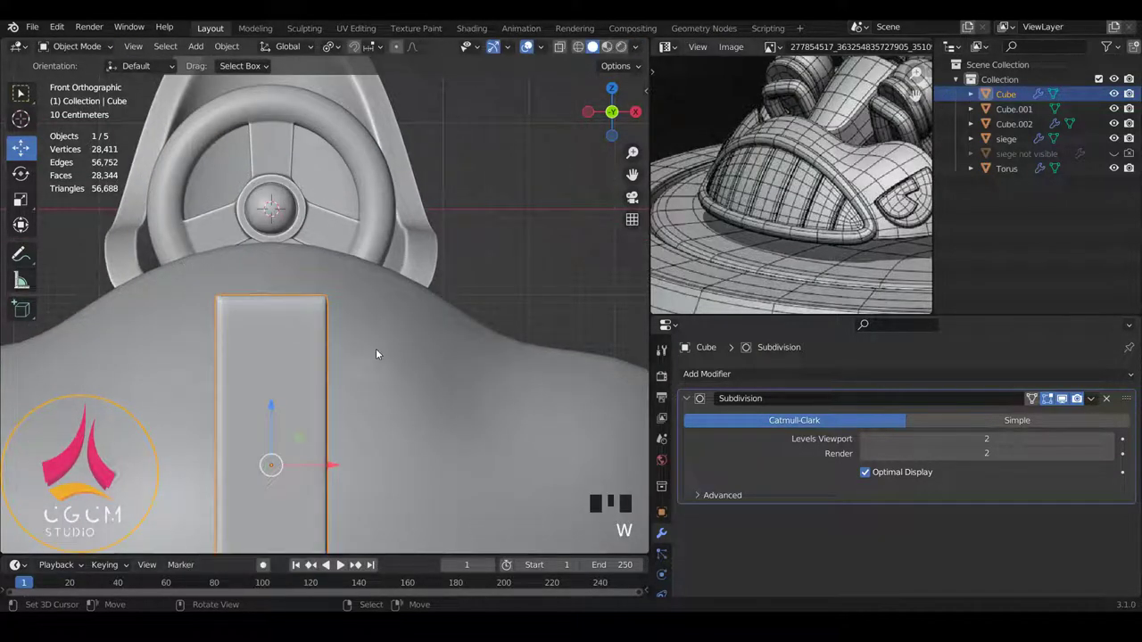
Add two support edge loops slid toward the plank's sides, then return to Object Mode
{"action": "key", "text": "Tab"}
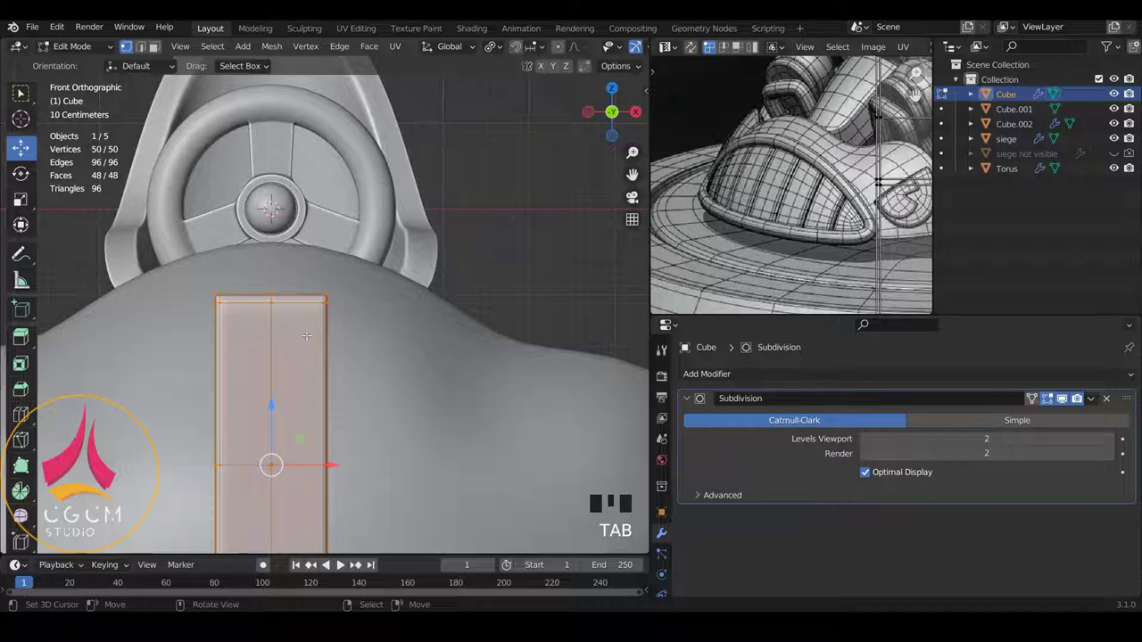
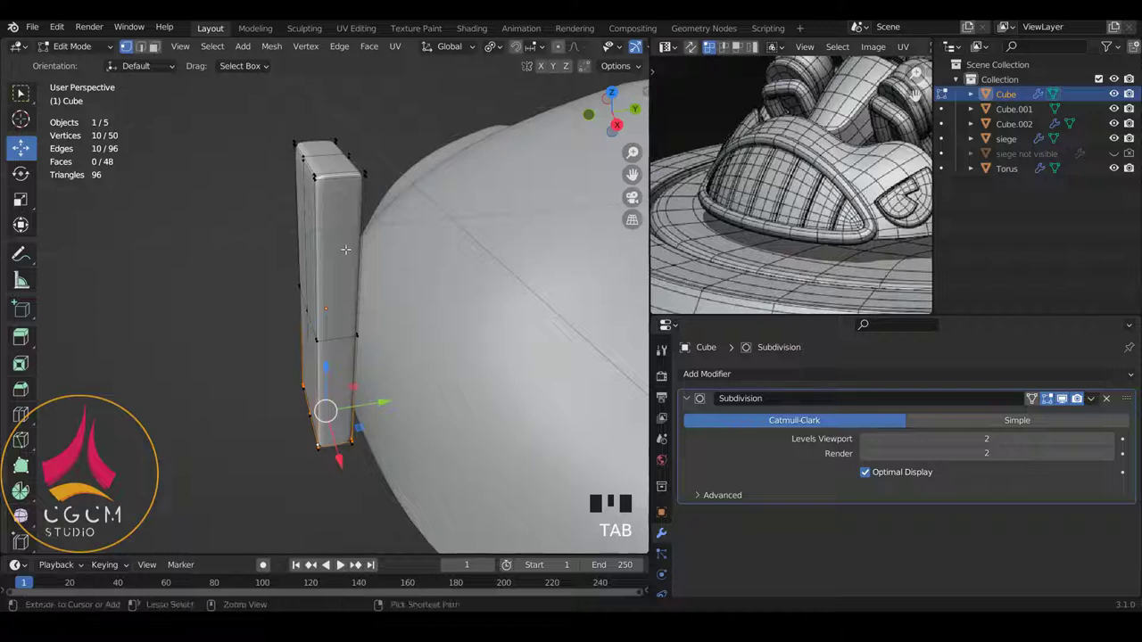
{"action": "key", "text": "ctrl+r"}
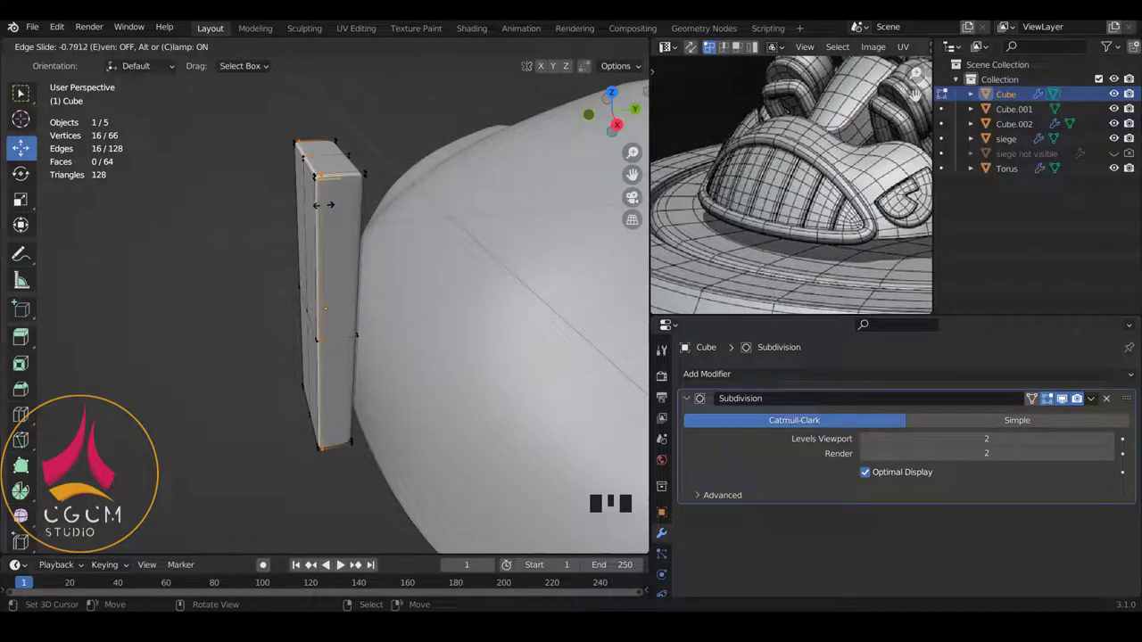
{"action": "key", "text": "ctrl+r"}
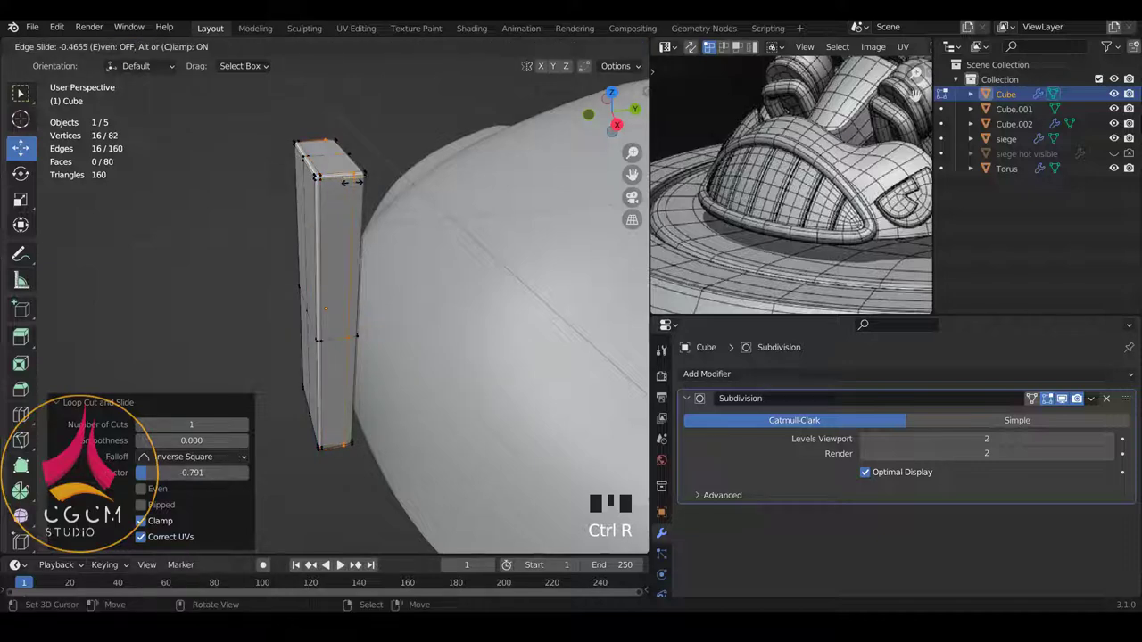
{"action": "left_click_drag", "start_coordinate": [377, 261], "coordinate": [438, 246]}
{"action": "key", "text": "a"}
{"action": "left_click_drag", "start_coordinate": [403, 228], "coordinate": [411, 228]}
{"action": "key", "text": "KP_1"}
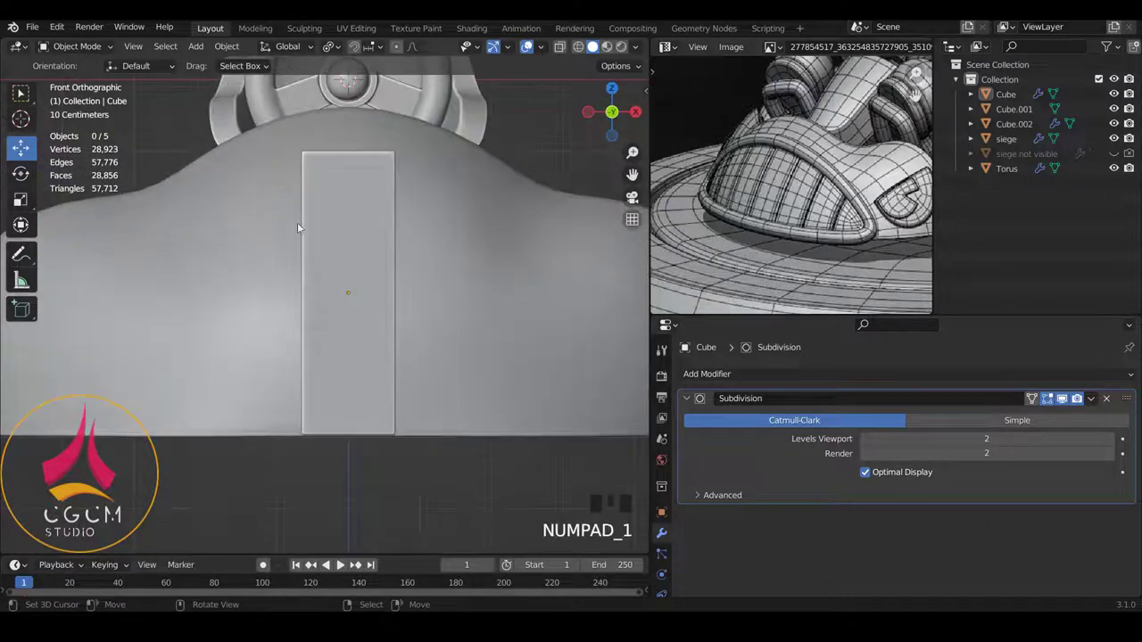
Add an Array modifier with Count 5 and Relative Offset X 1.02
{"action": "right_click", "coordinate": [390, 220]}
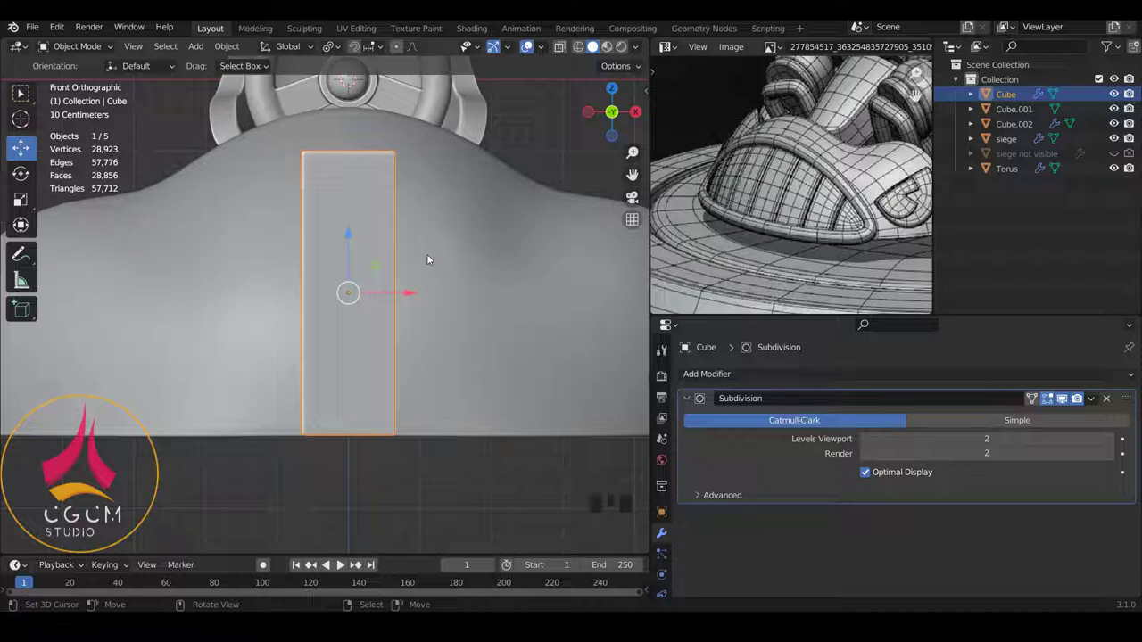
{"action": "scroll", "scroll_direction": "down", "scroll_amount": 3}
{"action": "scroll", "scroll_direction": "up", "scroll_amount": 3}
{"action": "scroll", "scroll_direction": "up", "scroll_amount": 3}
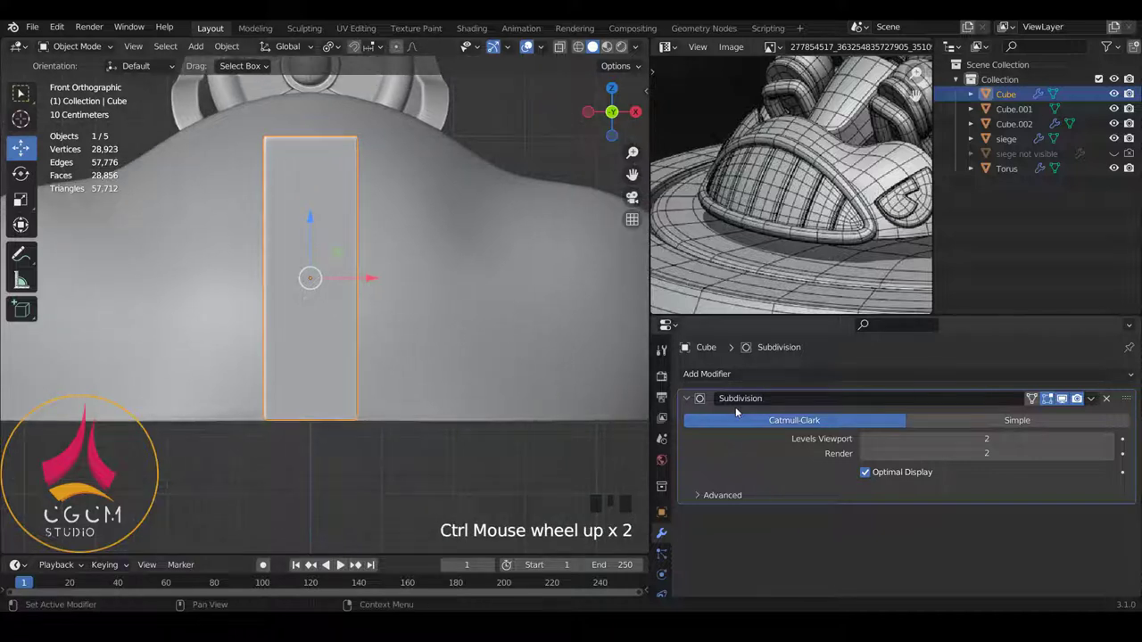
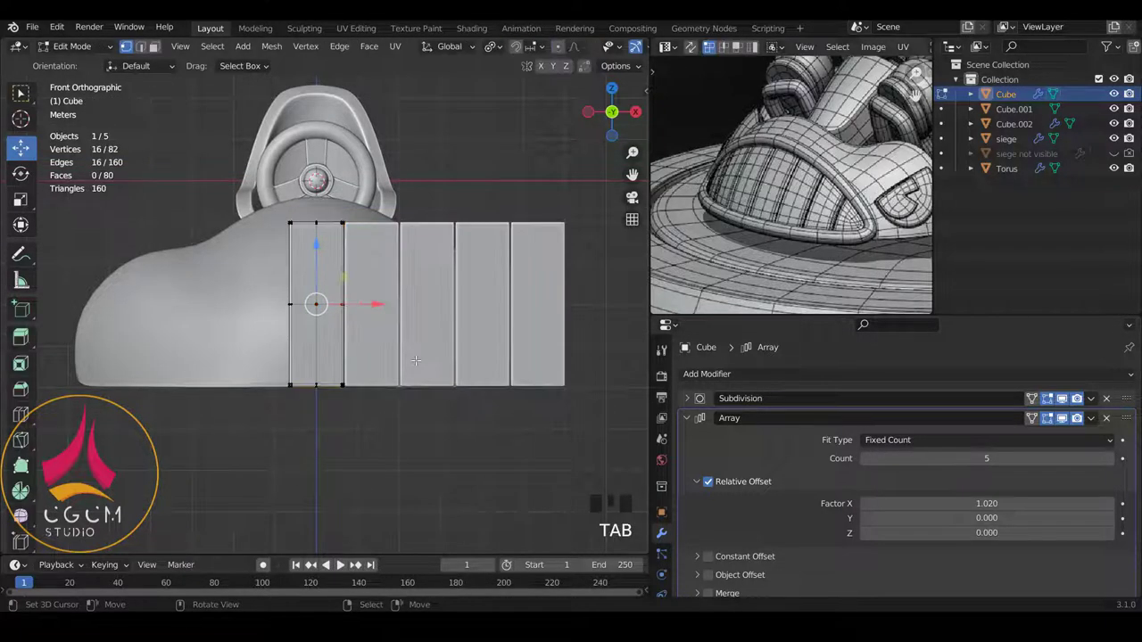
Slide all plank geometry along X so the row starts at the hood's centre line
{"action": "key", "text": "a"}
{"action": "key", "text": "a"}
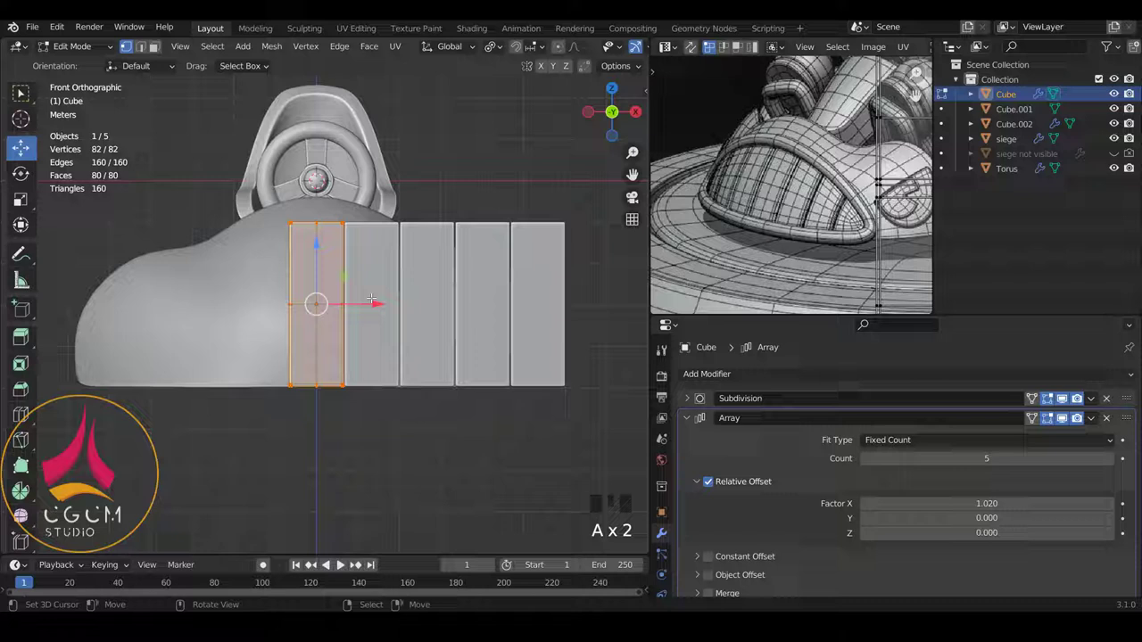
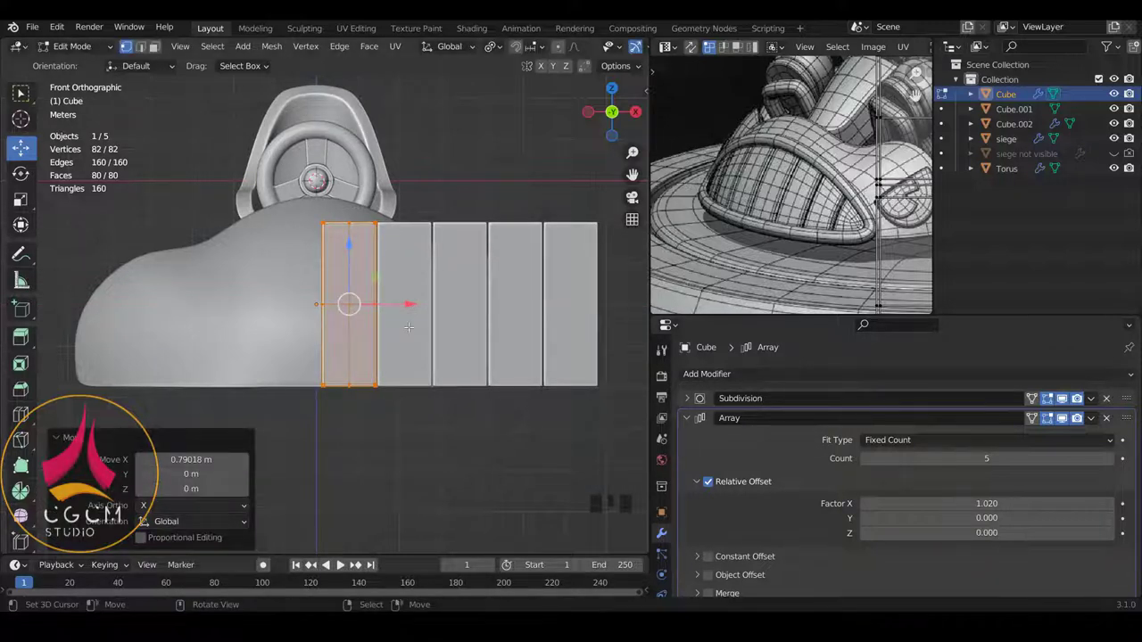
{"action": "scroll", "scroll_direction": "up", "scroll_amount": 3}
{"action": "key", "text": "Tab"}
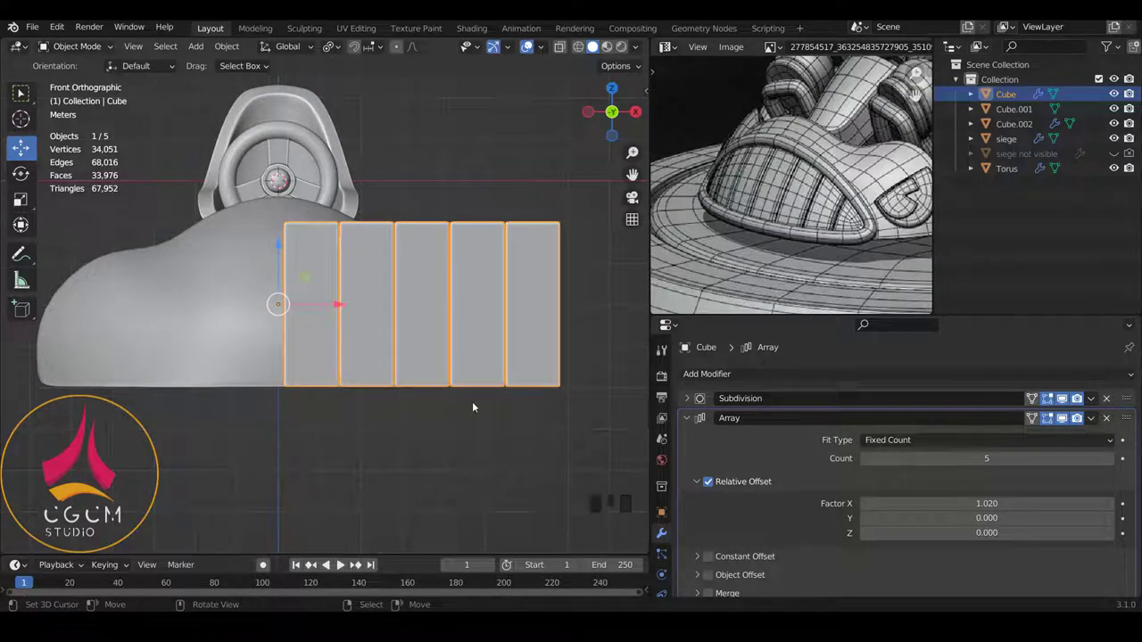
Slide the half plank along X so the mirrored row of ten closes its centre gap evenly
{"action": "left_click_drag", "start_coordinate": [690, 413], "coordinate": [853, 233]}
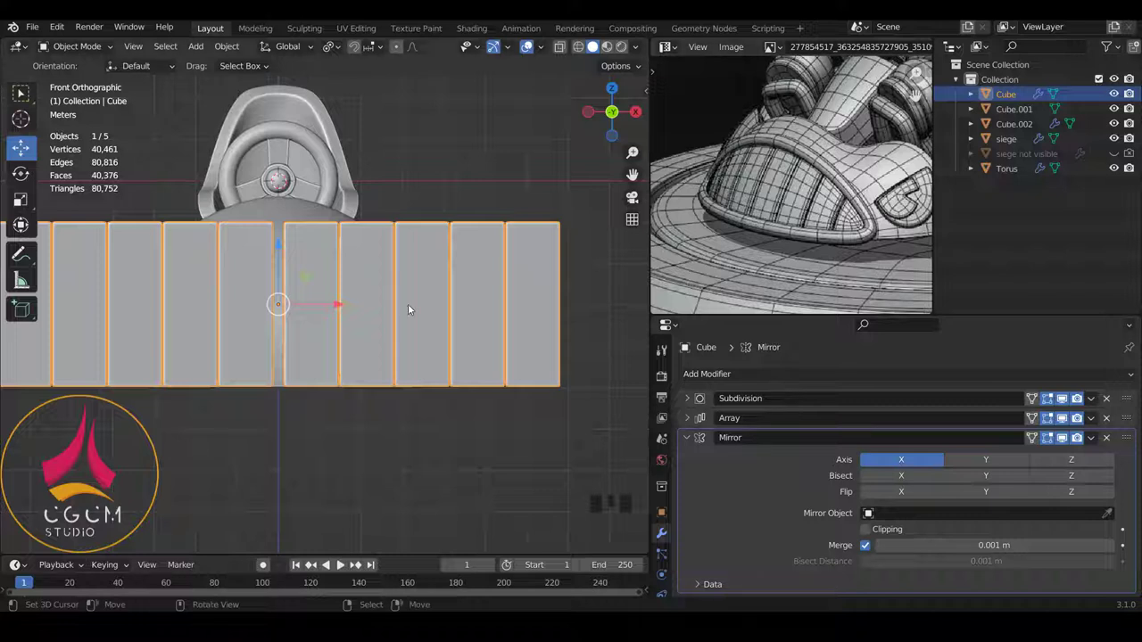
{"action": "scroll", "scroll_direction": "down", "scroll_amount": 3}
{"action": "scroll", "scroll_direction": "up", "scroll_amount": 3}
{"action": "scroll", "scroll_direction": "up", "scroll_amount": 3}
{"action": "key", "text": "Tab"}
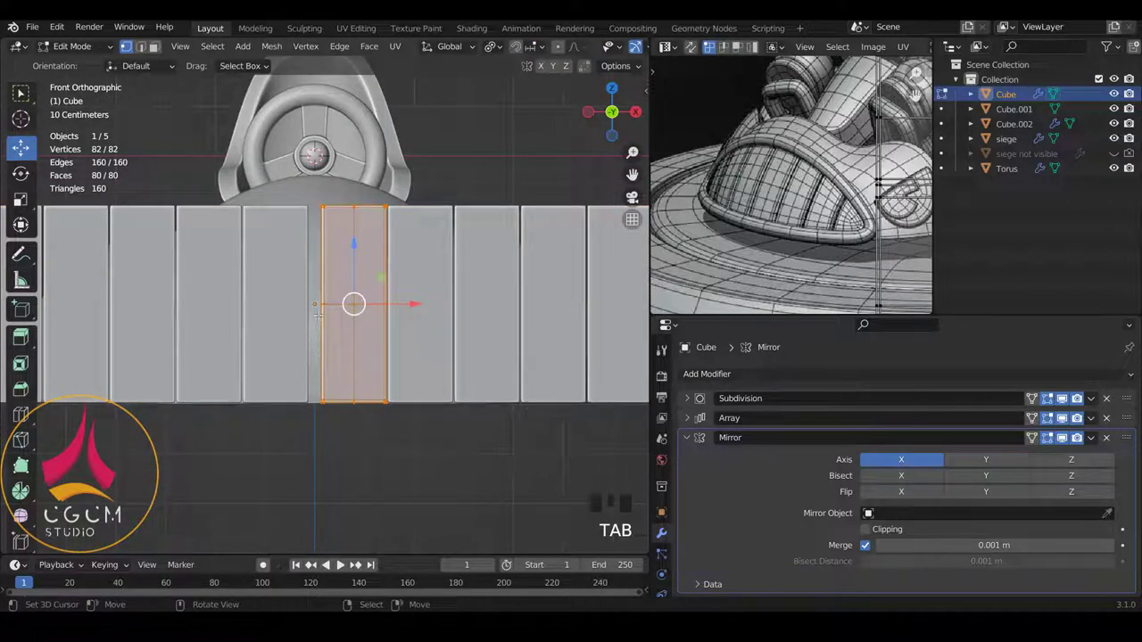
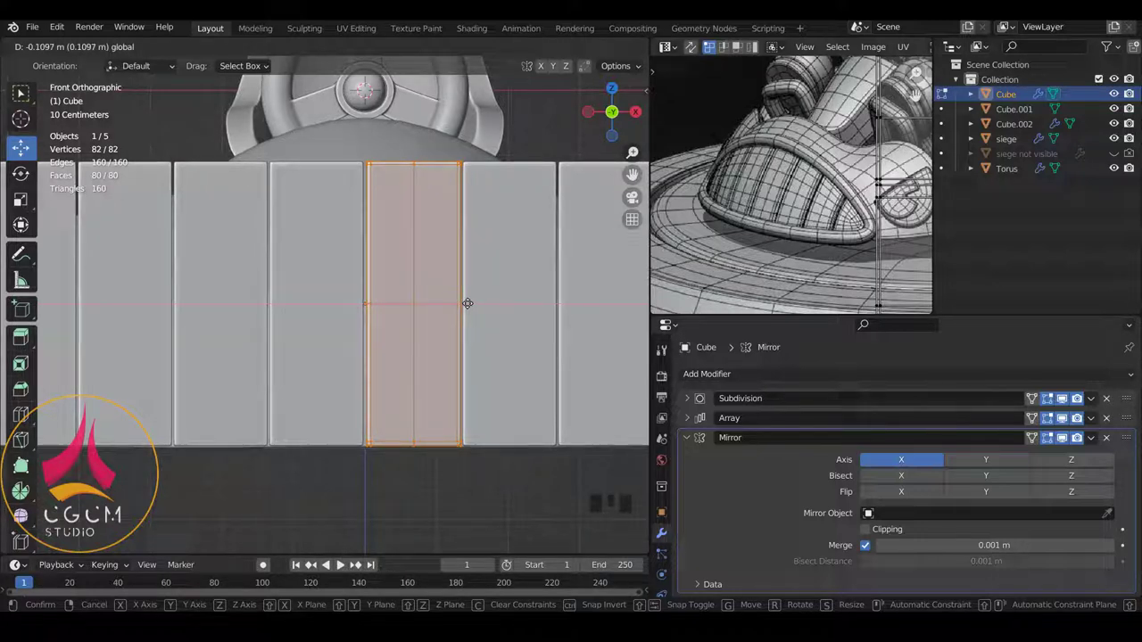
{"action": "key", "text": "Tab"}
{"action": "key", "text": "a"}
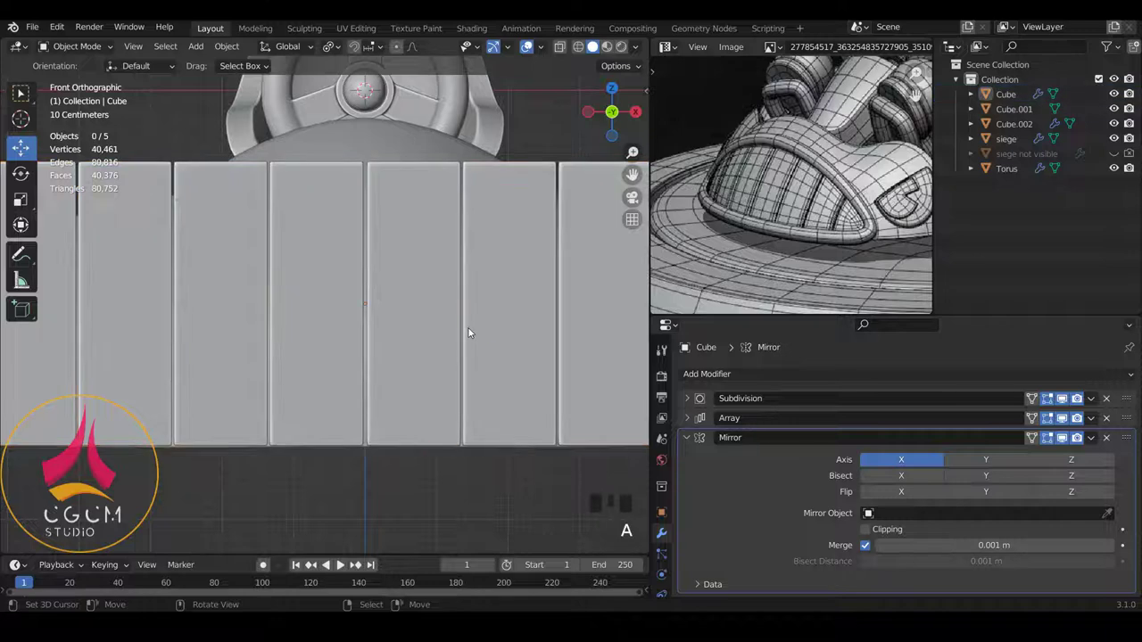
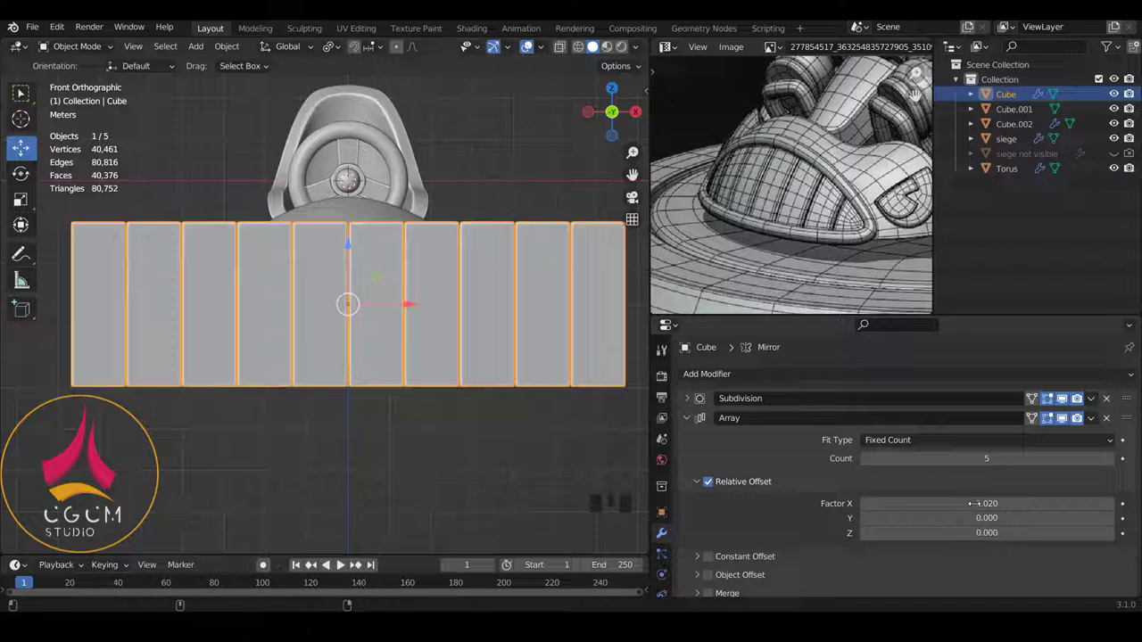
Scroll the modifier stack to reach the Add Modifier list
{"action": "scroll", "scroll_direction": "up", "scroll_amount": 3}
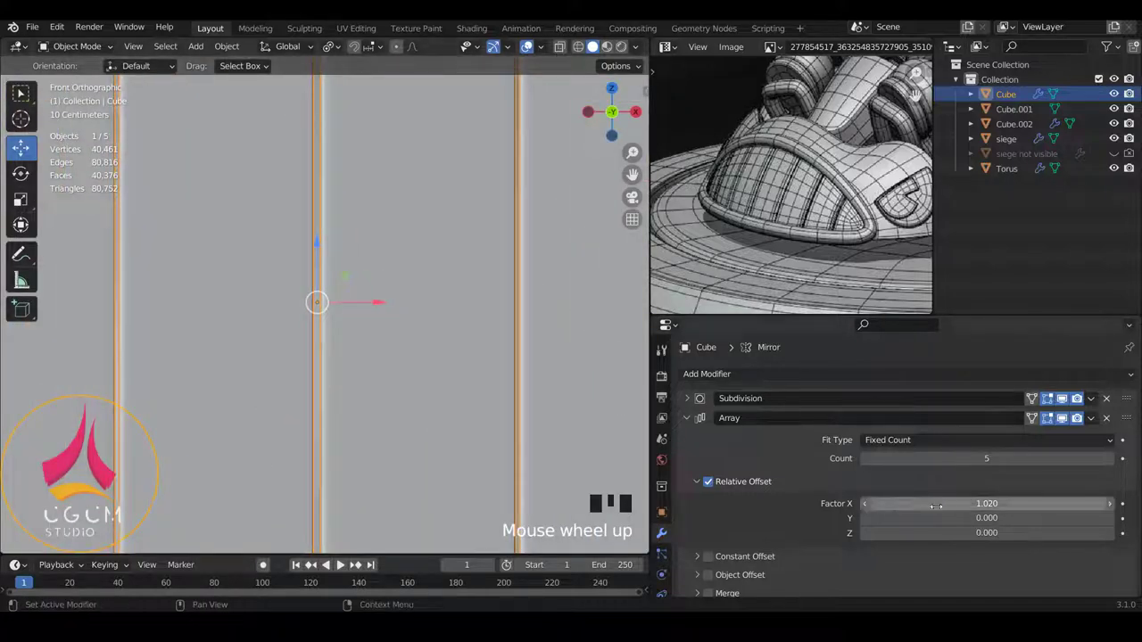
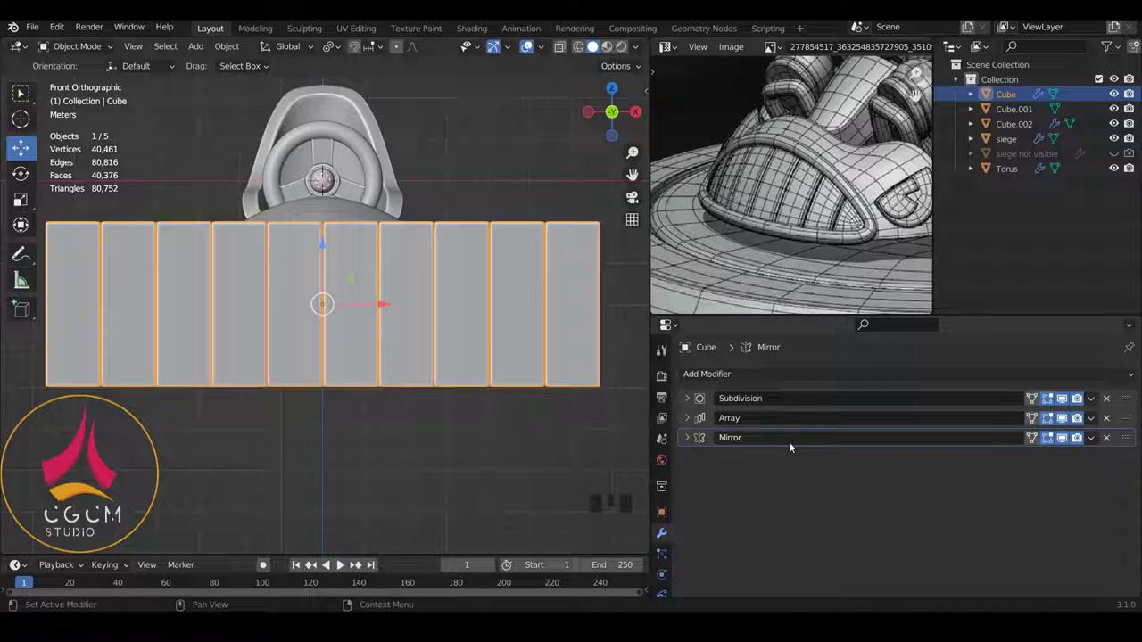
Add a Simple Deform modifier to the plank row and switch it to Bend
{"action": "left_click_drag", "start_coordinate": [747, 375], "coordinate": [937, 338]}
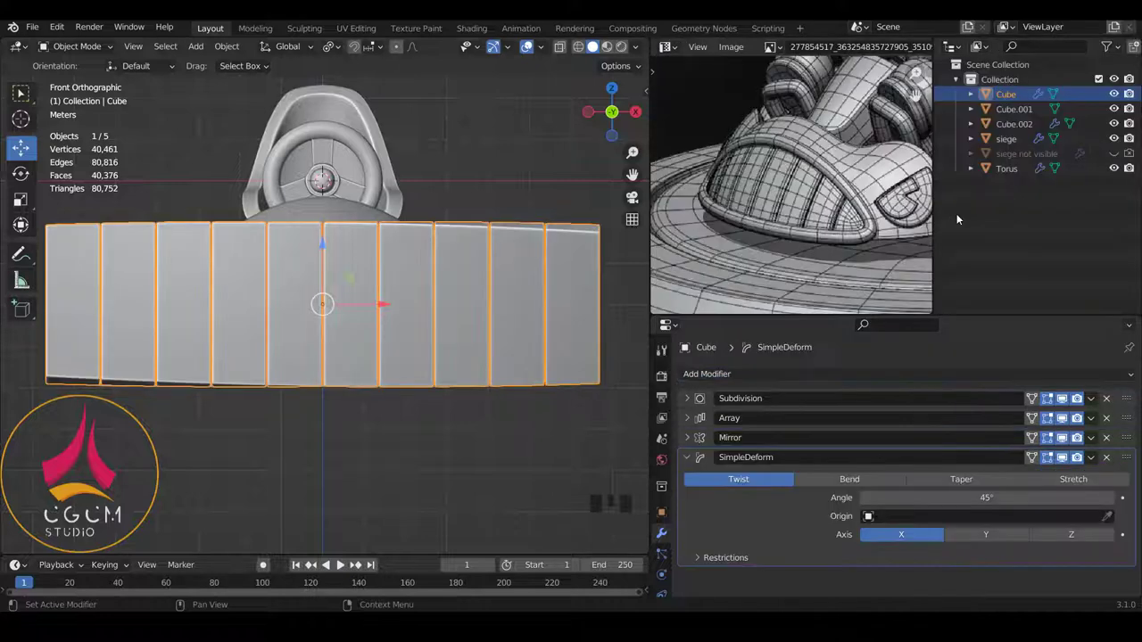
{"action": "left_click", "coordinate": [853, 480]}
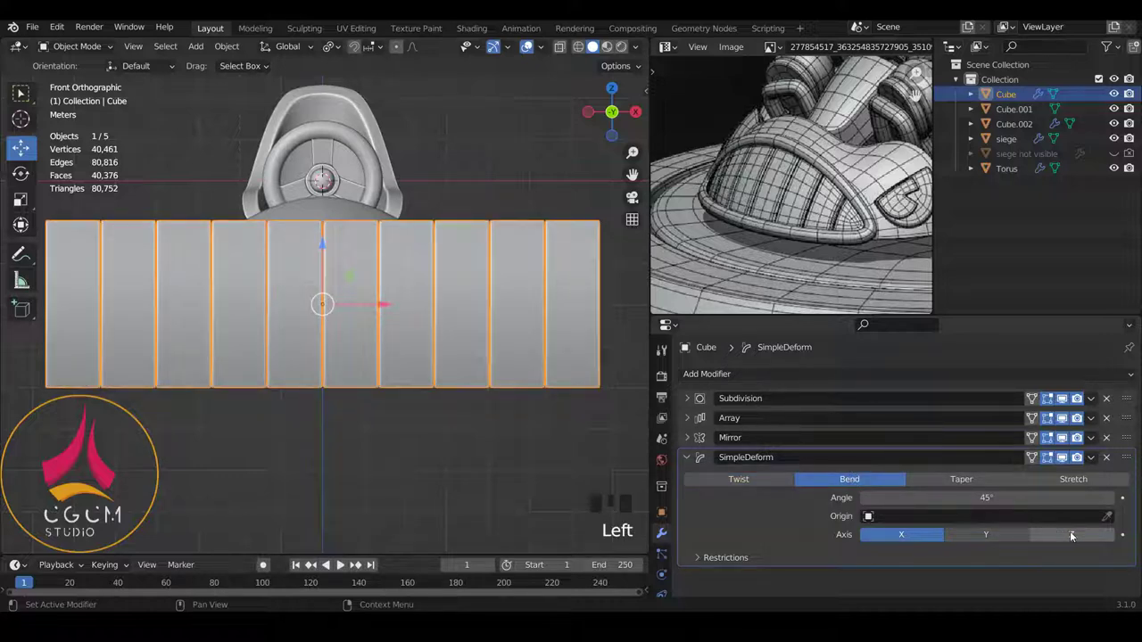
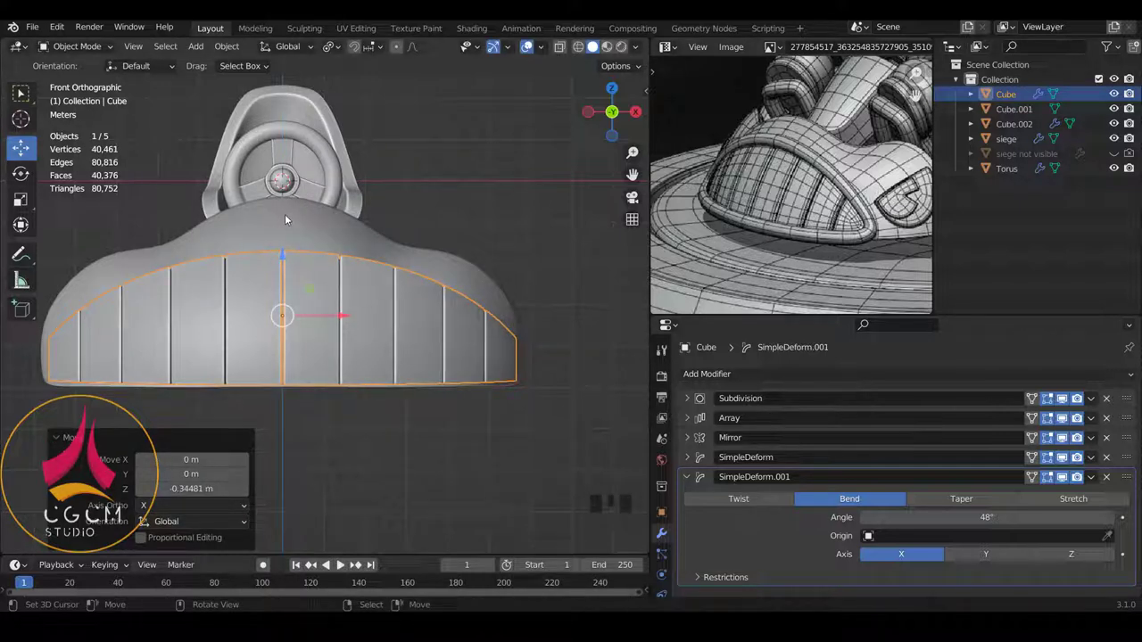
{"action": "scroll", "scroll_direction": "down", "scroll_amount": 3}
{"action": "left_click_drag", "start_coordinate": [389, 312], "coordinate": [874, 210]}
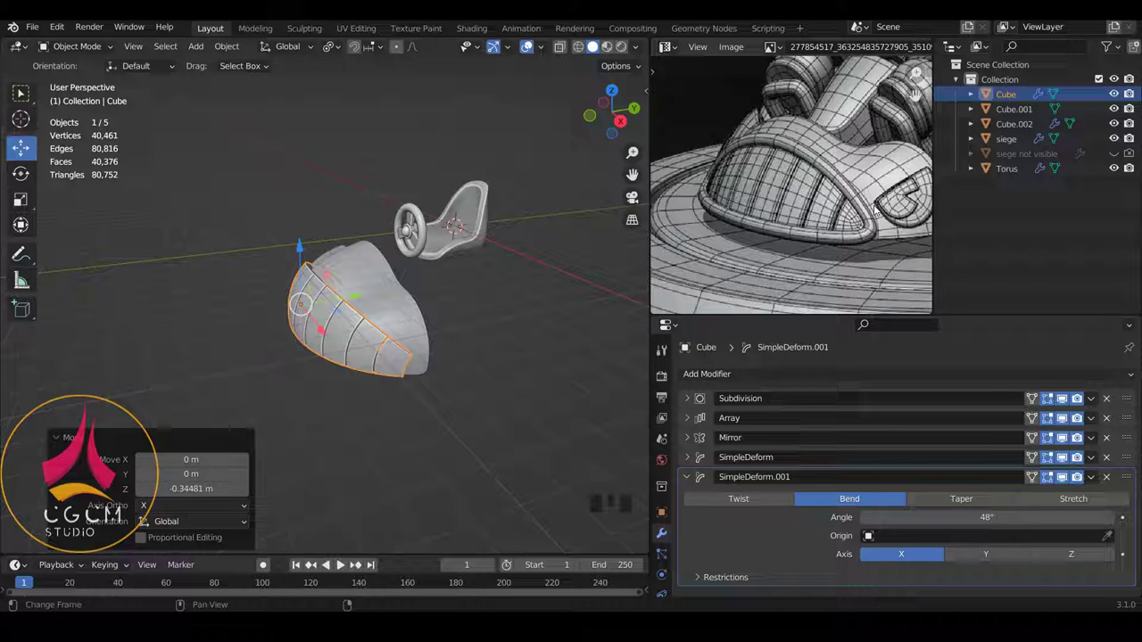
{"action": "left_click_drag", "start_coordinate": [373, 317], "coordinate": [781, 248]}
{"action": "scroll", "scroll_direction": "down", "scroll_amount": 3}
{"action": "scroll", "scroll_direction": "down", "scroll_amount": 3}
{"action": "scroll", "scroll_direction": "down", "scroll_amount": 3}
{"action": "left_click_drag", "start_coordinate": [382, 312], "coordinate": [398, 297]}
{"action": "scroll", "scroll_direction": "up", "scroll_amount": 3}
{"action": "left_click_drag", "start_coordinate": [381, 304], "coordinate": [421, 357]}
{"action": "right_click", "coordinate": [421, 357]}
{"action": "left_click_drag", "start_coordinate": [319, 319], "coordinate": [362, 336]}
{"action": "scroll", "scroll_direction": "up", "scroll_amount": 3}
{"action": "key", "text": "Tab"}
{"action": "key", "text": "Tab"}
{"action": "left_click_drag", "start_coordinate": [386, 371], "coordinate": [401, 342]}
{"action": "right_click", "coordinate": [401, 343]}
{"action": "left_click_drag", "start_coordinate": [431, 356], "coordinate": [412, 356]}
{"action": "key", "text": "KP_1"}
{"action": "key", "text": "a"}
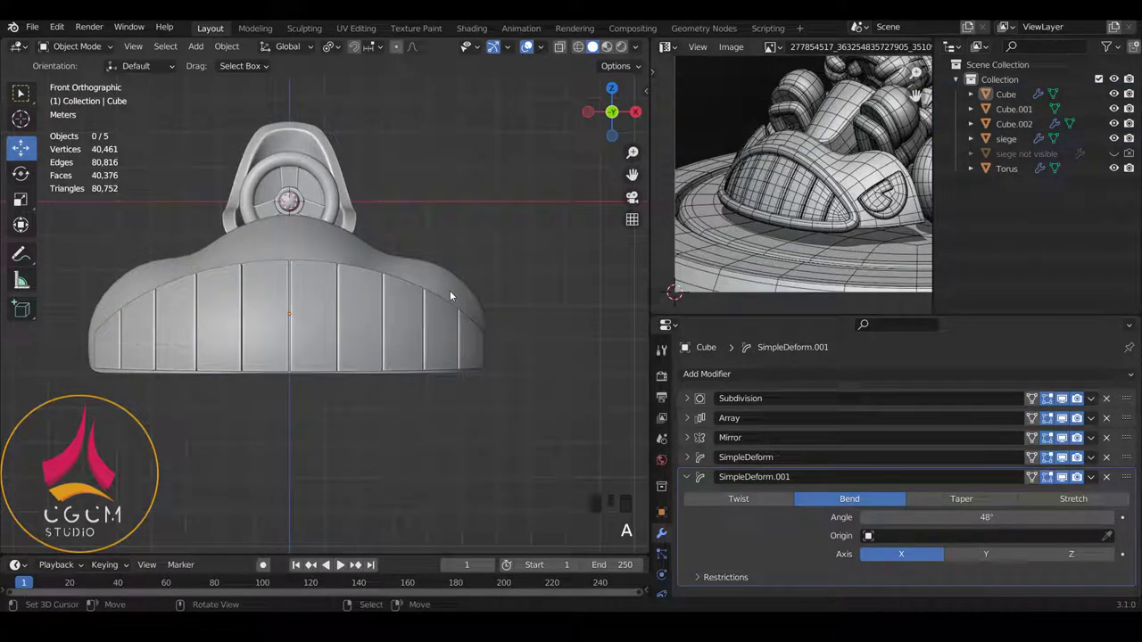
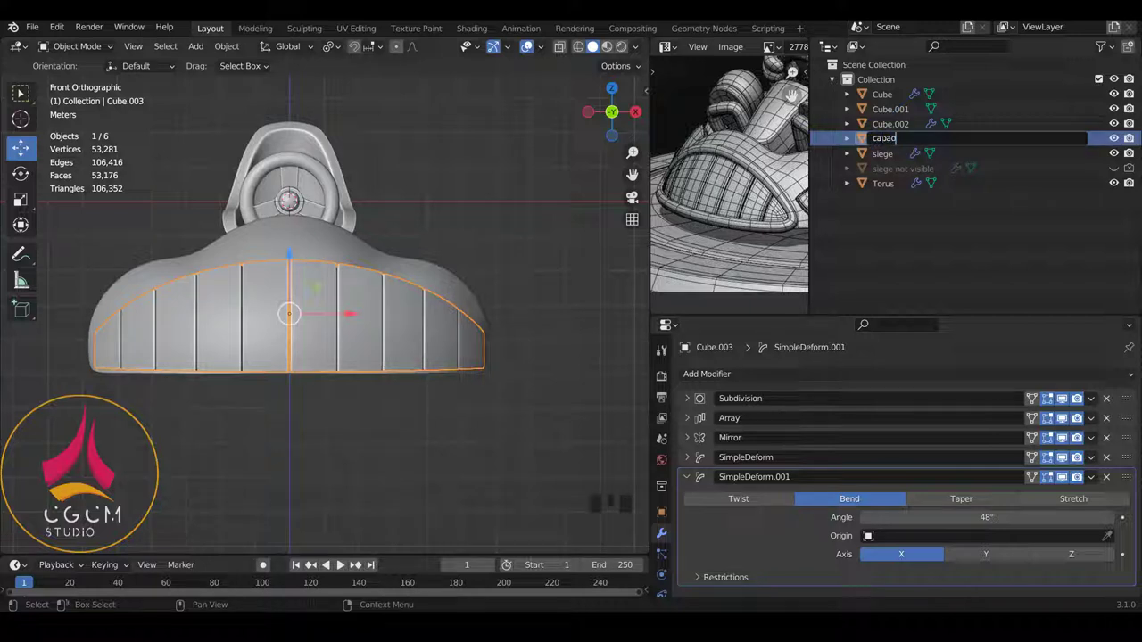
Confirm the copy's name 'capo not visible' and hide it in the Outliner
{"action": "key", "text": "BackSpace"}
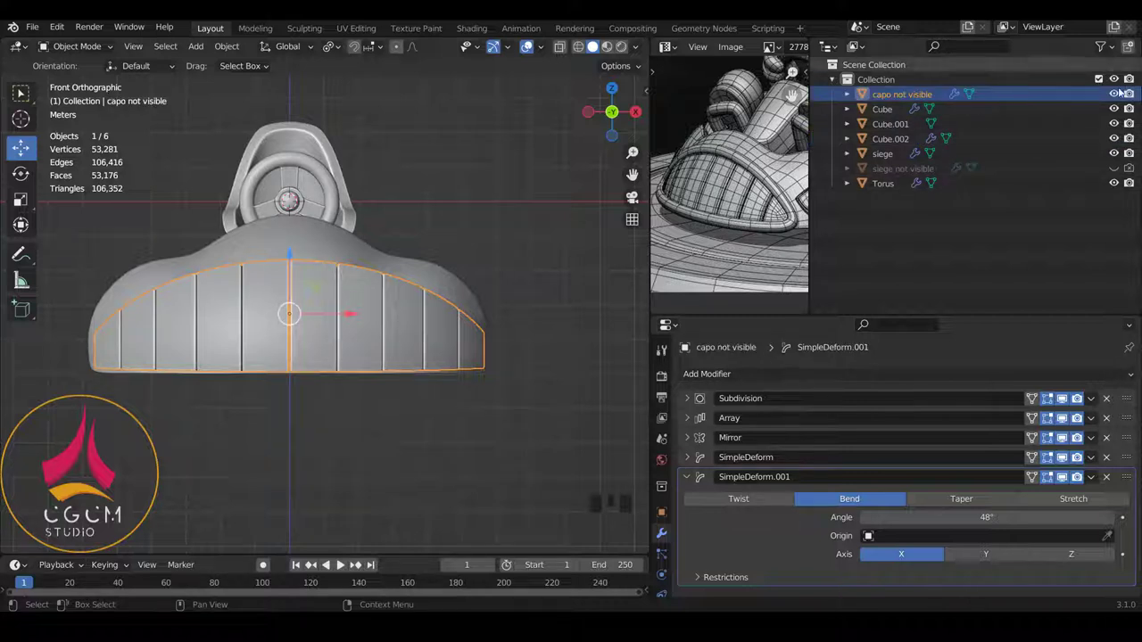
{"action": "left_click", "coordinate": [1117, 91]}
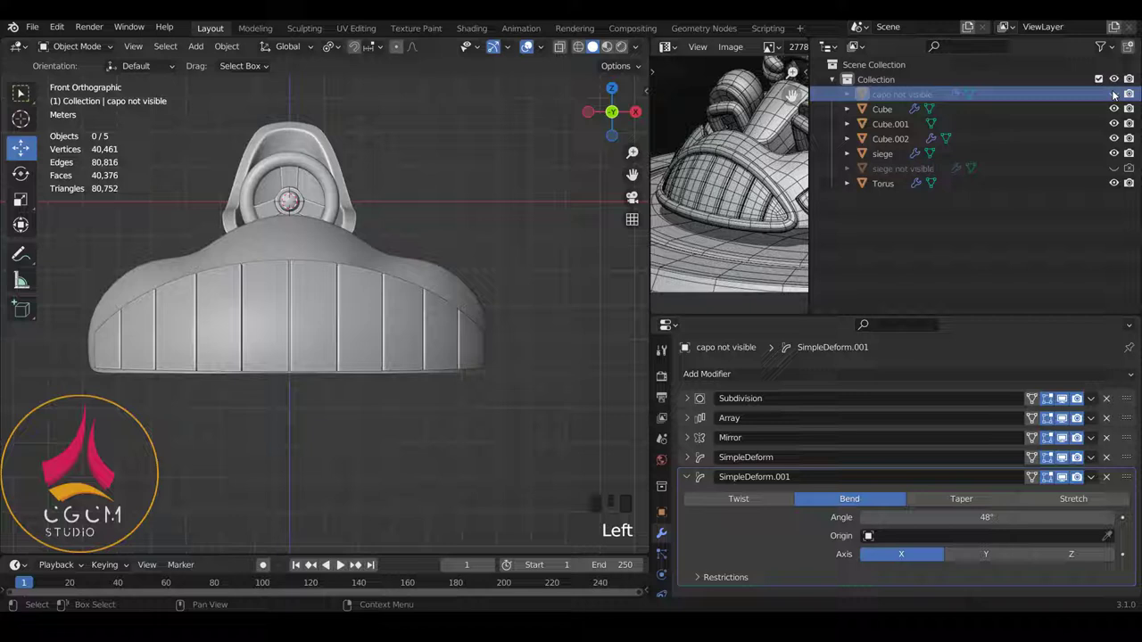
{"action": "left_click", "coordinate": [1133, 97]}
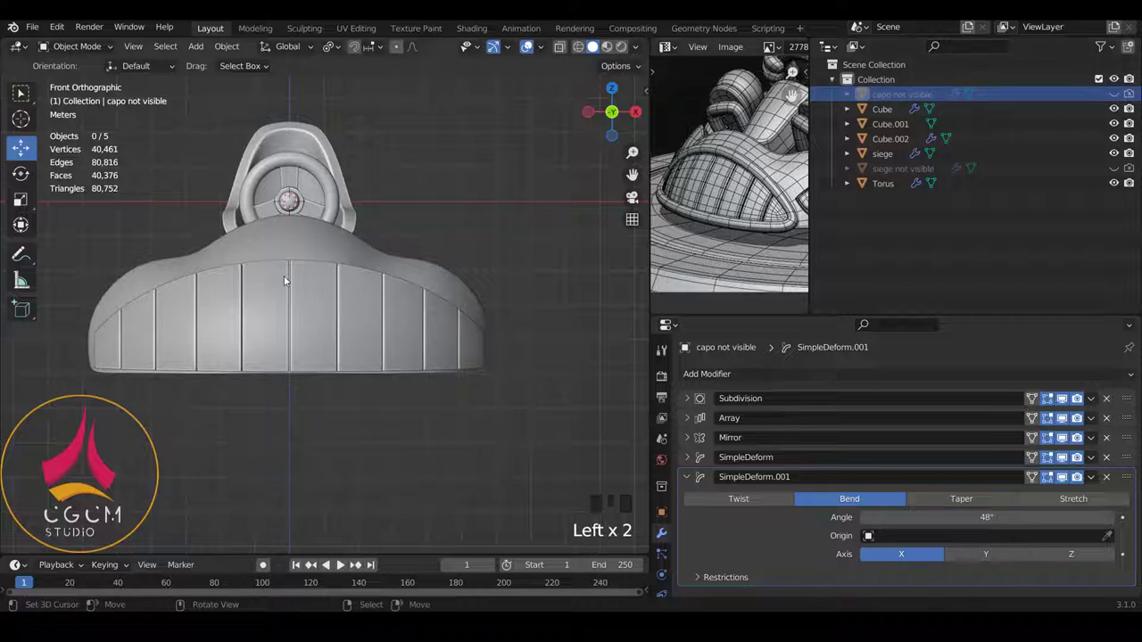
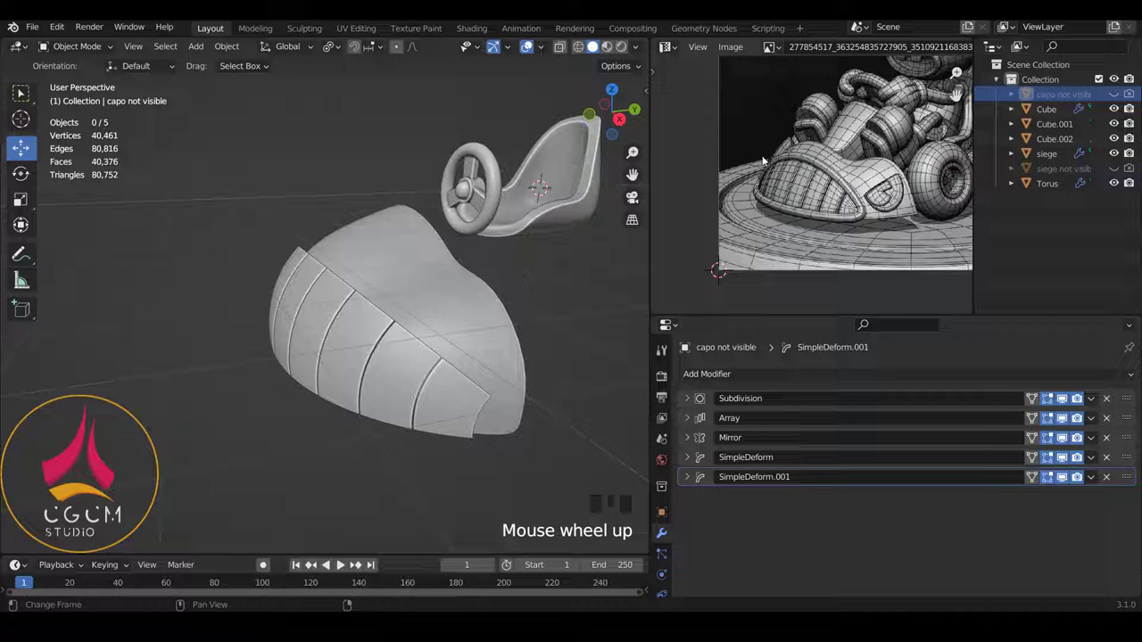
Add a NURBS path in front view and shift it about 2 m along X onto the planks' top edge
{"action": "key", "text": "KP_1"}
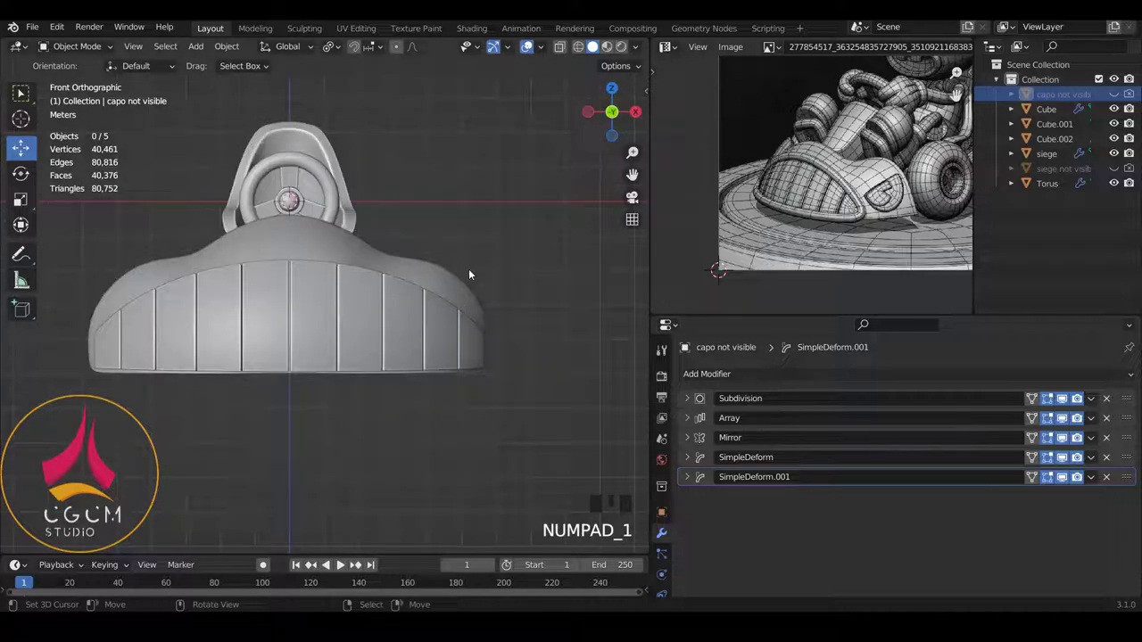
{"action": "key", "text": "shift+a"}
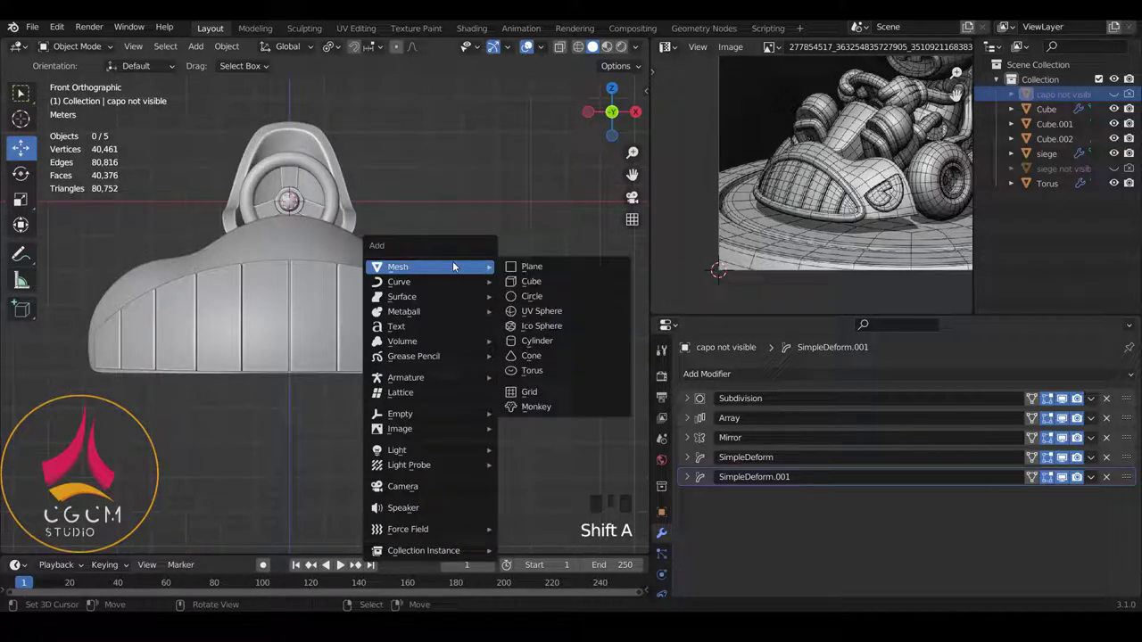
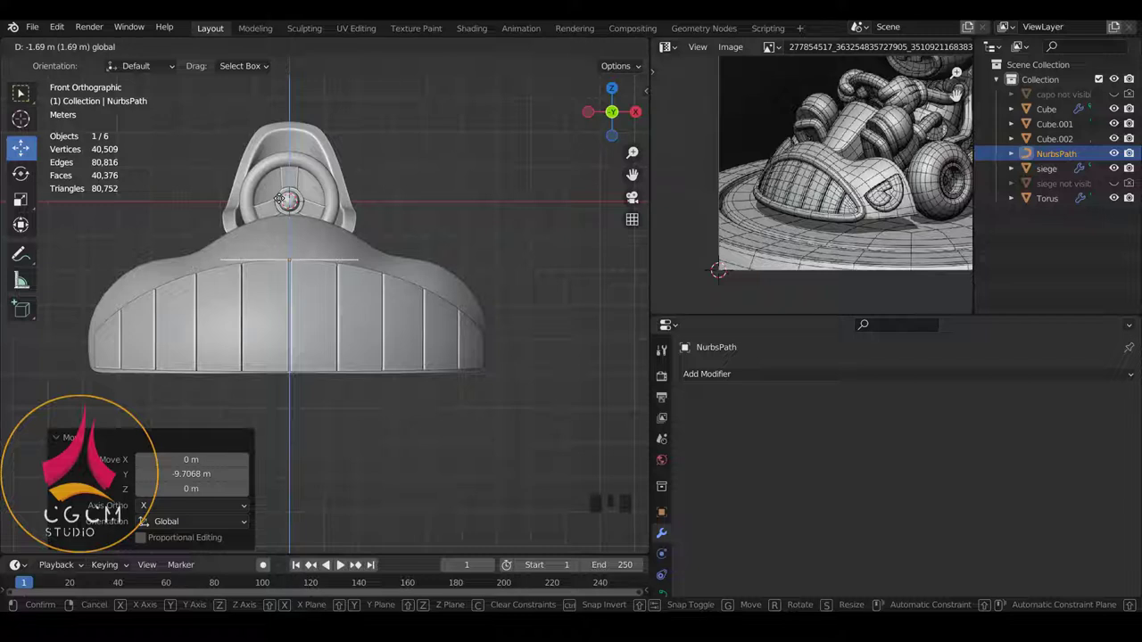
{"action": "scroll", "scroll_direction": "up", "scroll_amount": 3}
{"action": "key", "text": "Tab"}
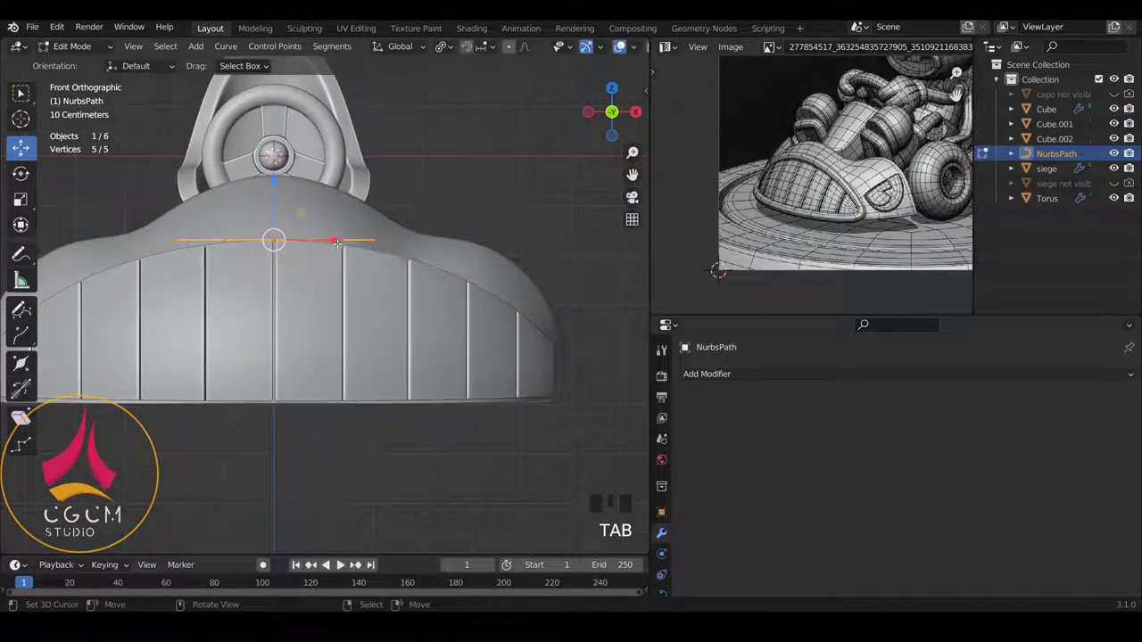
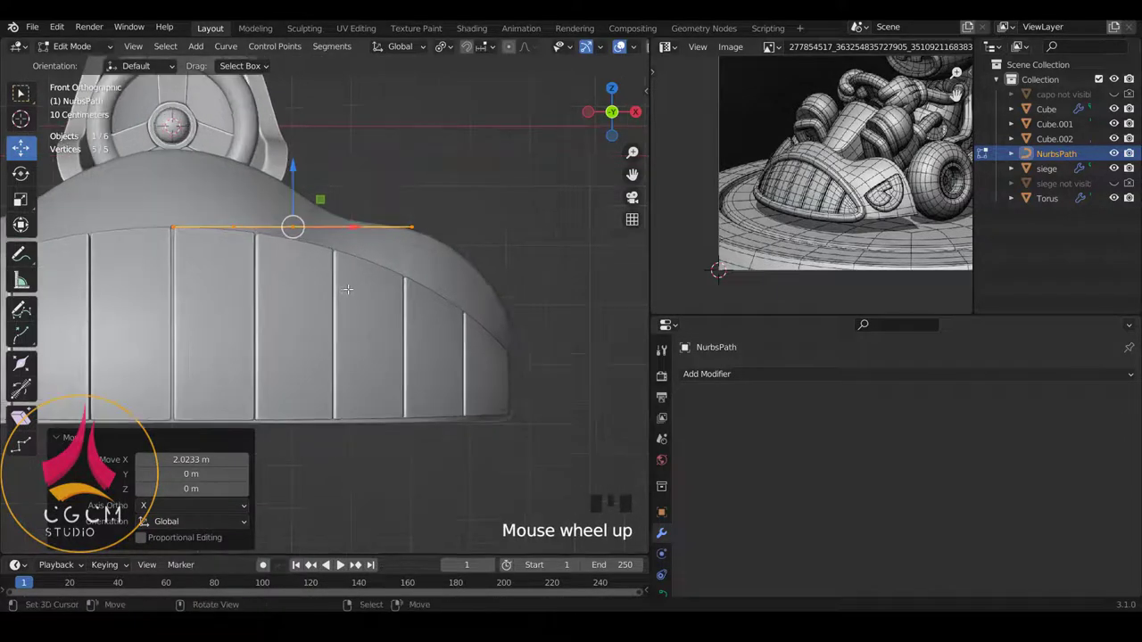
{"action": "scroll", "scroll_direction": "up", "scroll_amount": 3}
{"action": "scroll", "scroll_direction": "up", "scroll_amount": 3}
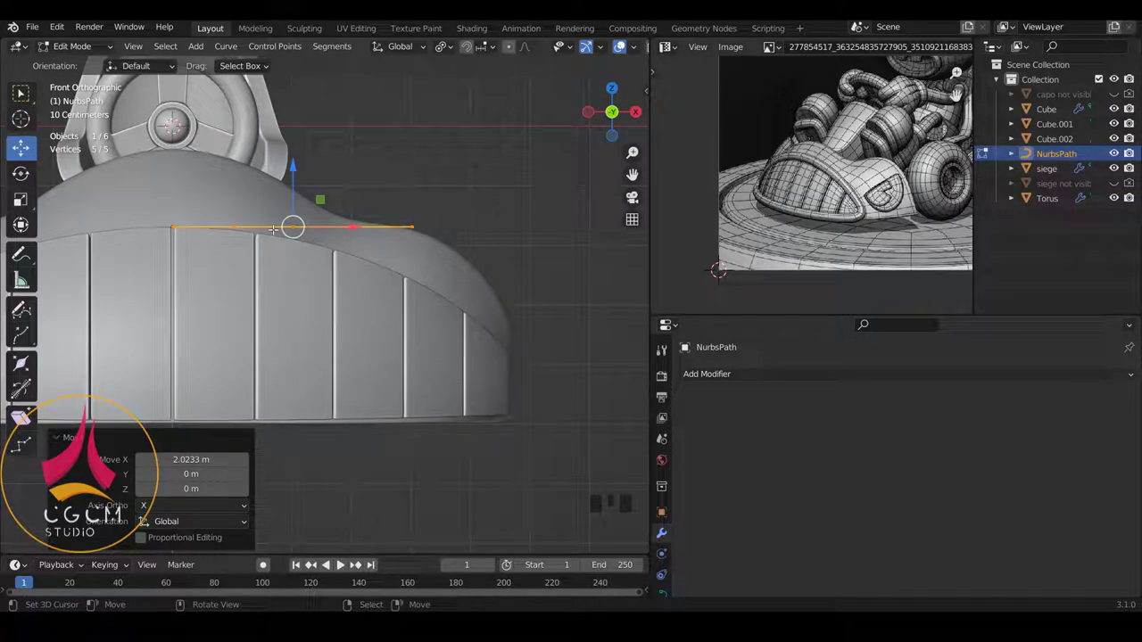
{"action": "key", "text": "Tab"}
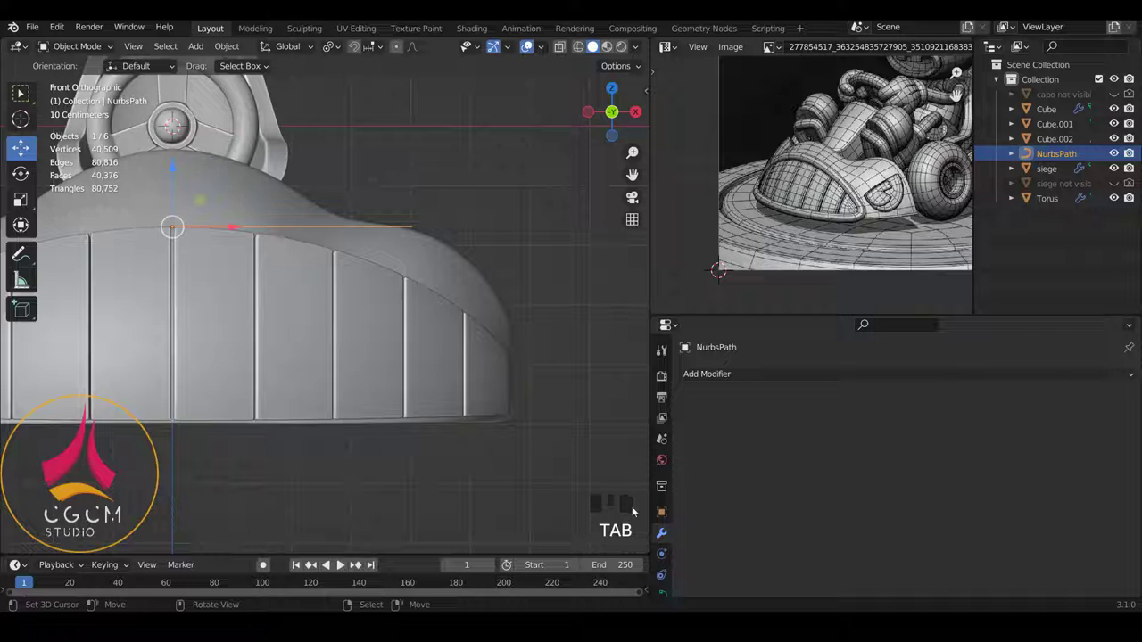
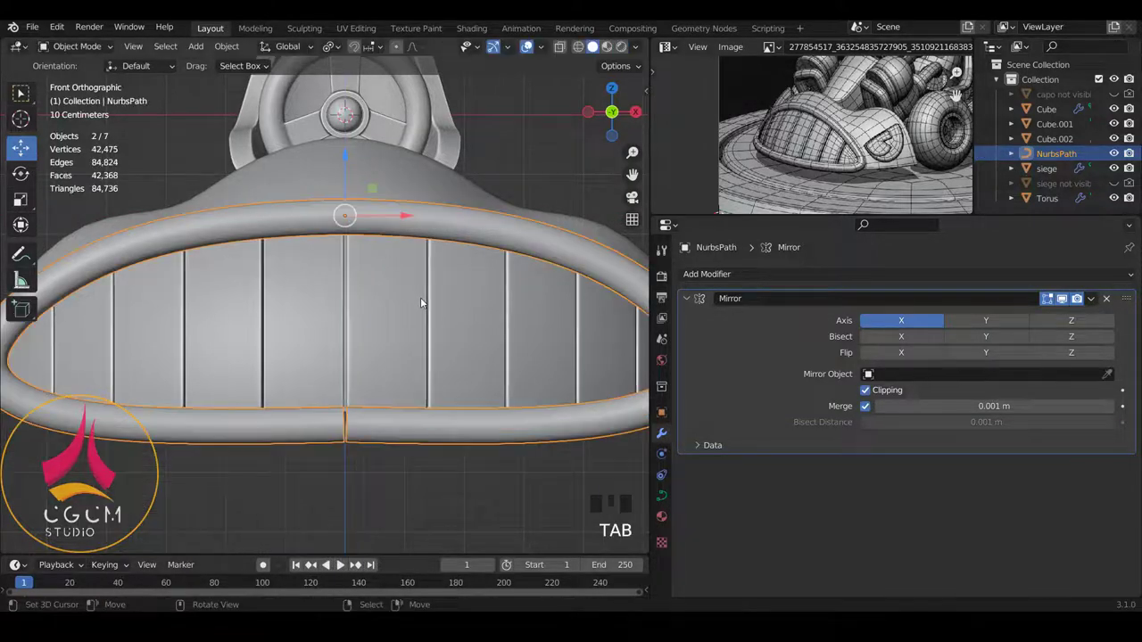
Move the rim curve's control points to match the hood outline, then deselect and inspect the rounded rim
{"action": "key", "text": "Tab"}
{"action": "scroll", "scroll_direction": "down", "scroll_amount": 3}
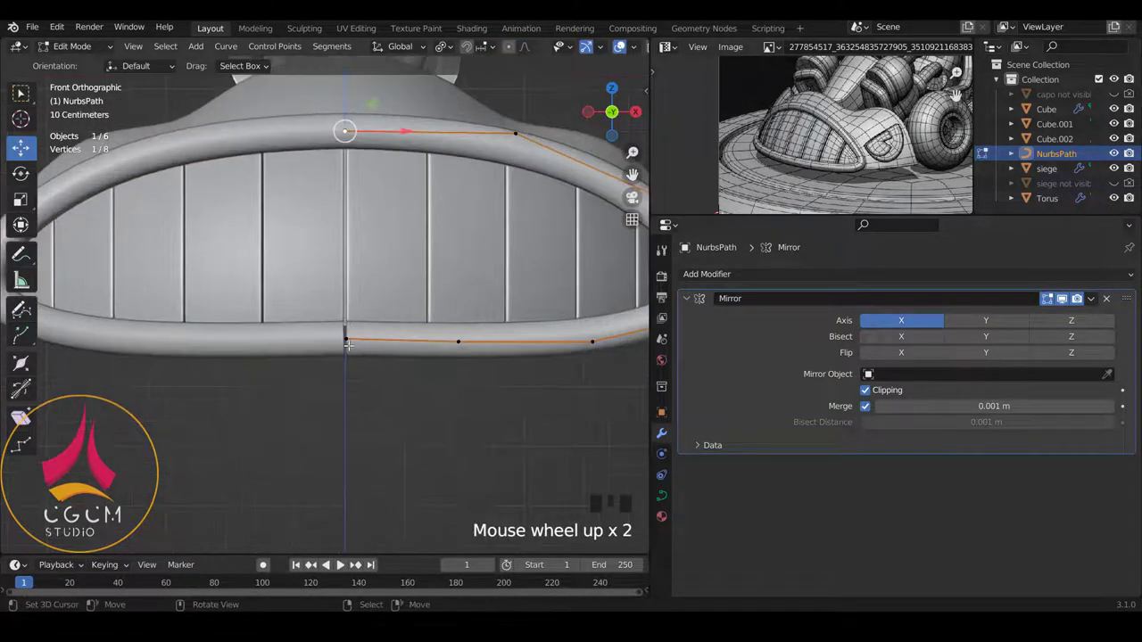
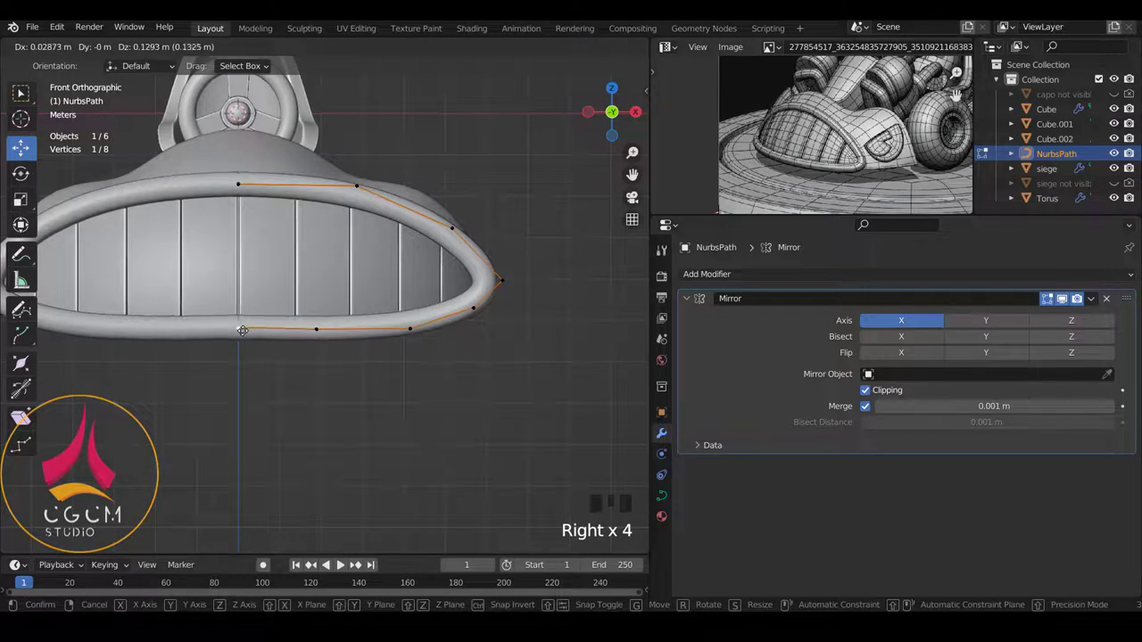
{"action": "key", "text": "Tab"}
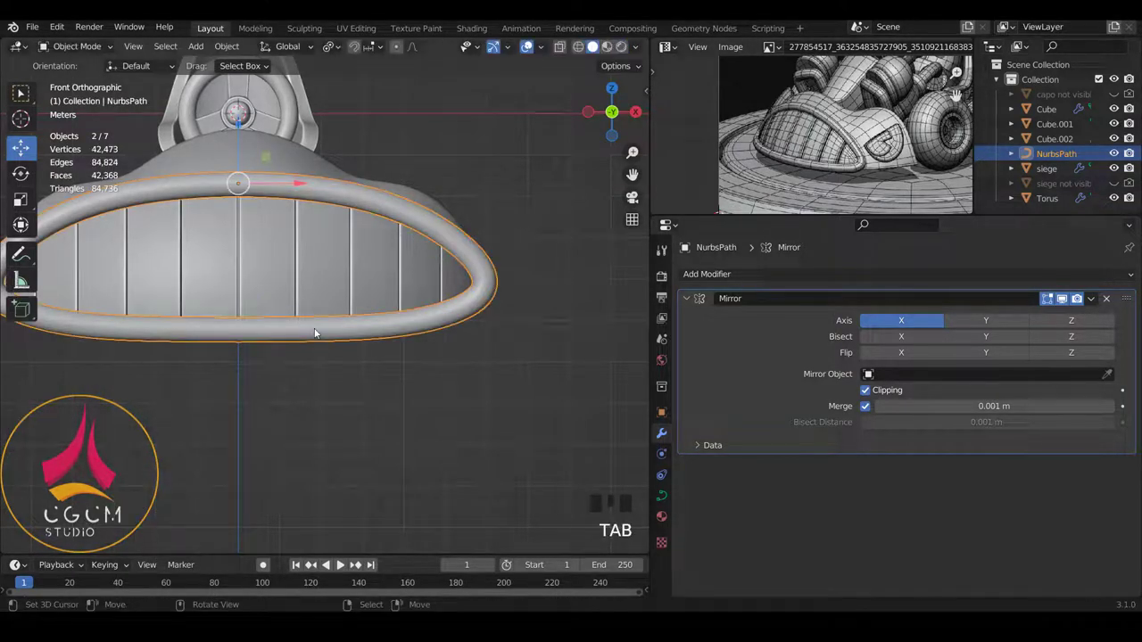
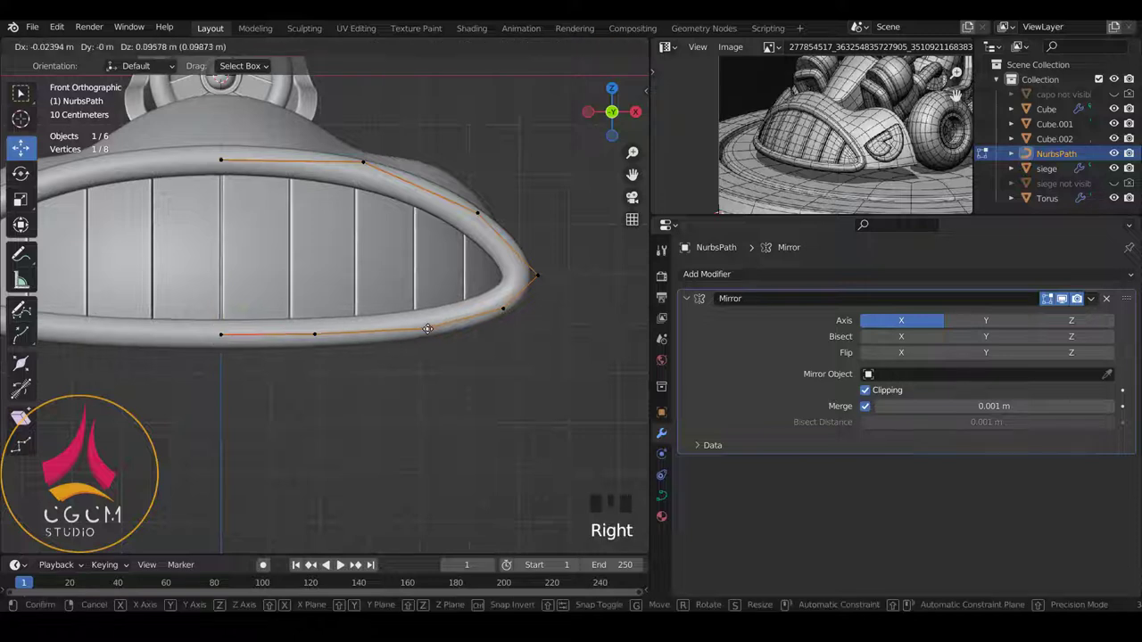
{"action": "key", "text": "Tab"}
{"action": "key", "text": "a"}
{"action": "scroll", "scroll_direction": "down", "scroll_amount": 3}
{"action": "scroll", "scroll_direction": "down", "scroll_amount": 3}
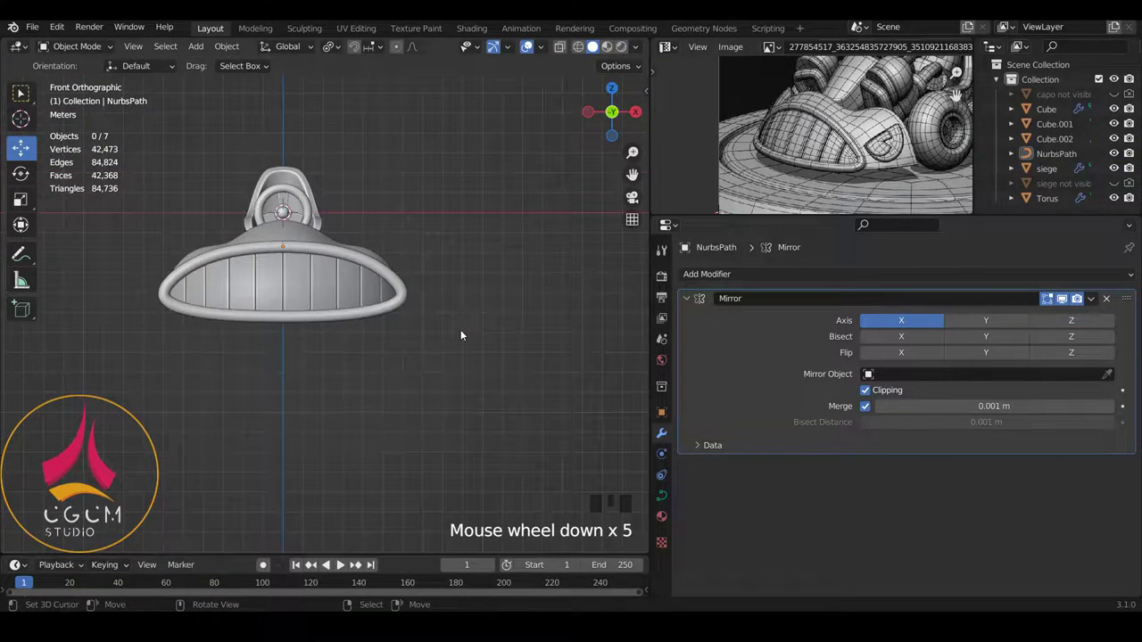
{"action": "scroll", "scroll_direction": "up", "scroll_amount": 3}
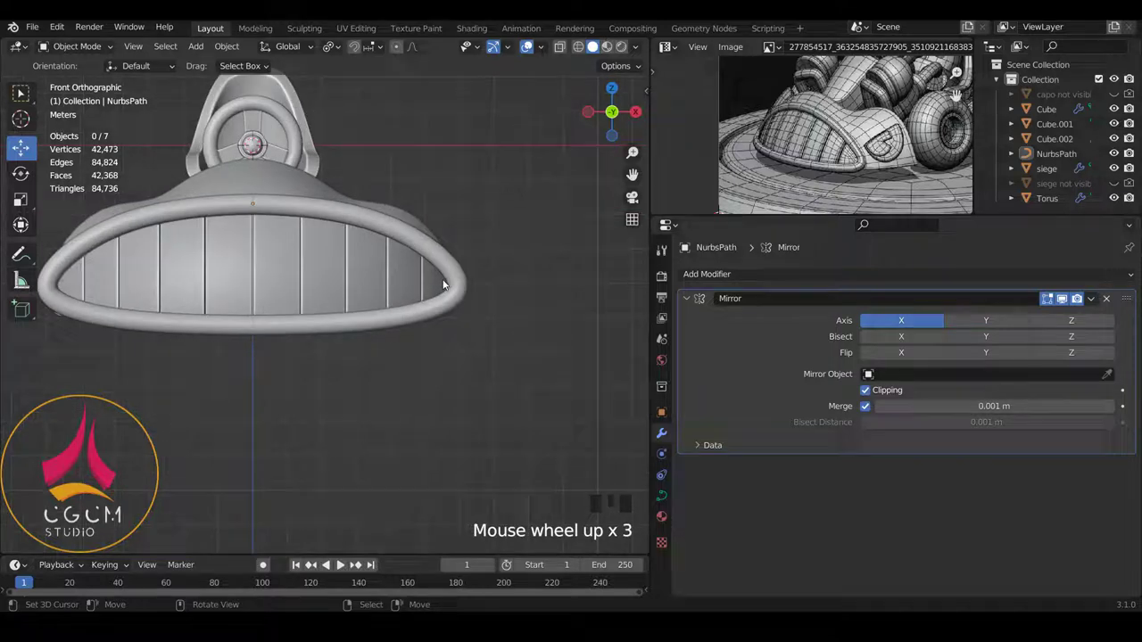
{"action": "scroll", "scroll_direction": "up", "scroll_amount": 3}
{"action": "scroll", "scroll_direction": "down", "scroll_amount": 3}
{"action": "scroll", "scroll_direction": "up", "scroll_amount": 3}
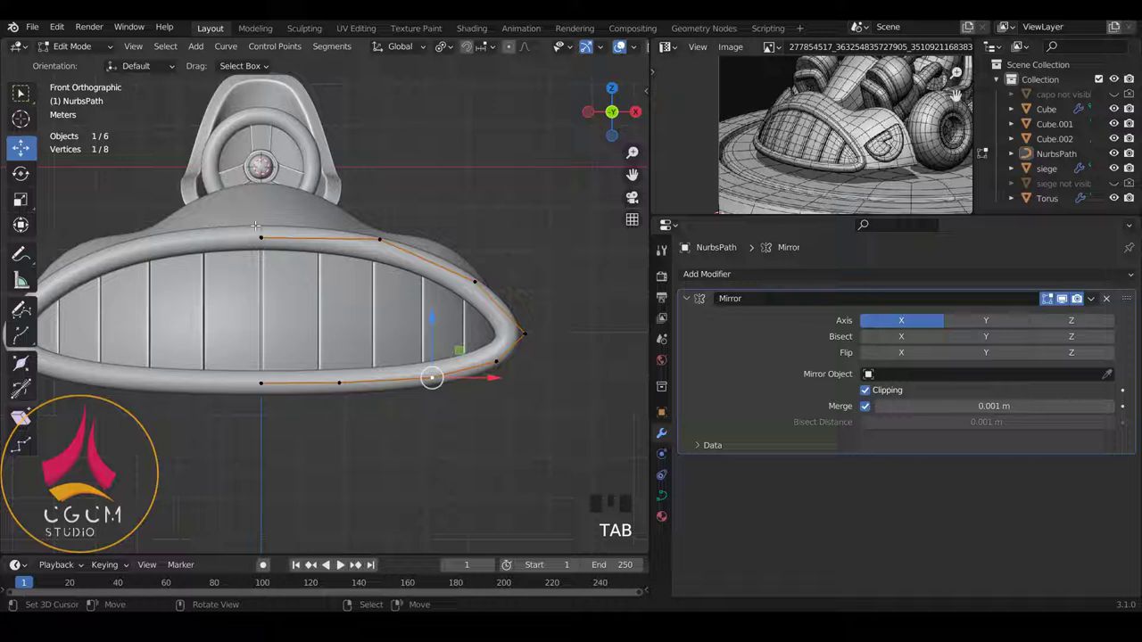
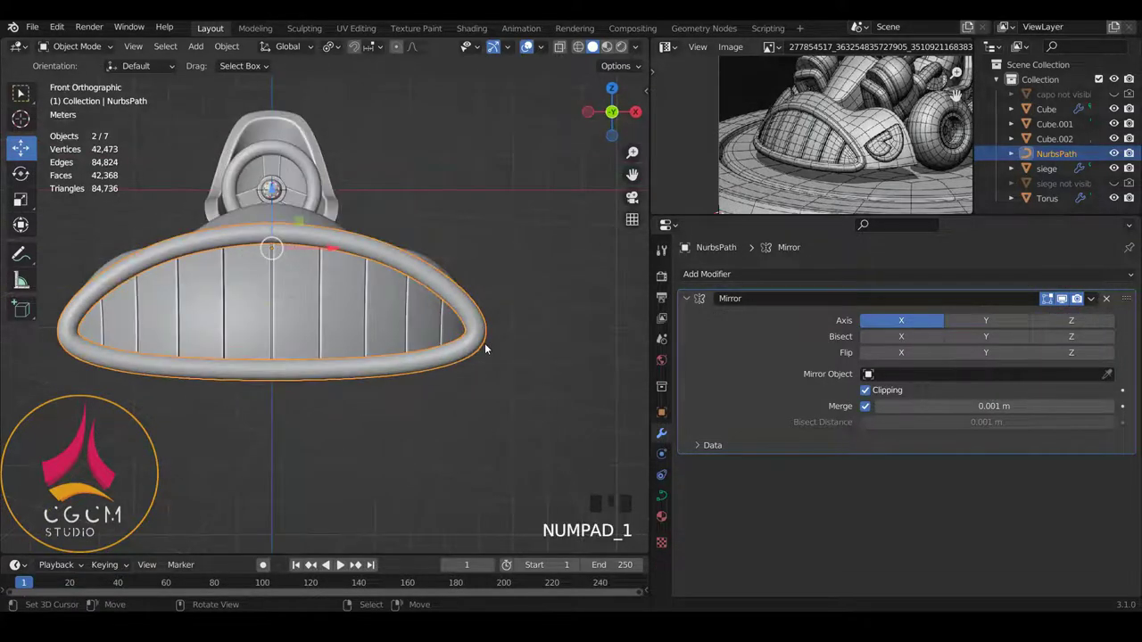
{"action": "left_click_drag", "start_coordinate": [450, 259], "coordinate": [402, 317]}
{"action": "right_click", "coordinate": [402, 317]}
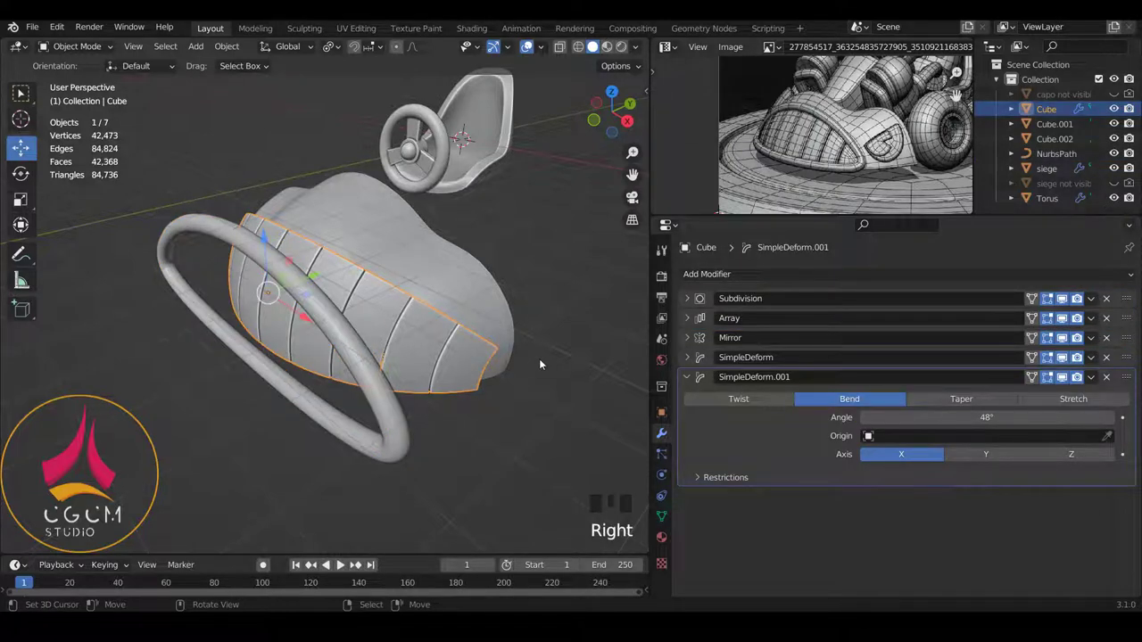
{"action": "left_click_drag", "start_coordinate": [694, 379], "coordinate": [396, 380]}
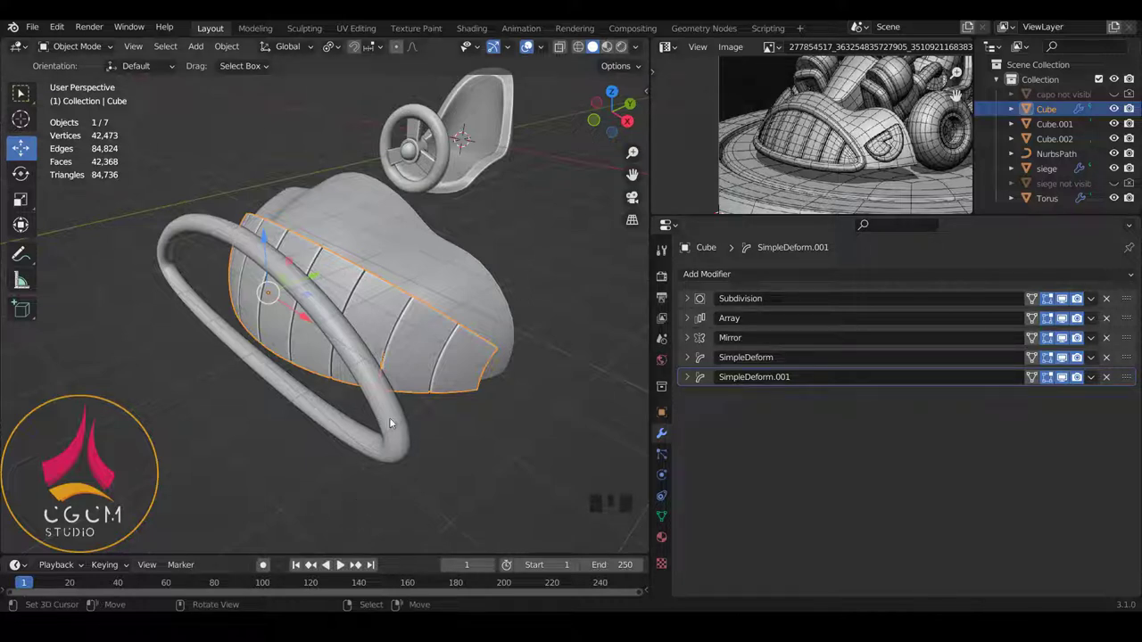
{"action": "right_click", "coordinate": [399, 419]}
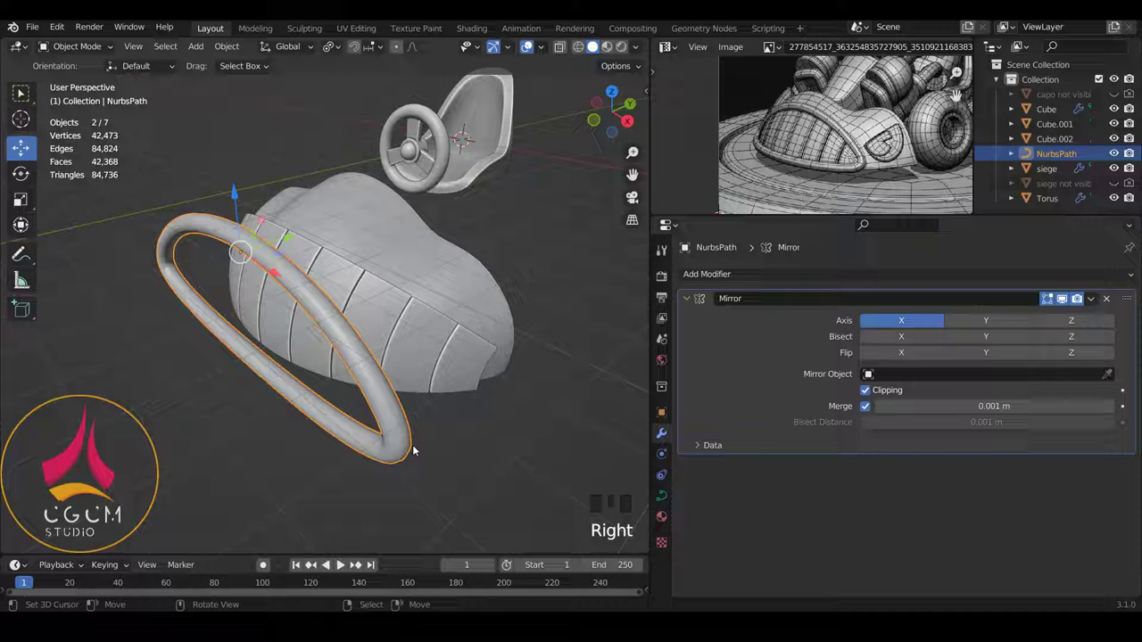
Set the rim tube's Simple Deform to Bend on the Z axis and show the hood's 125° bend settings for comparison
{"action": "left_click_drag", "start_coordinate": [692, 299], "coordinate": [887, 464]}
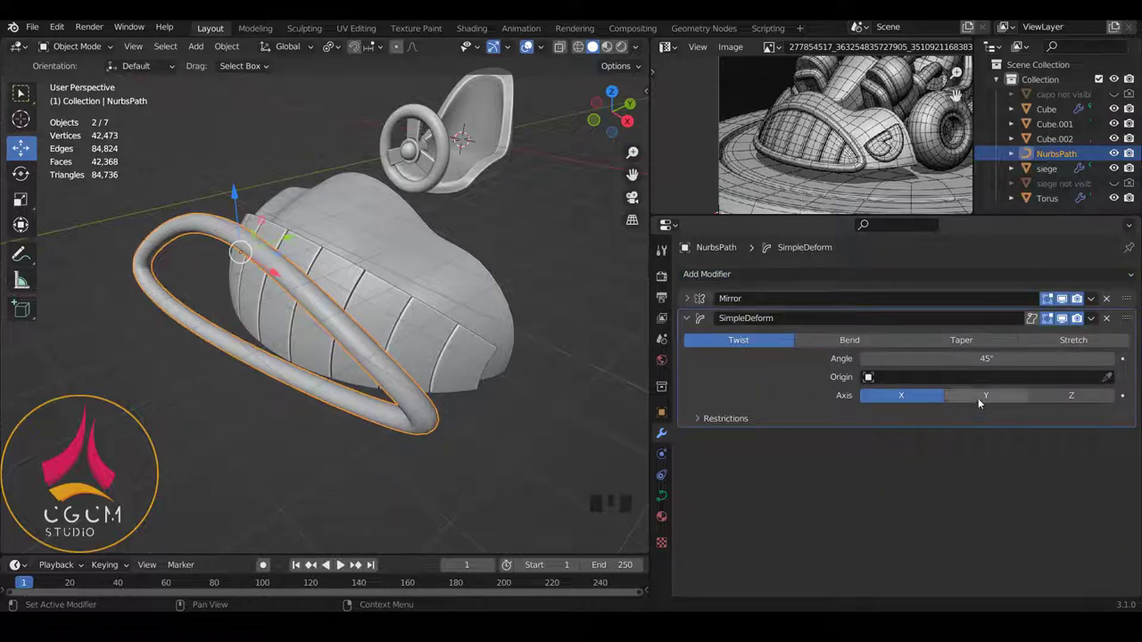
{"action": "left_click", "coordinate": [1068, 399]}
{"action": "left_click", "coordinate": [832, 346]}
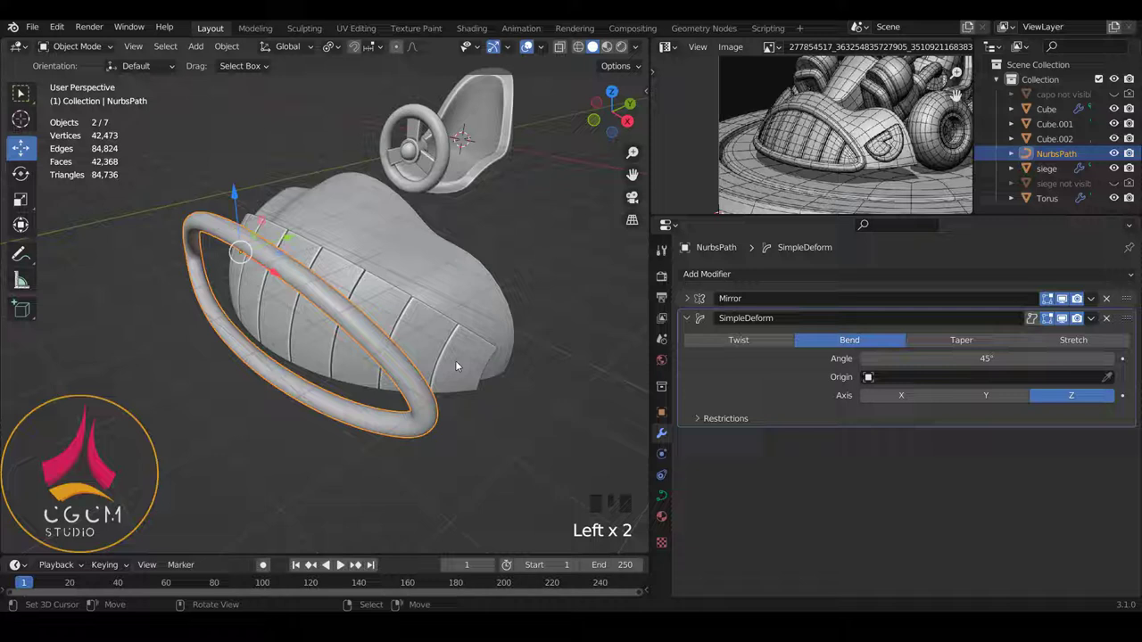
{"action": "right_click", "coordinate": [461, 364]}
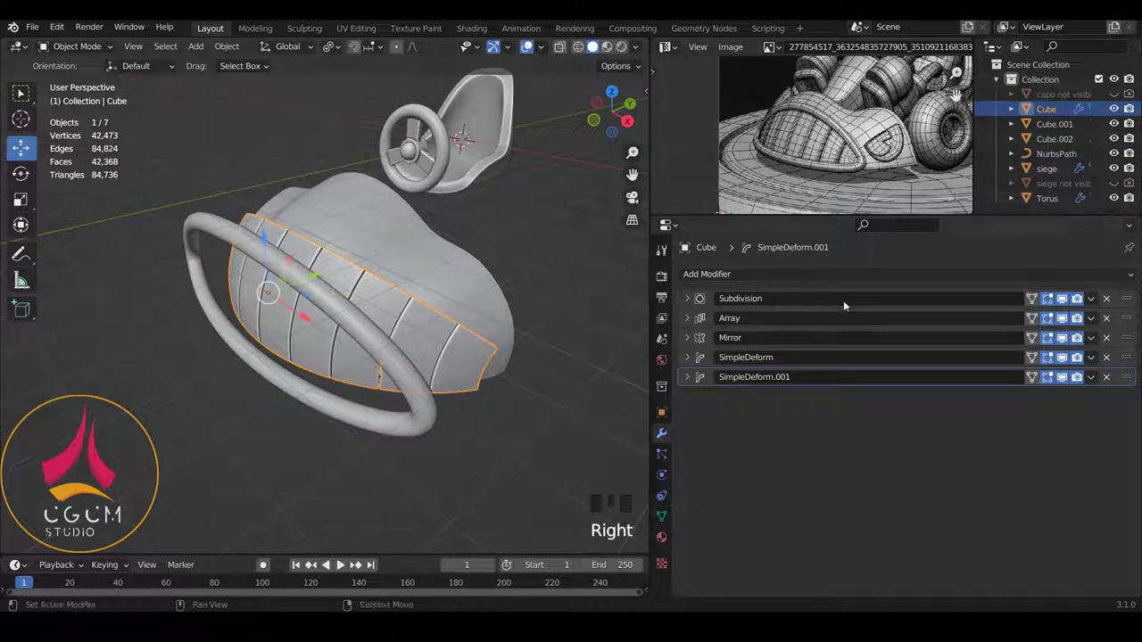
{"action": "left_click", "coordinate": [685, 363]}
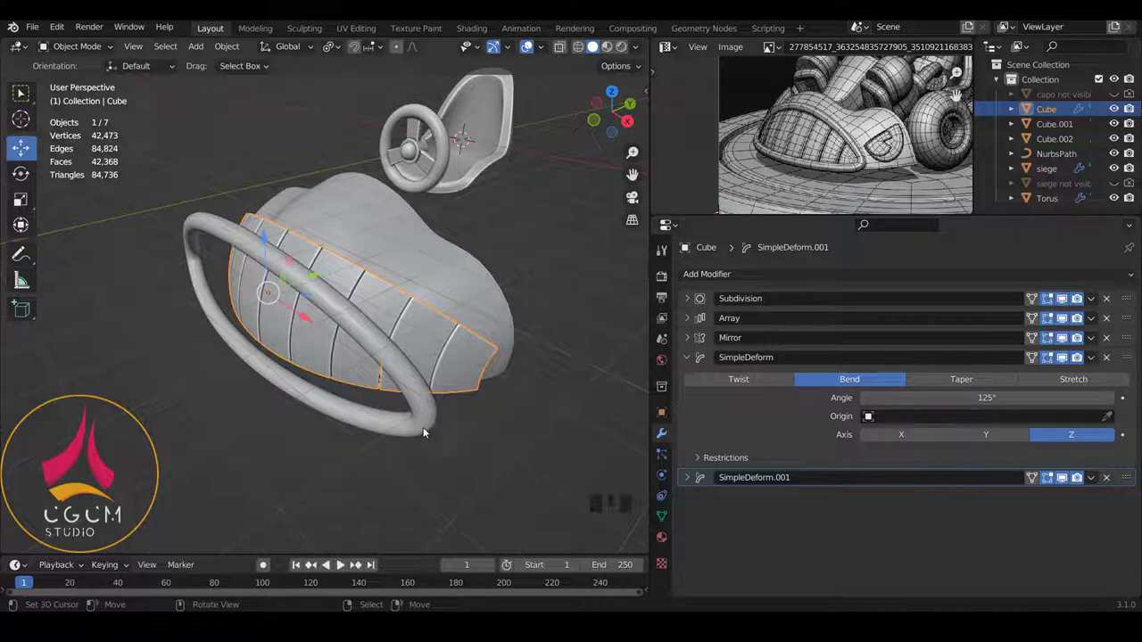
Give the rim tube a second Simple Deform bend of 48° on the X axis, checking it around the hood
{"action": "right_click", "coordinate": [428, 429]}
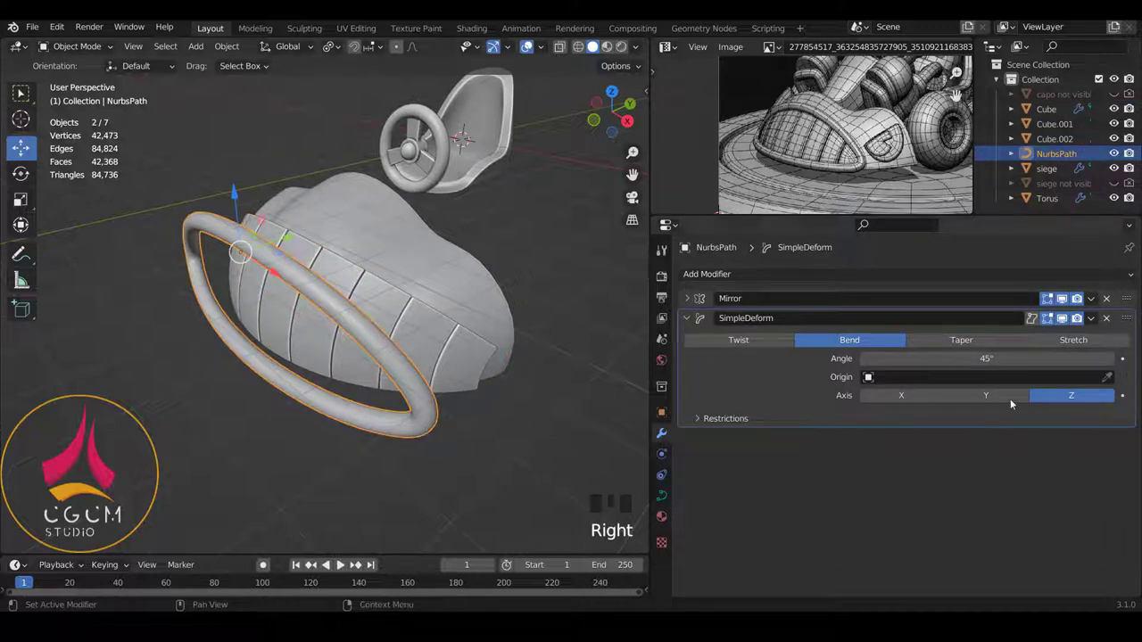
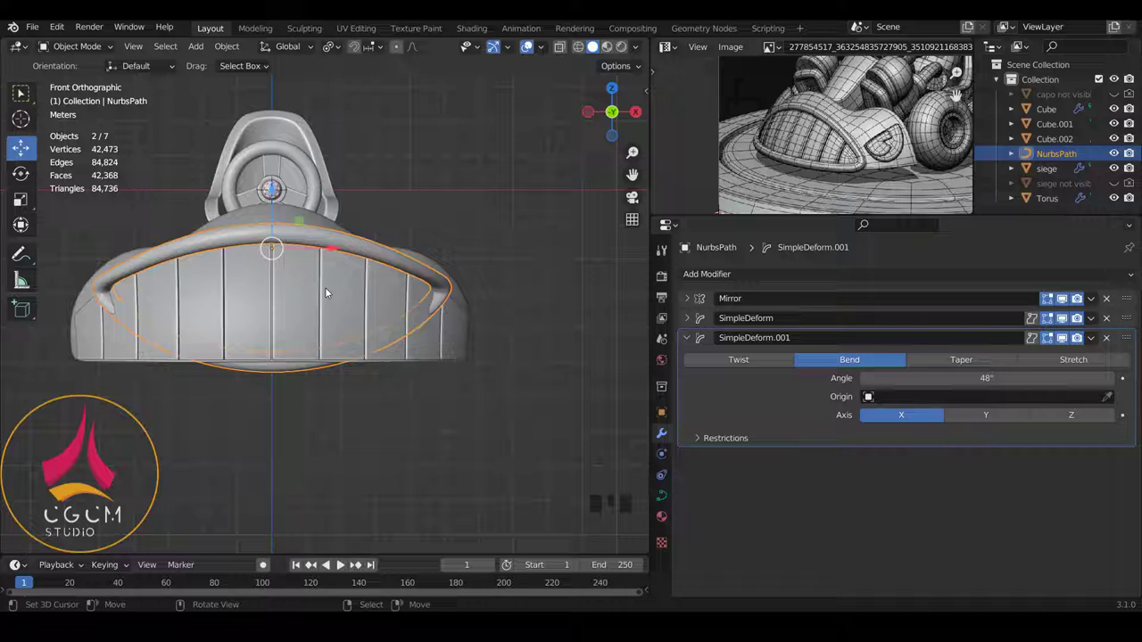
{"action": "left_click_drag", "start_coordinate": [478, 268], "coordinate": [306, 232]}
{"action": "left_click_drag", "start_coordinate": [305, 232], "coordinate": [284, 240]}
{"action": "left_click_drag", "start_coordinate": [283, 240], "coordinate": [435, 295]}
{"action": "left_click_drag", "start_coordinate": [434, 278], "coordinate": [385, 292]}
View the rim from the front and start editing its curve points
{"action": "key", "text": "KP_1"}
{"action": "scroll", "scroll_direction": "up", "scroll_amount": 3}
{"action": "key", "text": "Tab"}
{"action": "key", "text": "a"}
{"action": "key", "text": "a"}
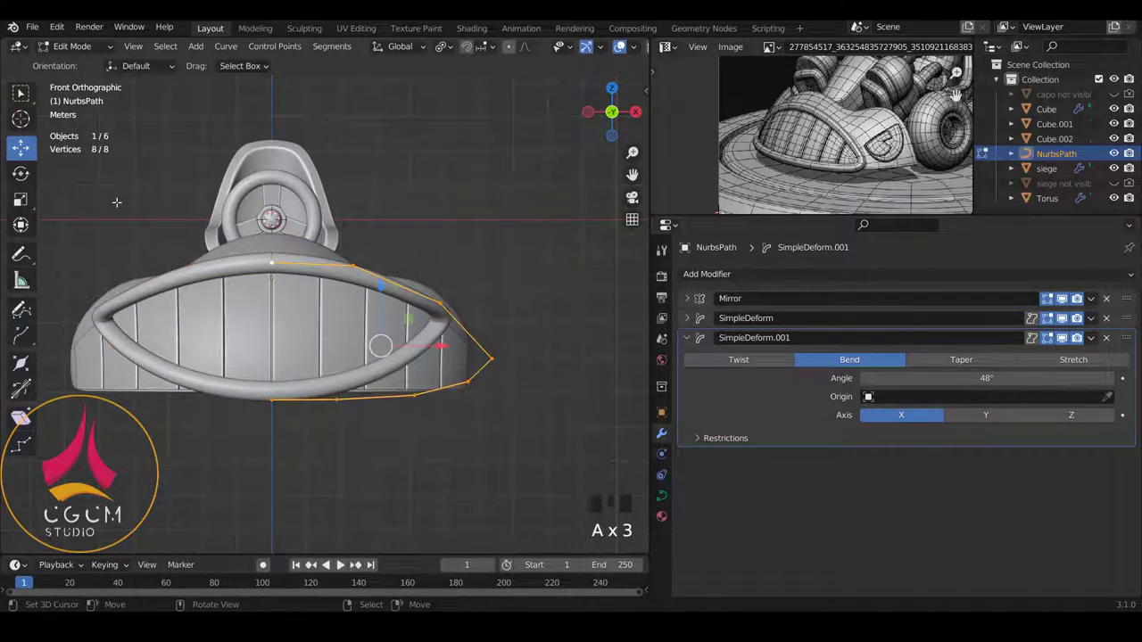
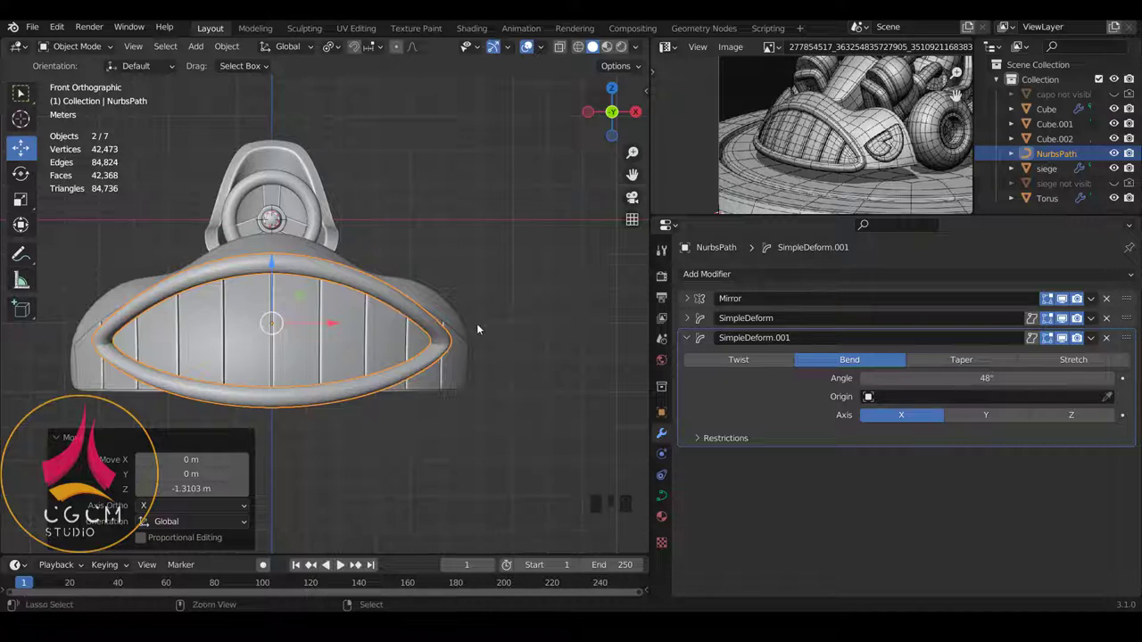
Move the rim tube down 1.3103 m along Z so it wraps the hood's top edge, then select the hood
{"action": "key", "text": "ctrl+z"}
{"action": "key", "text": "ctrl+z"}
{"action": "key", "text": "ctrl+z"}
{"action": "key", "text": "ctrl+z"}
{"action": "key", "text": "ctrl+z"}
{"action": "key", "text": "ctrl+z"}
{"action": "key", "text": "ctrl+z"}
{"action": "key", "text": "ctrl+z"}
{"action": "key", "text": "ctrl+z"}
{"action": "left_click_drag", "start_coordinate": [471, 364], "coordinate": [332, 327]}
{"action": "right_click", "coordinate": [333, 328]}
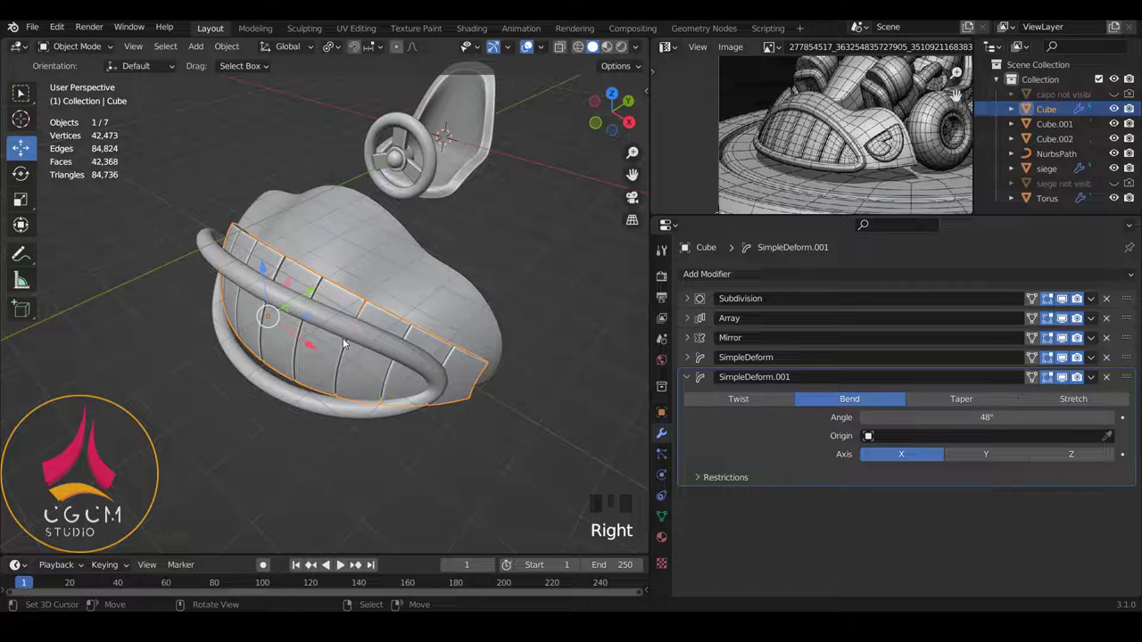
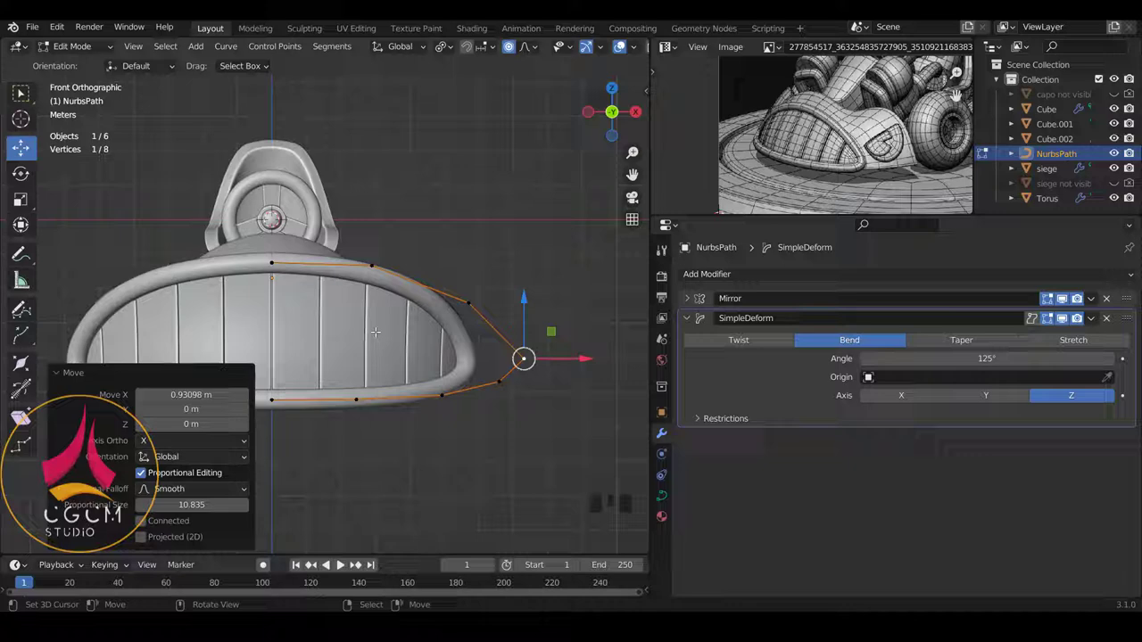
From the right side view, drag the rim's top control point about 0.29 m down and back onto the hood
{"action": "key", "text": "KP_3"}
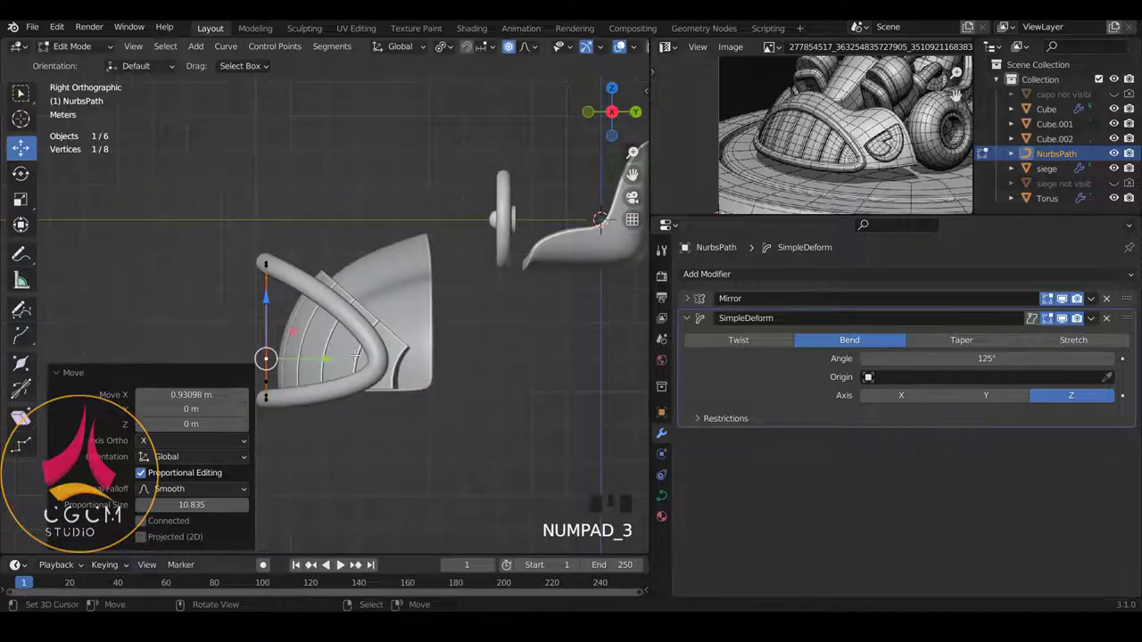
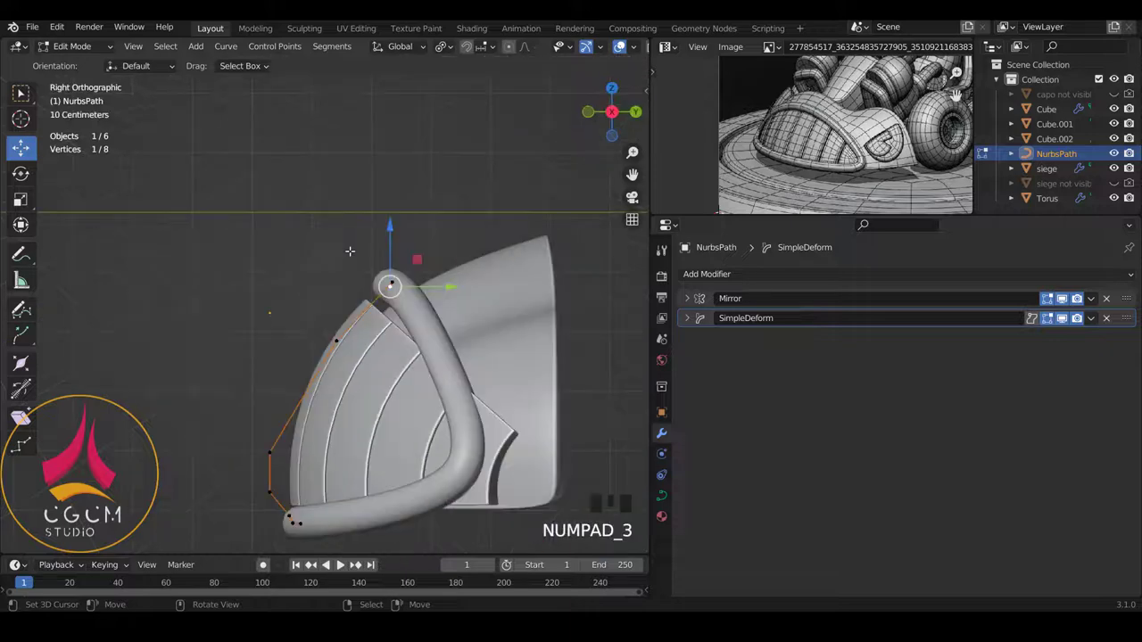
{"action": "key", "text": "g"}
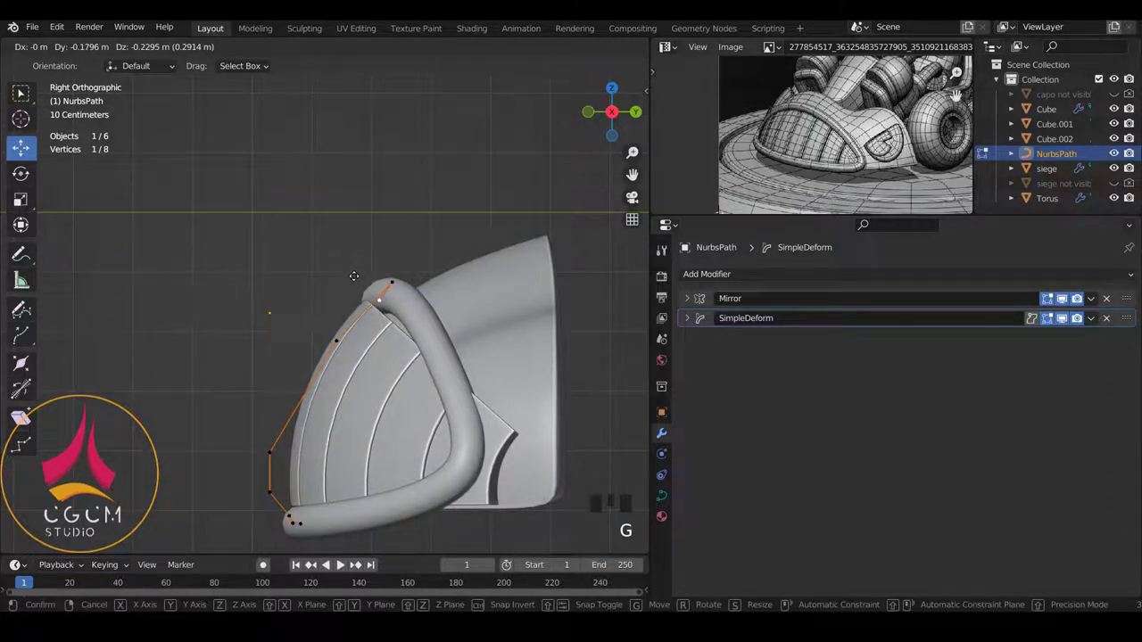
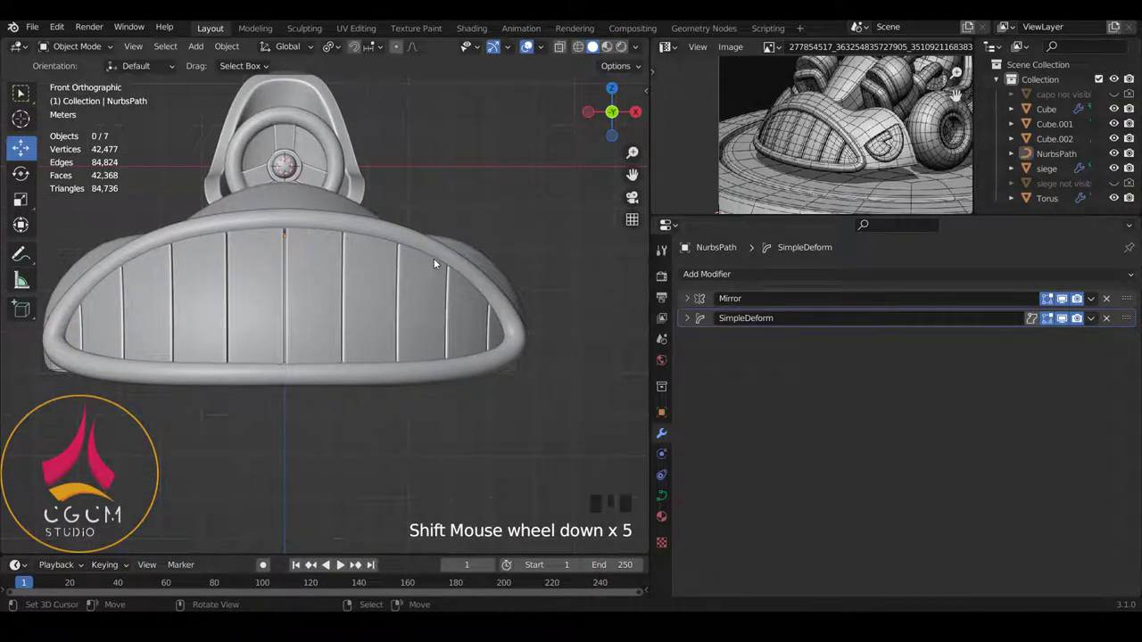
Check the rim fit from side and front views
{"action": "key", "text": "KP_3"}
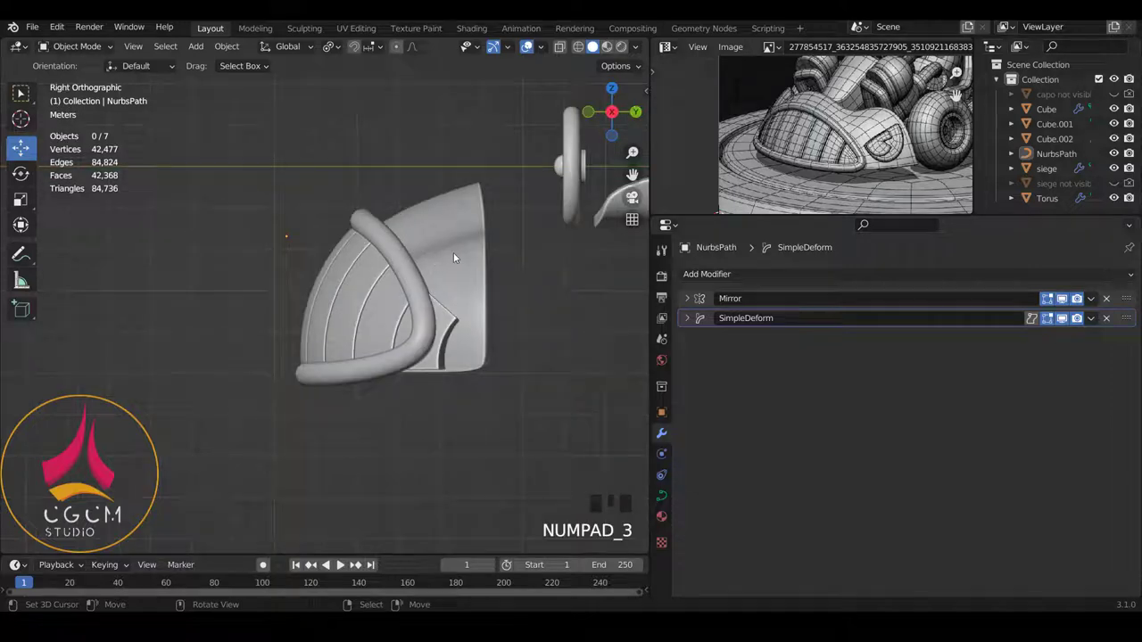
{"action": "scroll", "scroll_direction": "up", "scroll_amount": 3}
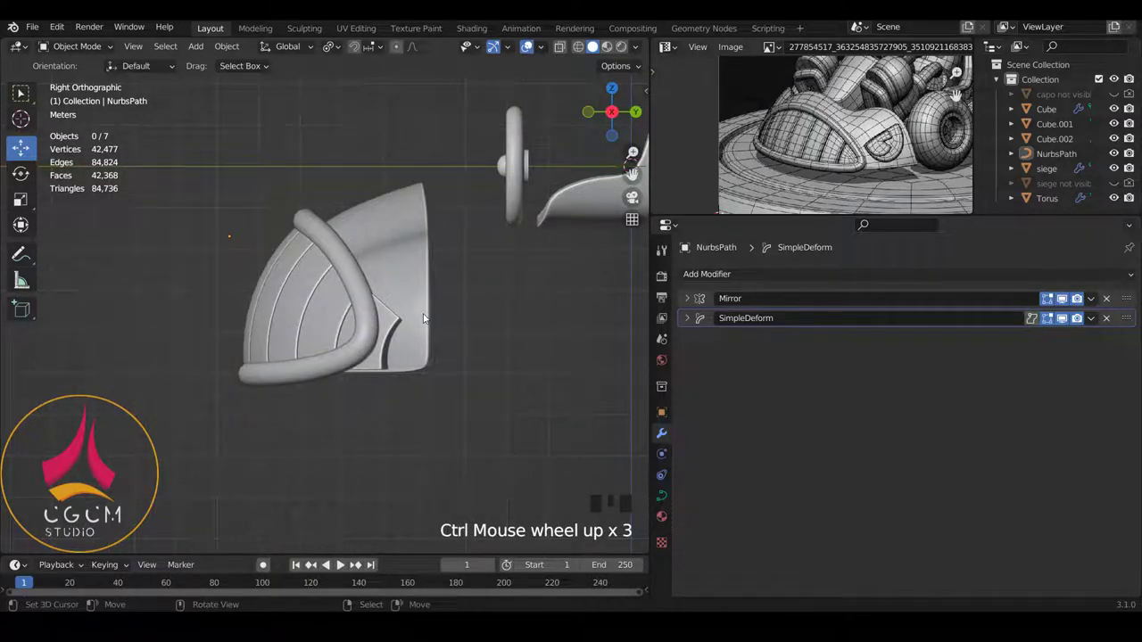
{"action": "key", "text": "KP_1"}
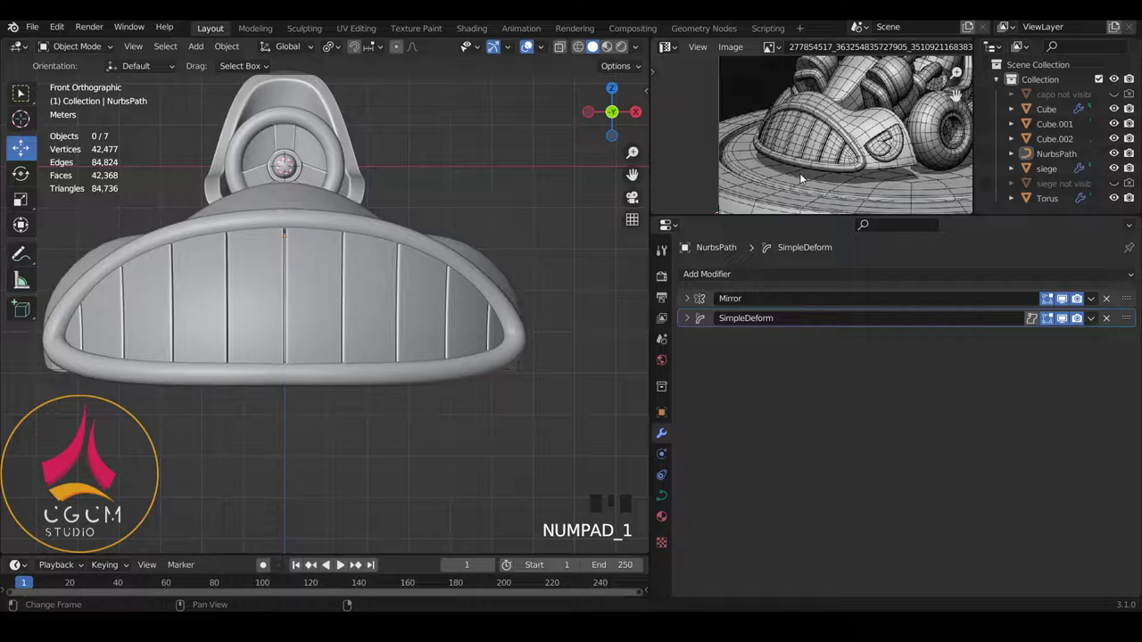
{"action": "key", "text": "KP_3"}
{"action": "scroll", "scroll_direction": "down", "scroll_amount": 3}
{"action": "left_click_drag", "start_coordinate": [376, 227], "coordinate": [509, 276]}
{"action": "key", "text": "KP_1"}
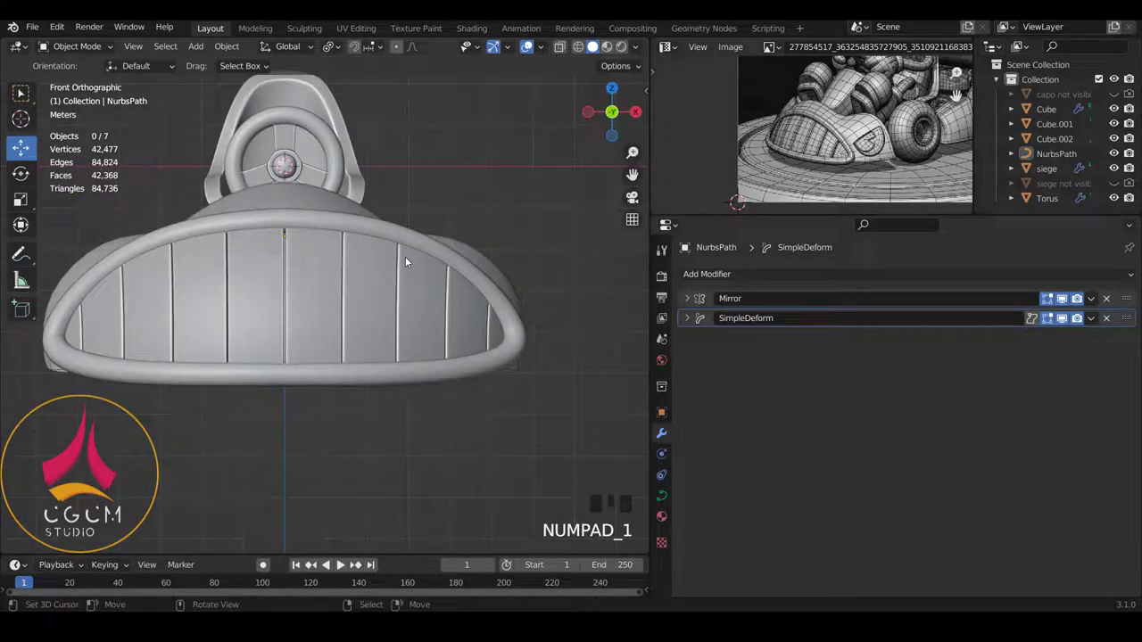
Reframe the front view and select the hood panel to show its modifier stack
{"action": "scroll", "scroll_direction": "up", "scroll_amount": 3}
{"action": "left_click_drag", "start_coordinate": [397, 297], "coordinate": [391, 252]}
{"action": "scroll", "scroll_direction": "up", "scroll_amount": 3}
{"action": "left_click_drag", "start_coordinate": [403, 210], "coordinate": [426, 264]}
{"action": "scroll", "scroll_direction": "down", "scroll_amount": 3}
{"action": "left_click_drag", "start_coordinate": [408, 276], "coordinate": [527, 260]}
{"action": "scroll", "scroll_direction": "down", "scroll_amount": 3}
{"action": "left_click_drag", "start_coordinate": [457, 254], "coordinate": [461, 319]}
{"action": "right_click", "coordinate": [462, 318]}
Scale the hood panel to 0.942 in Z to fit inside the rim, then edit its top plank edge toward the tube
{"action": "key", "text": "KP_1"}
{"action": "scroll", "scroll_direction": "up", "scroll_amount": 3}
{"action": "key", "text": "s"}
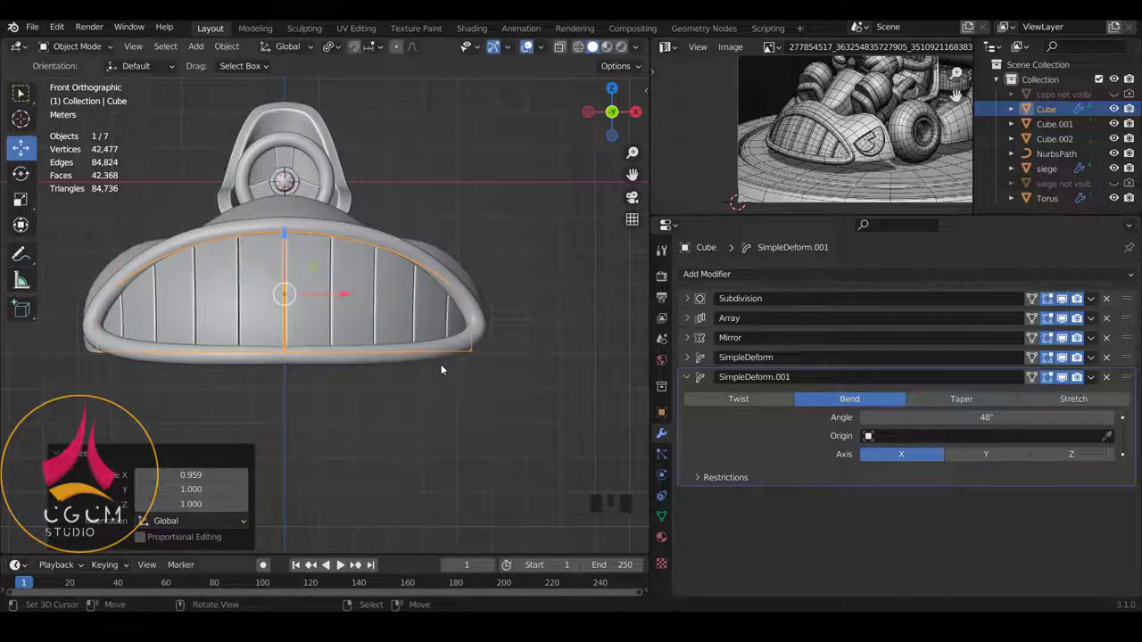
{"action": "key", "text": "s"}
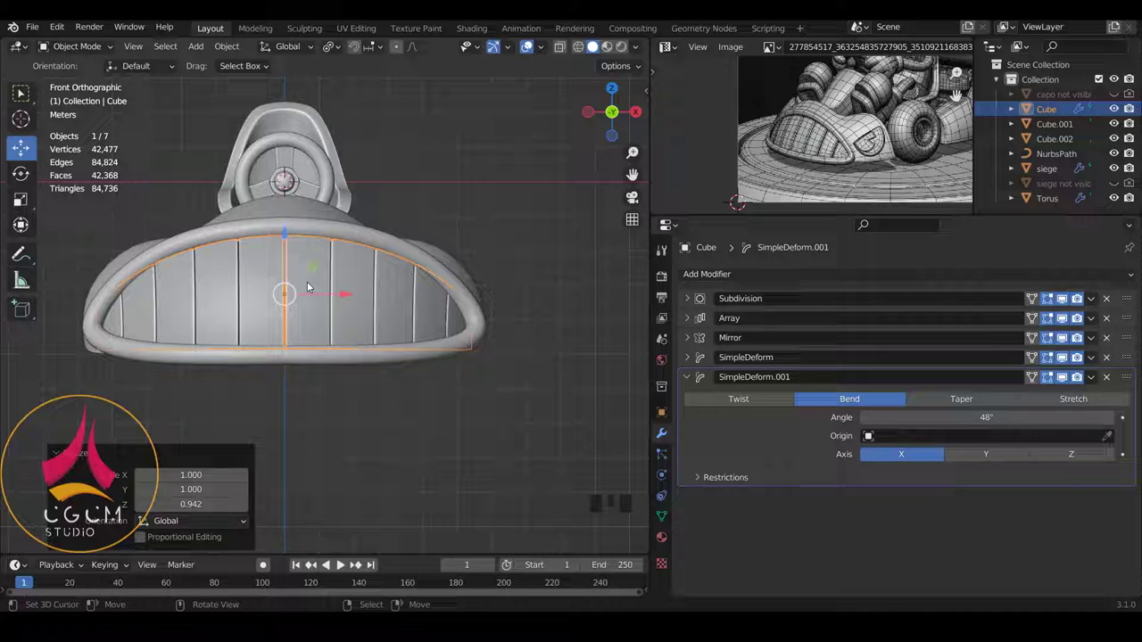
{"action": "scroll", "scroll_direction": "up", "scroll_amount": 3}
{"action": "scroll", "scroll_direction": "down", "scroll_amount": 3}
{"action": "key", "text": "Tab"}
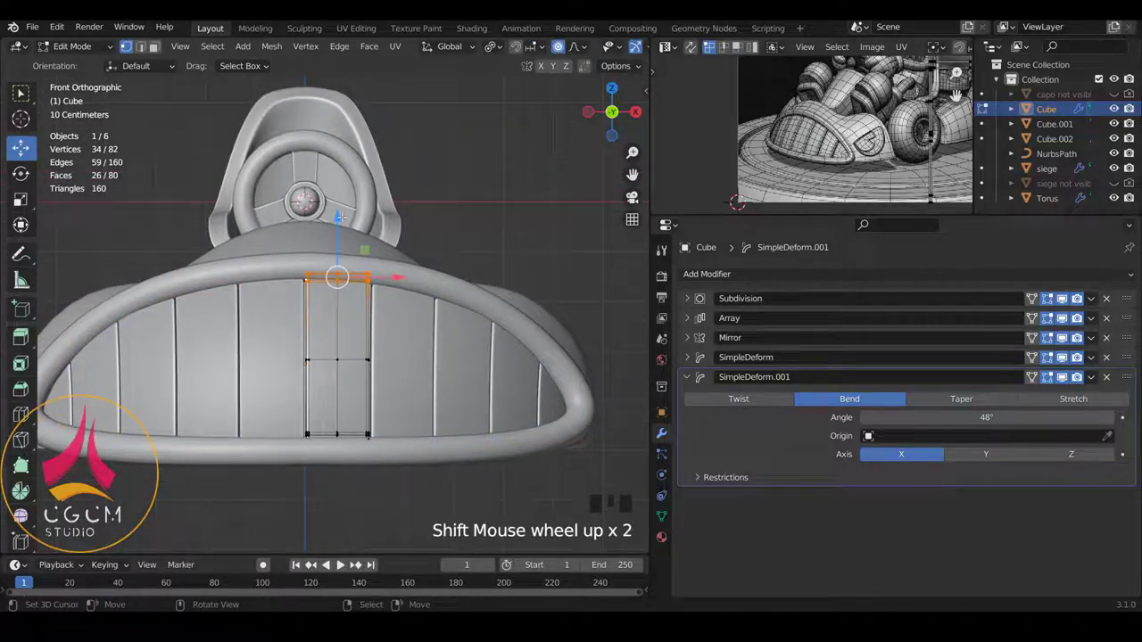
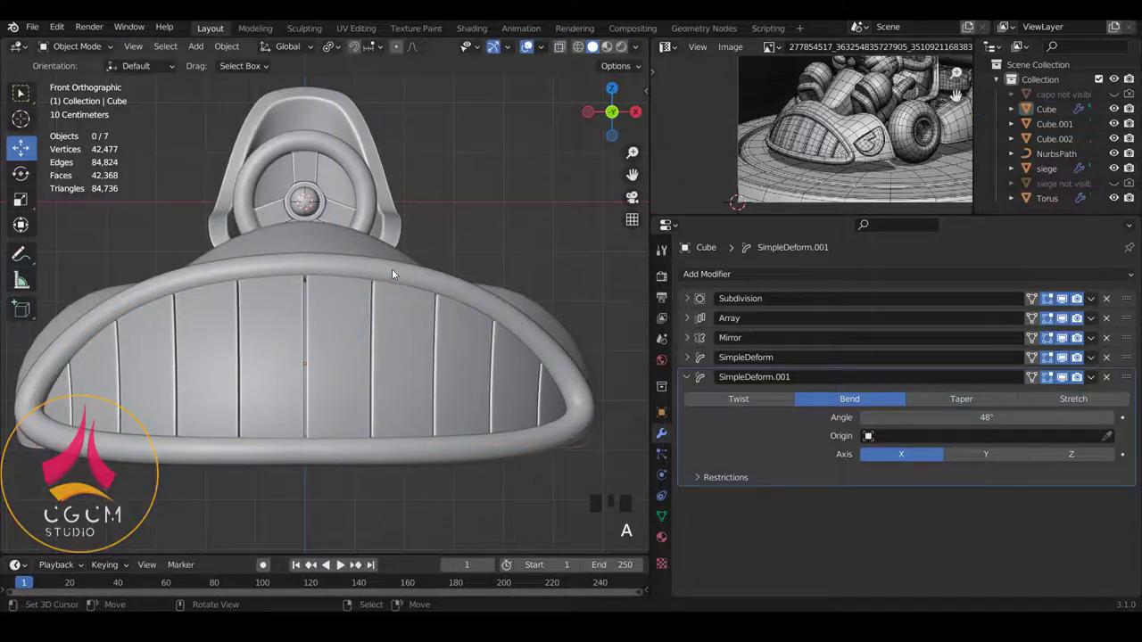
{"action": "key", "text": "Tab"}
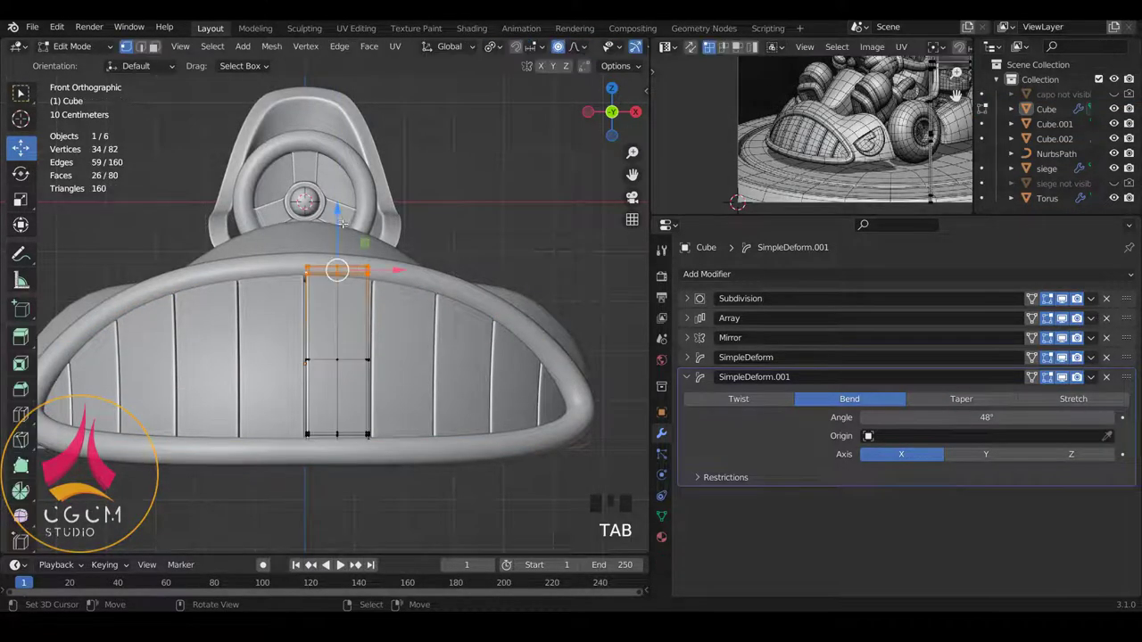
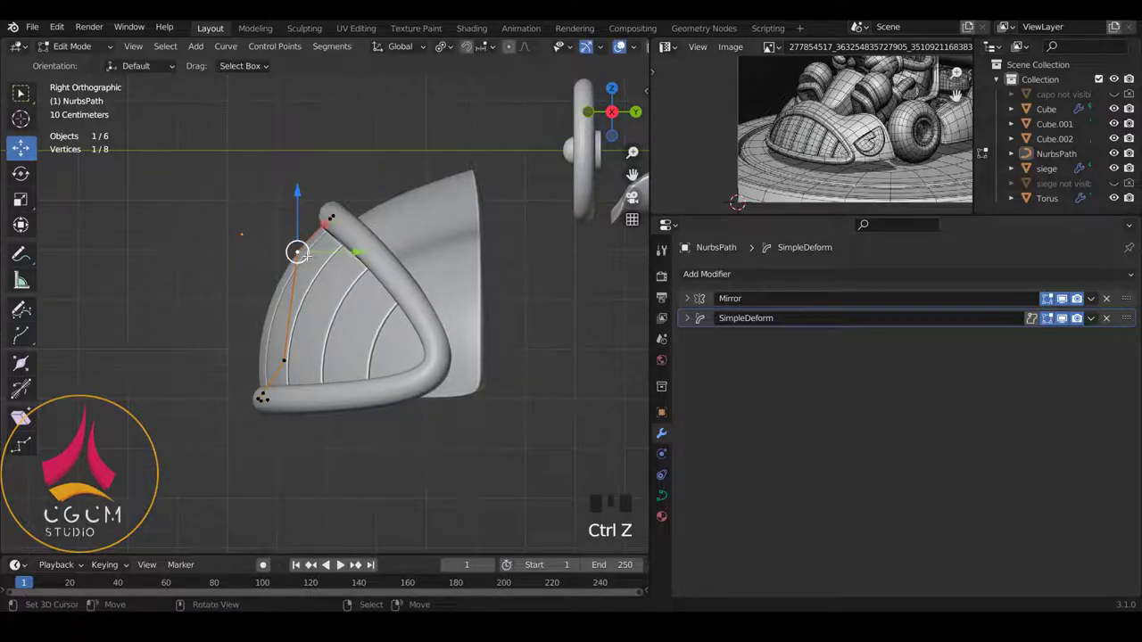
Save as save 04.blend, nudge the rim's top point about 0.023 m lower and leave point editing
{"action": "key", "text": "ctrl+s"}
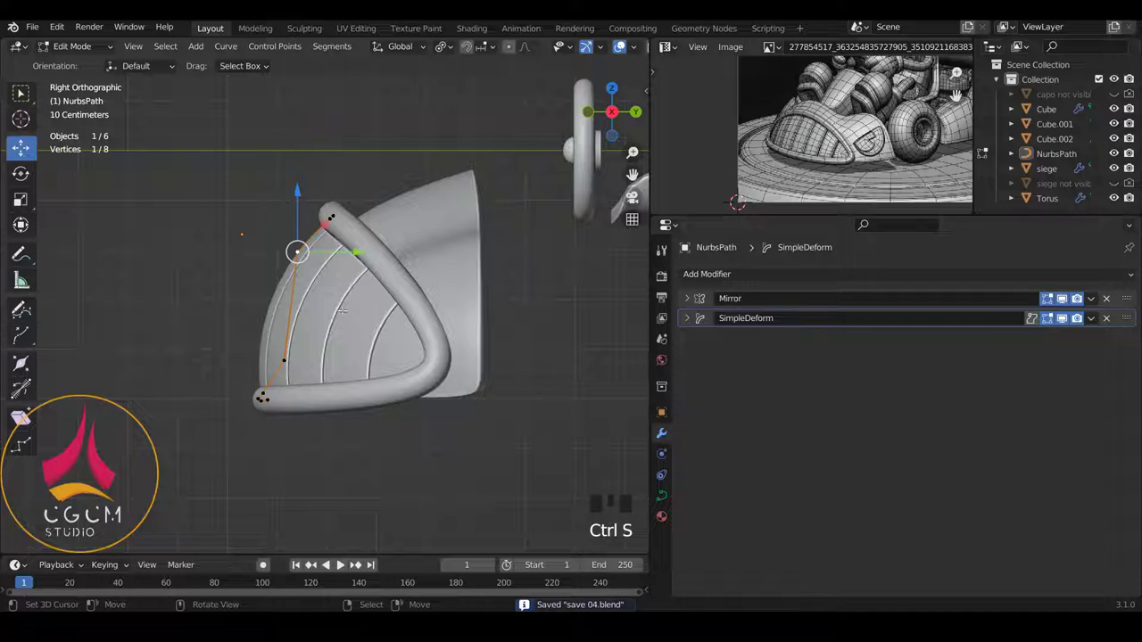
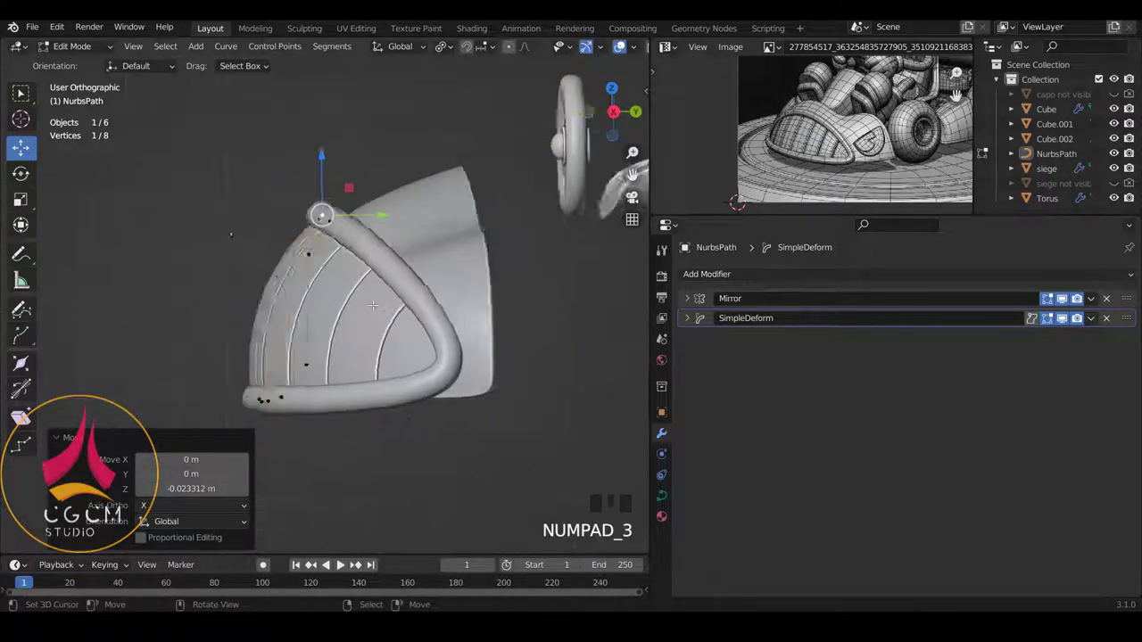
{"action": "key", "text": "KP_1"}
{"action": "key", "text": "Tab"}
{"action": "scroll", "scroll_direction": "down", "scroll_amount": 3}
{"action": "left_click_drag", "start_coordinate": [402, 305], "coordinate": [879, 130]}
Reshape the rim tube's control points around the hood edge, checking from several angles
{"action": "scroll", "scroll_direction": "up", "scroll_amount": 3}
{"action": "left_click_drag", "start_coordinate": [484, 235], "coordinate": [280, 307]}
{"action": "scroll", "scroll_direction": "up", "scroll_amount": 3}
{"action": "left_click_drag", "start_coordinate": [370, 271], "coordinate": [474, 344]}
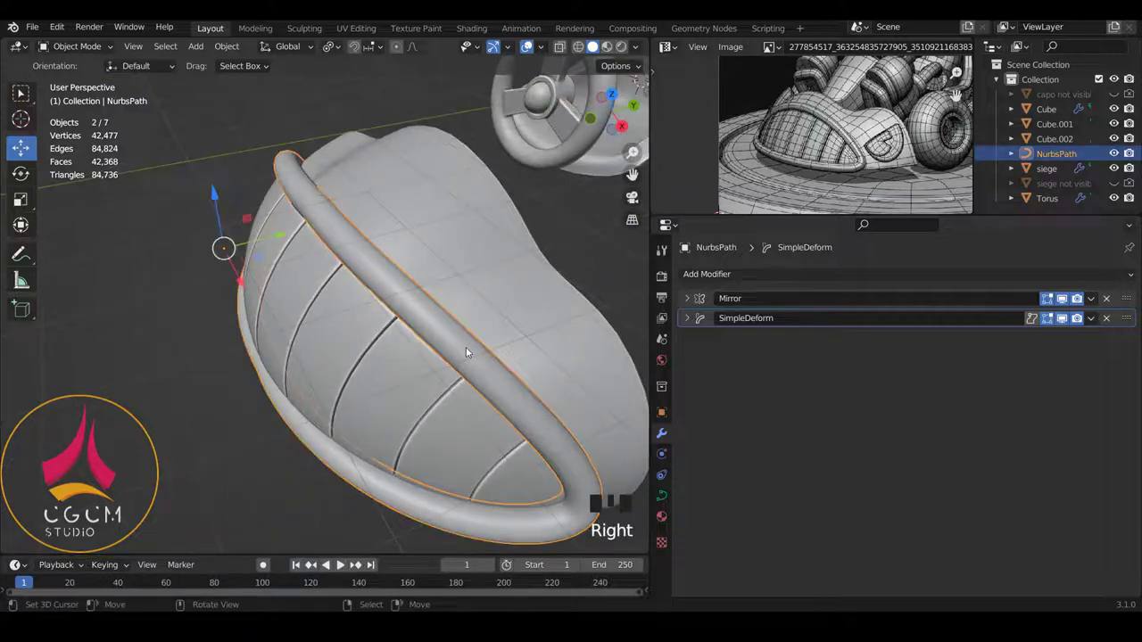
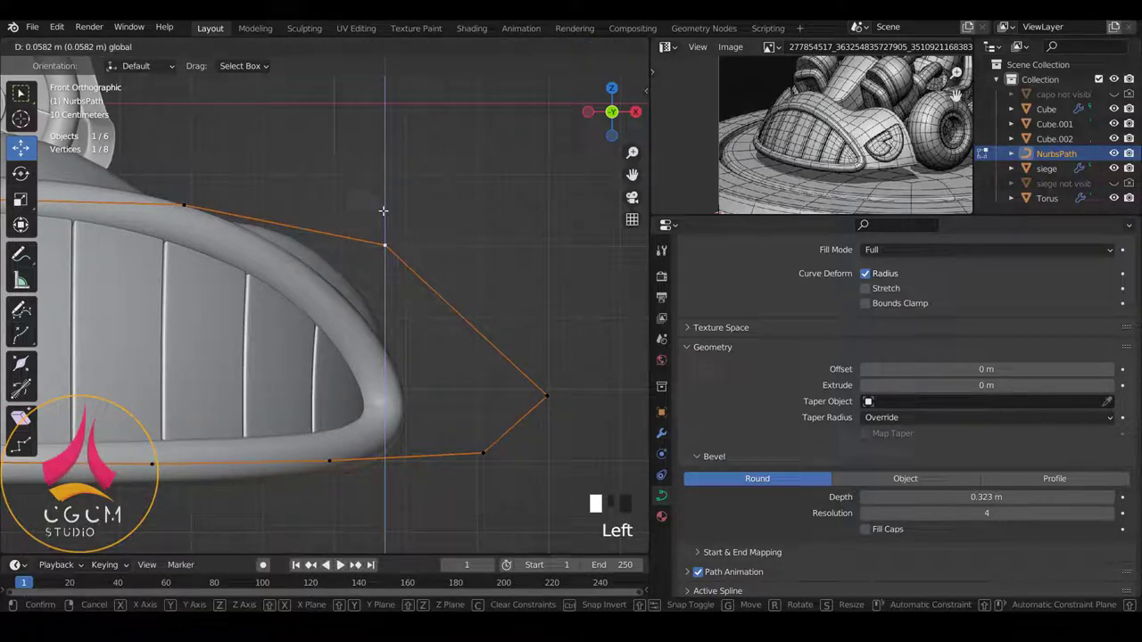
{"action": "scroll", "scroll_direction": "down", "scroll_amount": 3}
{"action": "key", "text": "KP_3"}
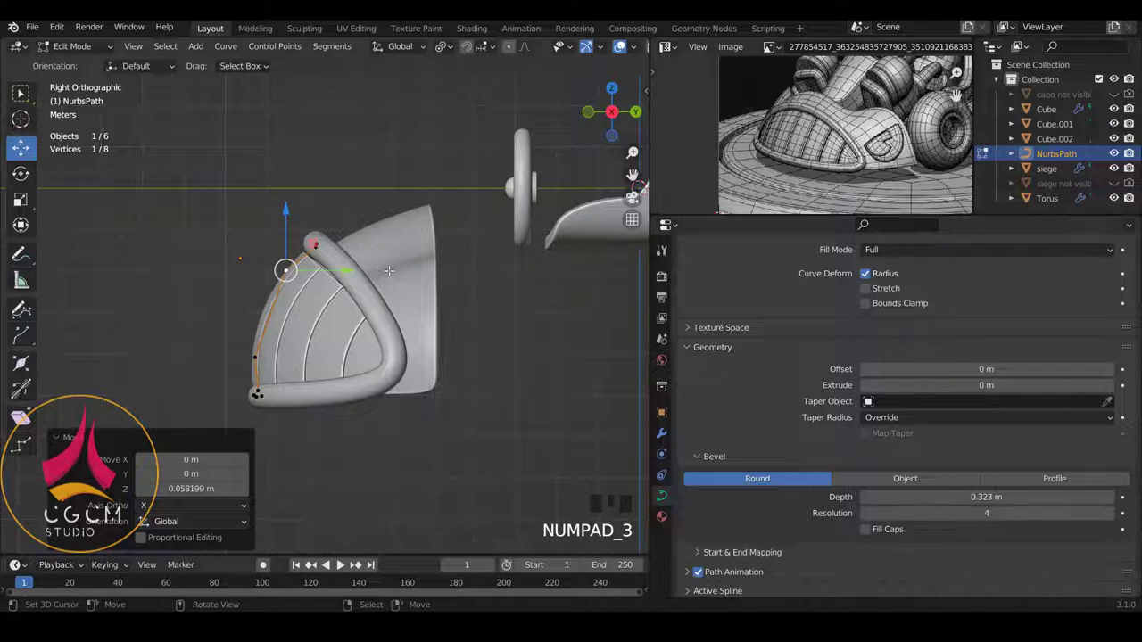
Return to object mode in front view and duplicate the rim path in place as NurbsPath.001
{"action": "key", "text": "KP_1"}
{"action": "key", "text": "Tab"}
{"action": "scroll", "scroll_direction": "down", "scroll_amount": 3}
{"action": "scroll", "scroll_direction": "down", "scroll_amount": 3}
{"action": "scroll", "scroll_direction": "down", "scroll_amount": 3}
Duplicate the rim path in place as a backup copy to rename 'path not visible' and hide
{"action": "key", "text": "shift+d"}
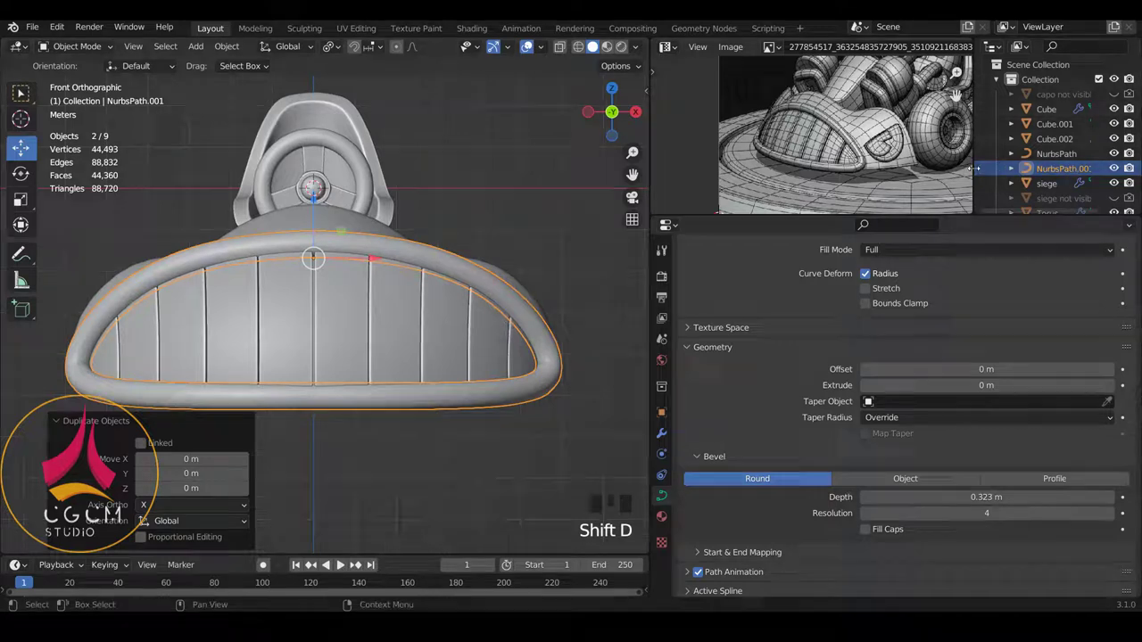
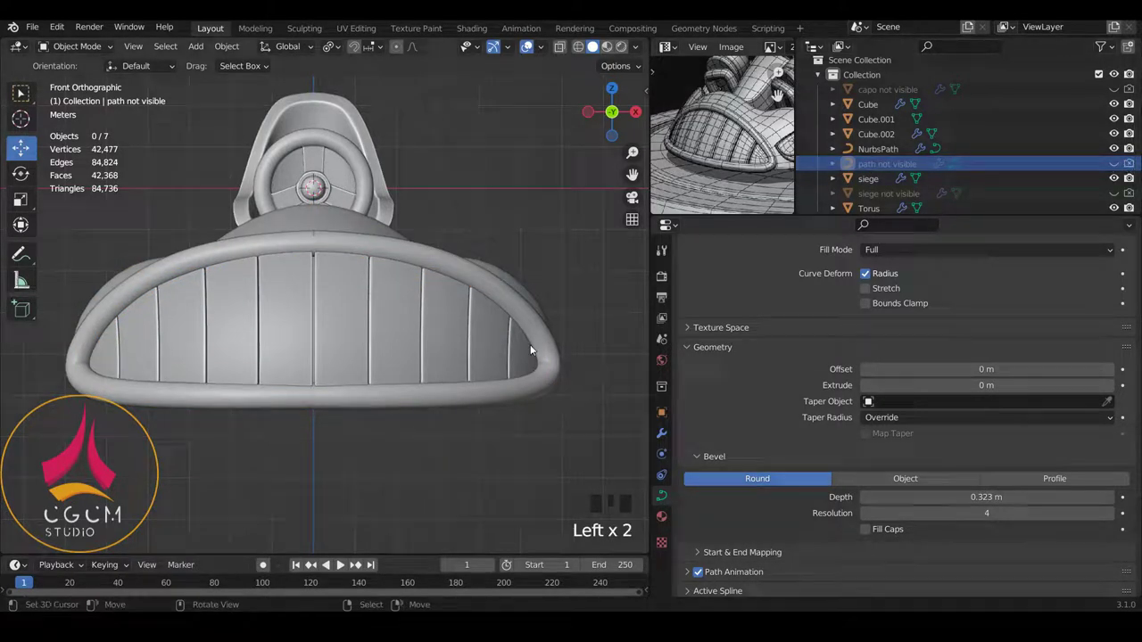
Select the NurbsPath rim tube and lower its Resolution Preview U from 12 to 2
{"action": "right_click", "coordinate": [556, 381]}
{"action": "scroll", "scroll_direction": "down", "scroll_amount": 3}
{"action": "scroll", "scroll_direction": "up", "scroll_amount": 3}
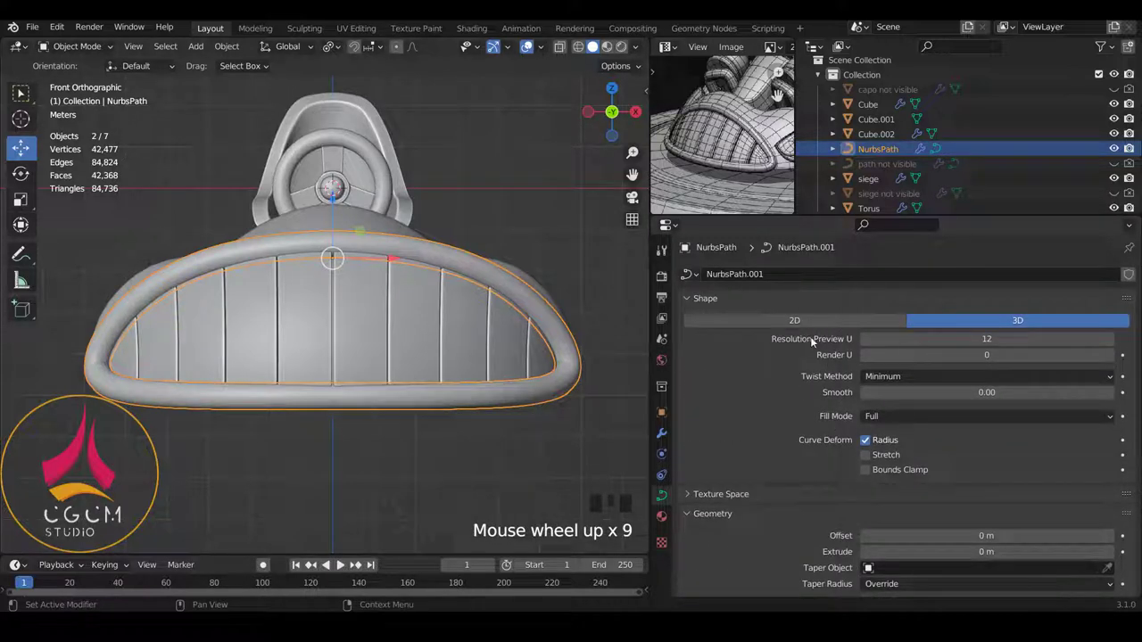
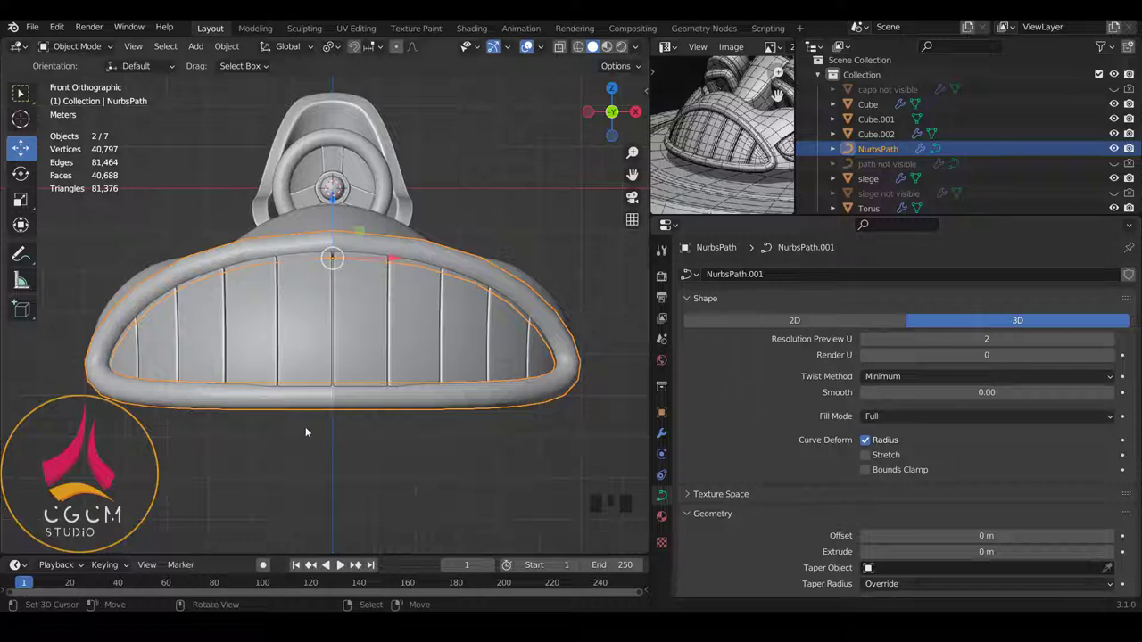
Convert the NurbsPath rim tube curve into a mesh object via Object > Convert > Mesh
{"action": "scroll", "scroll_direction": "up", "scroll_amount": 3}
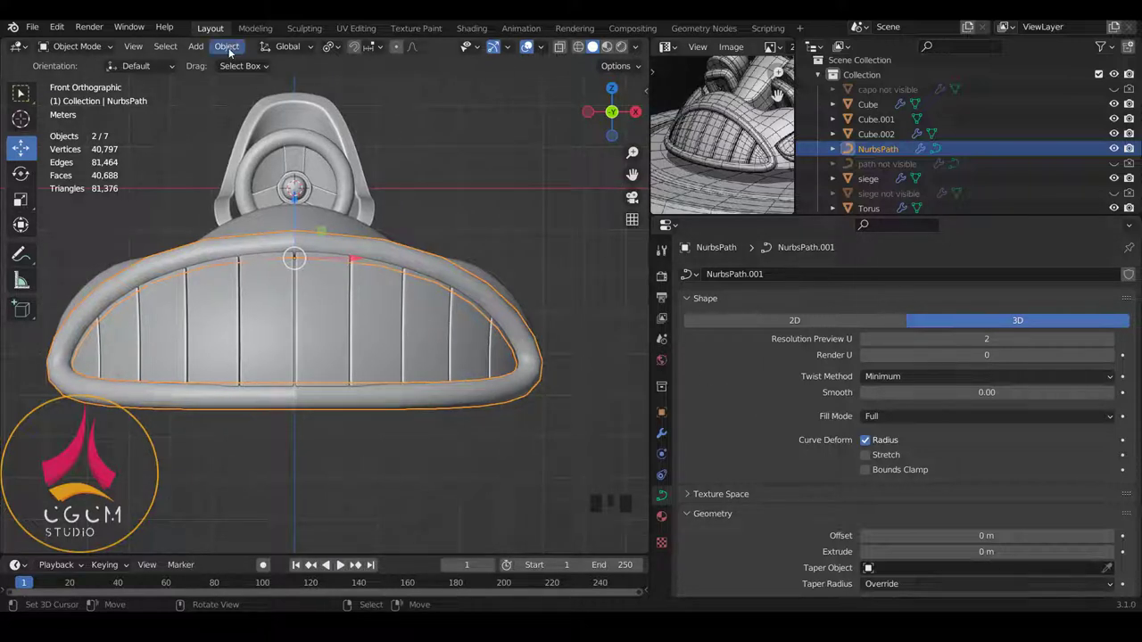
{"action": "left_click_drag", "start_coordinate": [229, 50], "coordinate": [396, 470]}
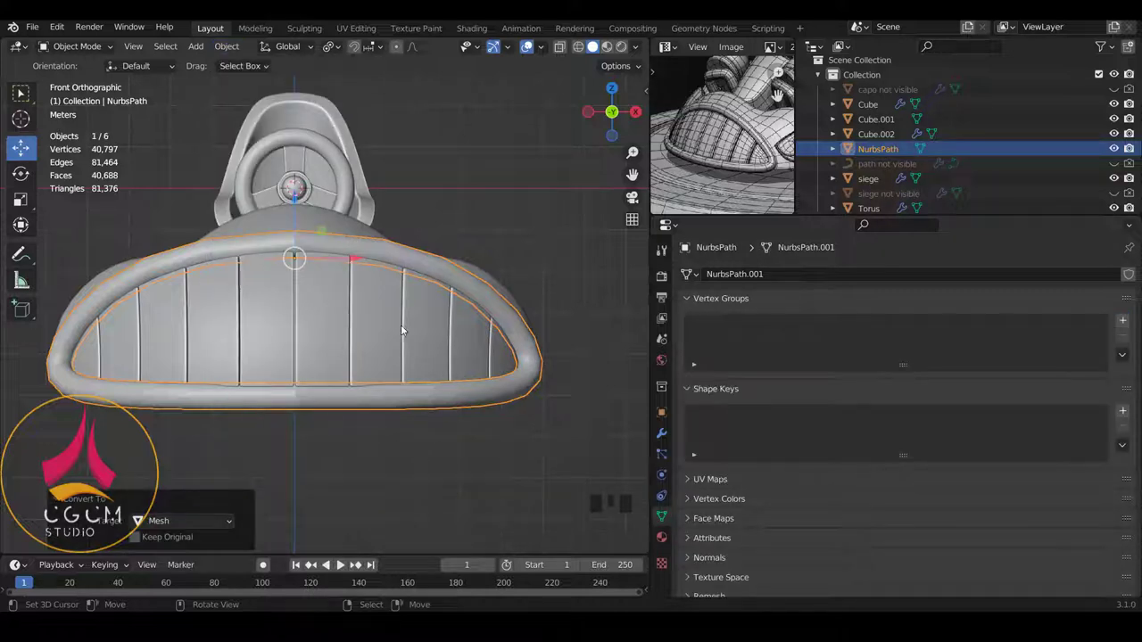
Cut a centred edge loop around the middle of the rim tube mesh in Edit Mode
{"action": "right_click", "coordinate": [506, 390]}
{"action": "right_click", "coordinate": [502, 396]}
{"action": "key", "text": "Tab"}
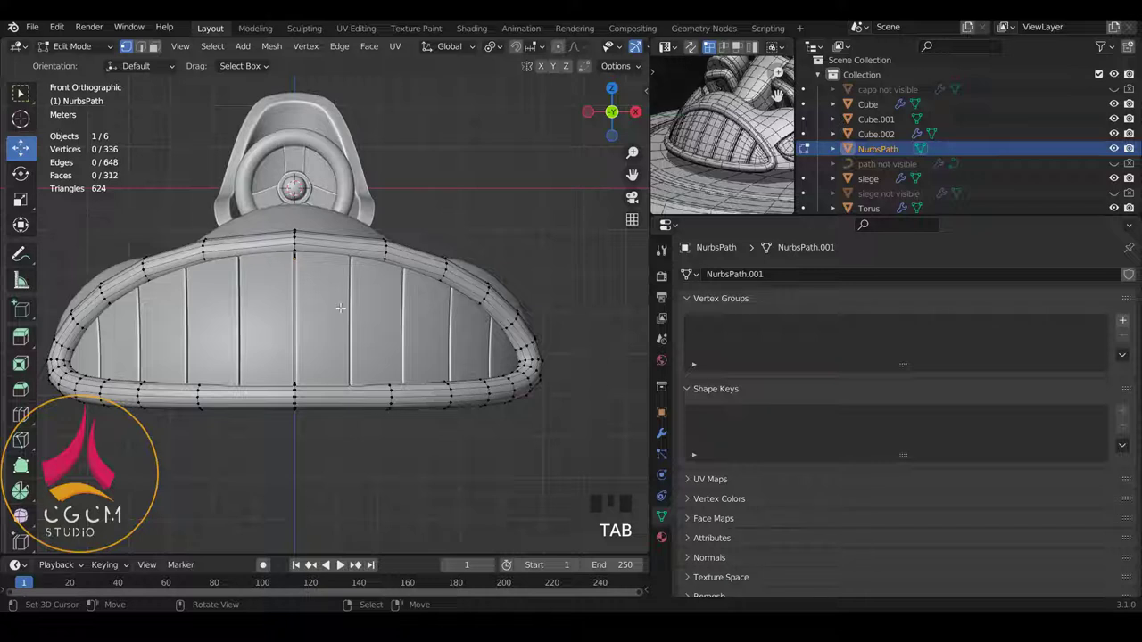
{"action": "key", "text": "ctrl+r"}
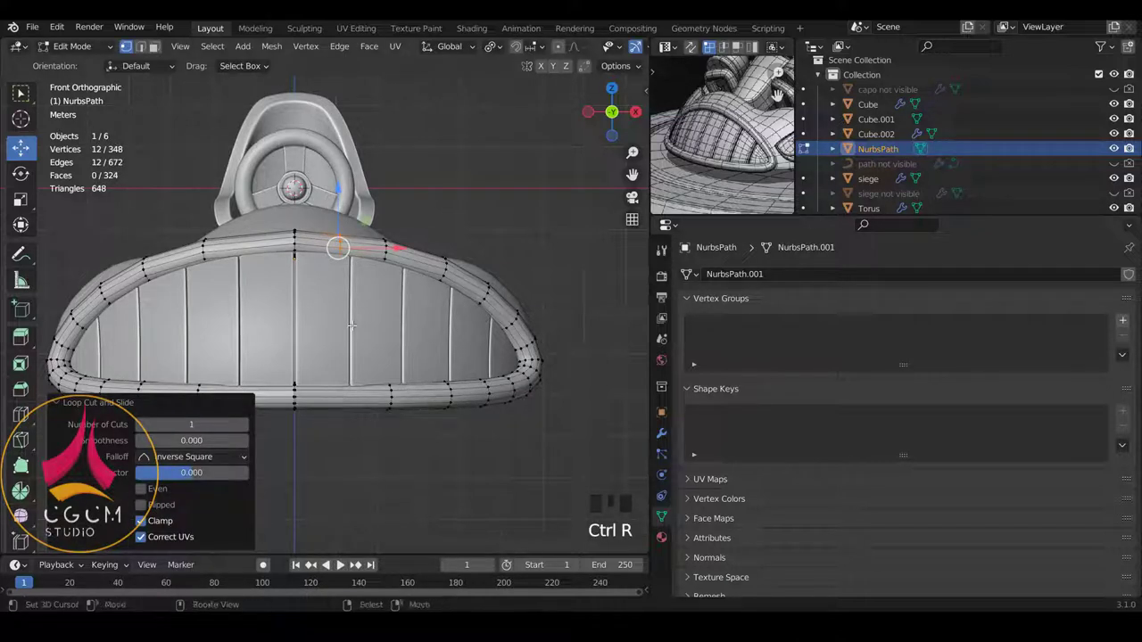
{"action": "scroll", "scroll_direction": "up", "scroll_amount": 3}
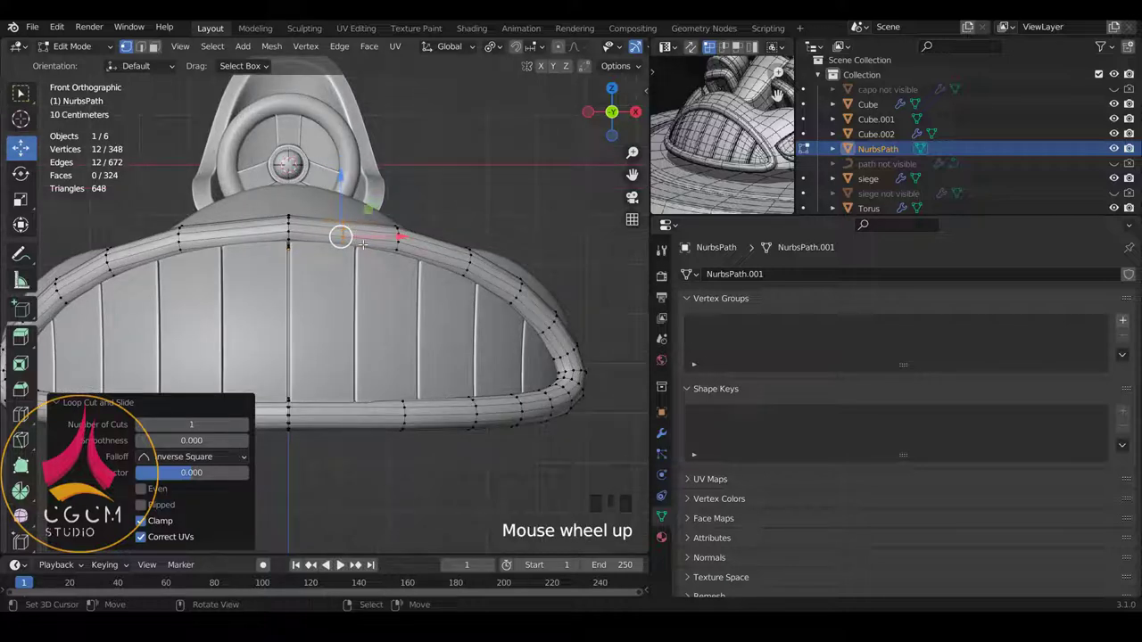
{"action": "key", "text": "ctrl+r"}
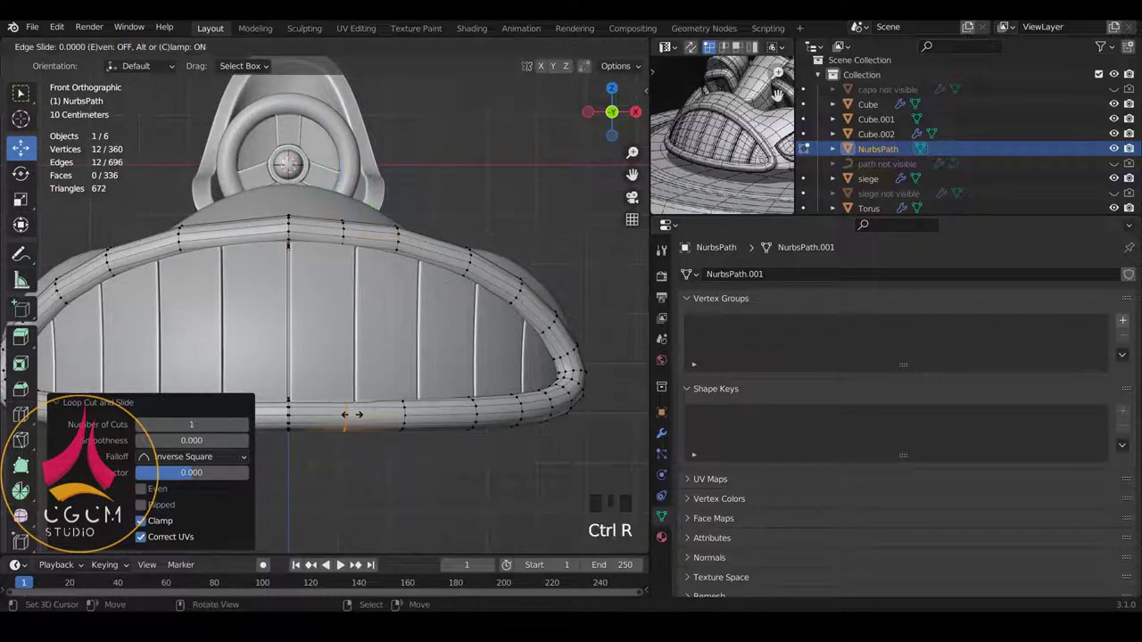
{"action": "key", "text": "Tab"}
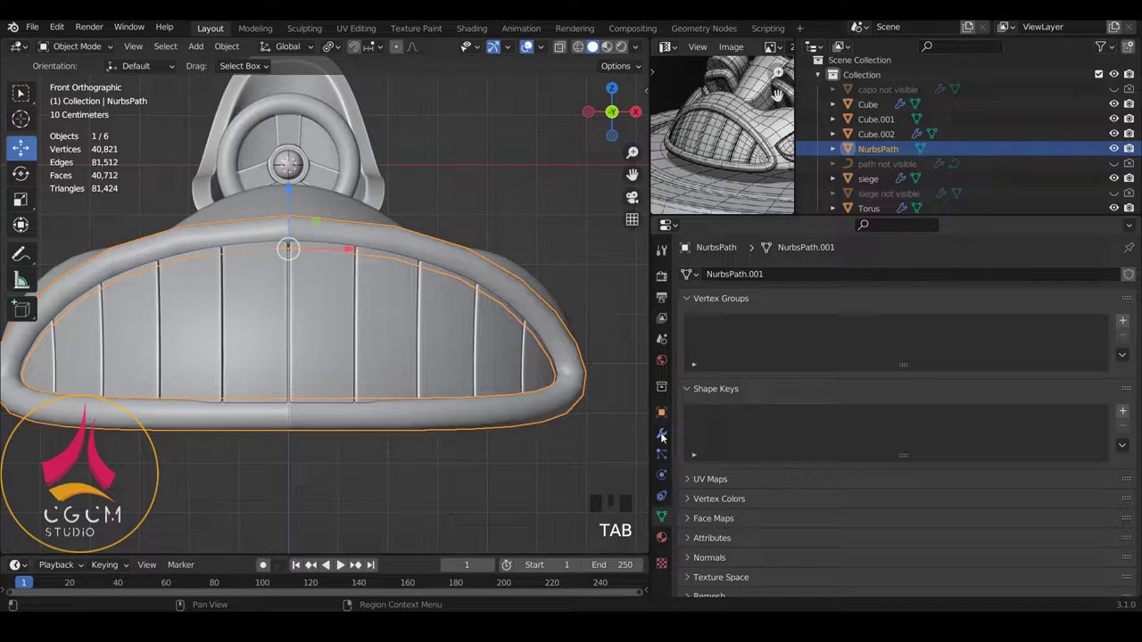
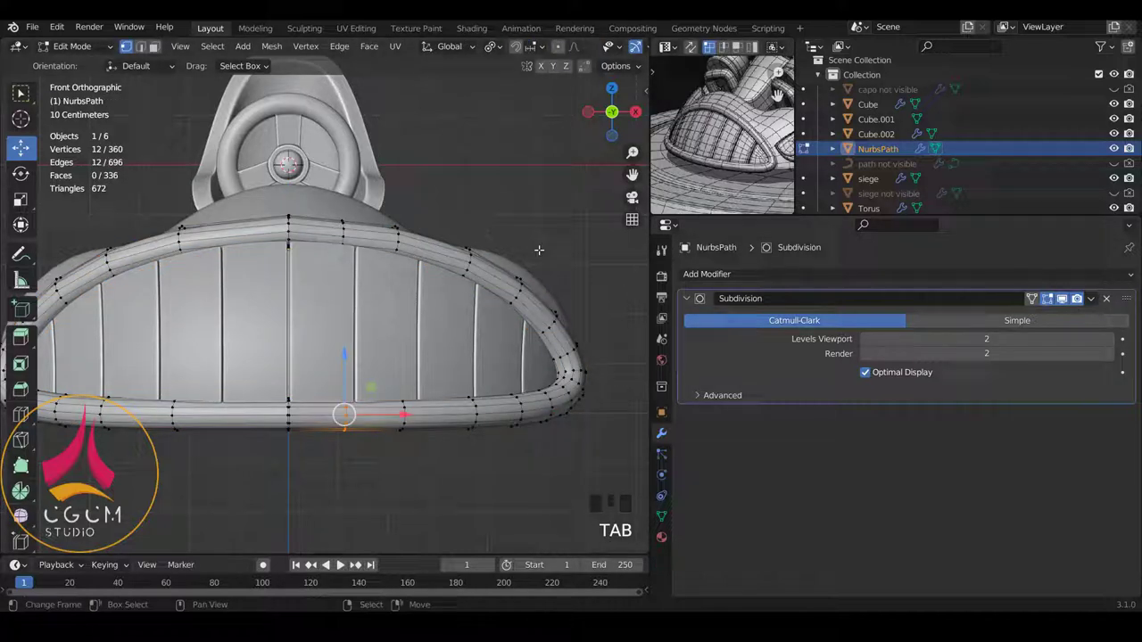
Cut a second centred edge loop around the tube and return to Object Mode
{"action": "key", "text": "ctrl+r"}
{"action": "key", "text": "ctrl+r"}
{"action": "scroll", "scroll_direction": "down", "scroll_amount": 3}
{"action": "scroll", "scroll_direction": "down", "scroll_amount": 3}
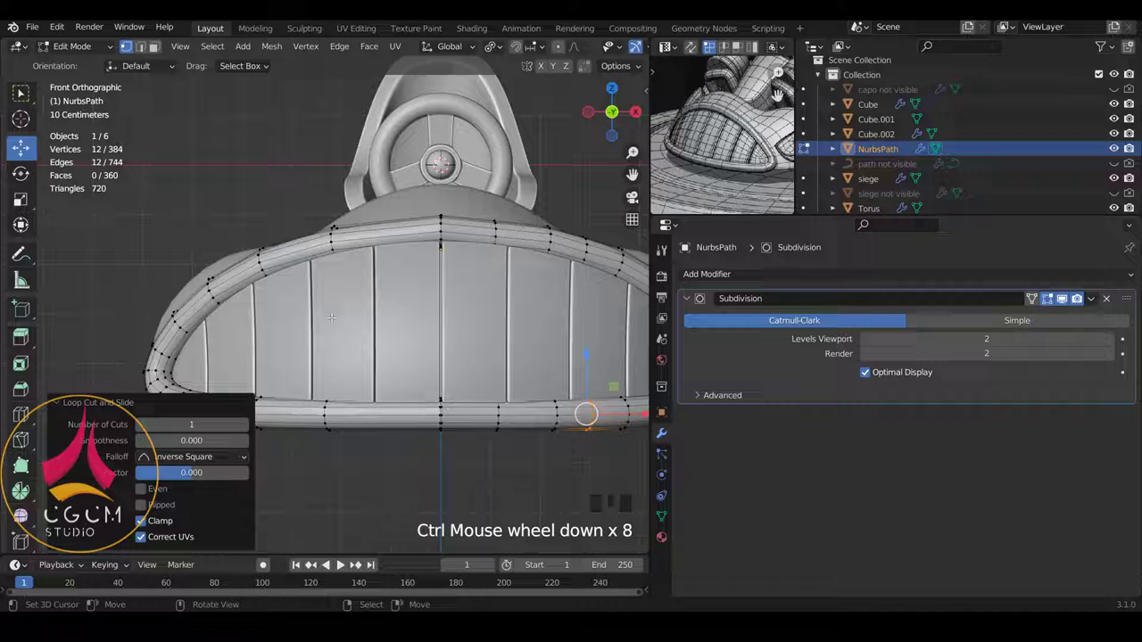
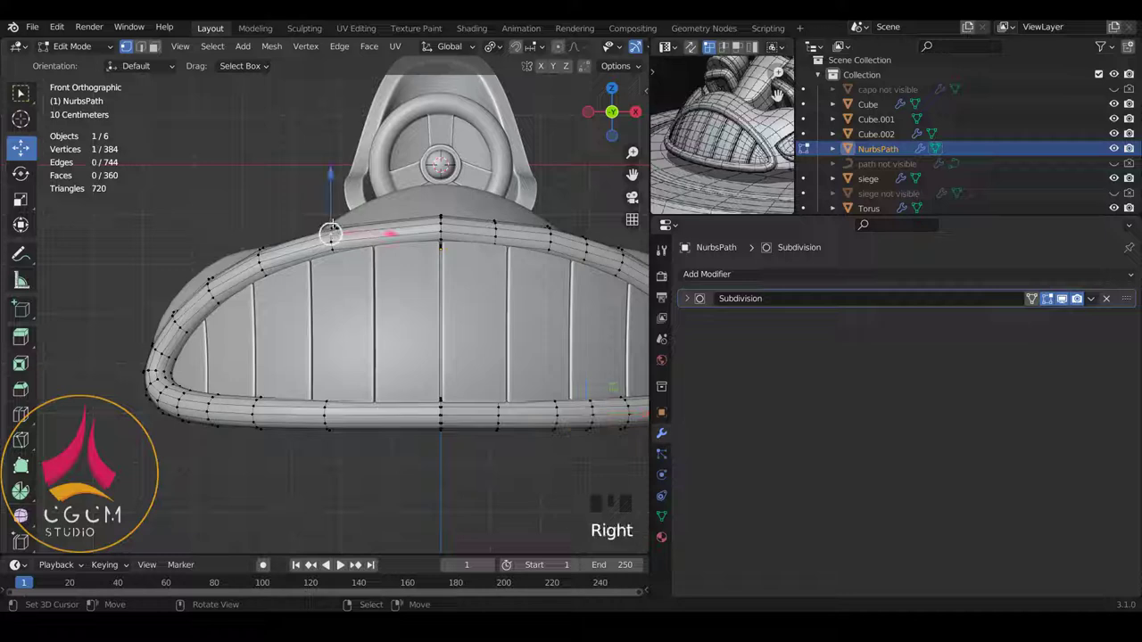
Box-select the left half of the tube through X-ray and delete its vertices
{"action": "key", "text": "b"}
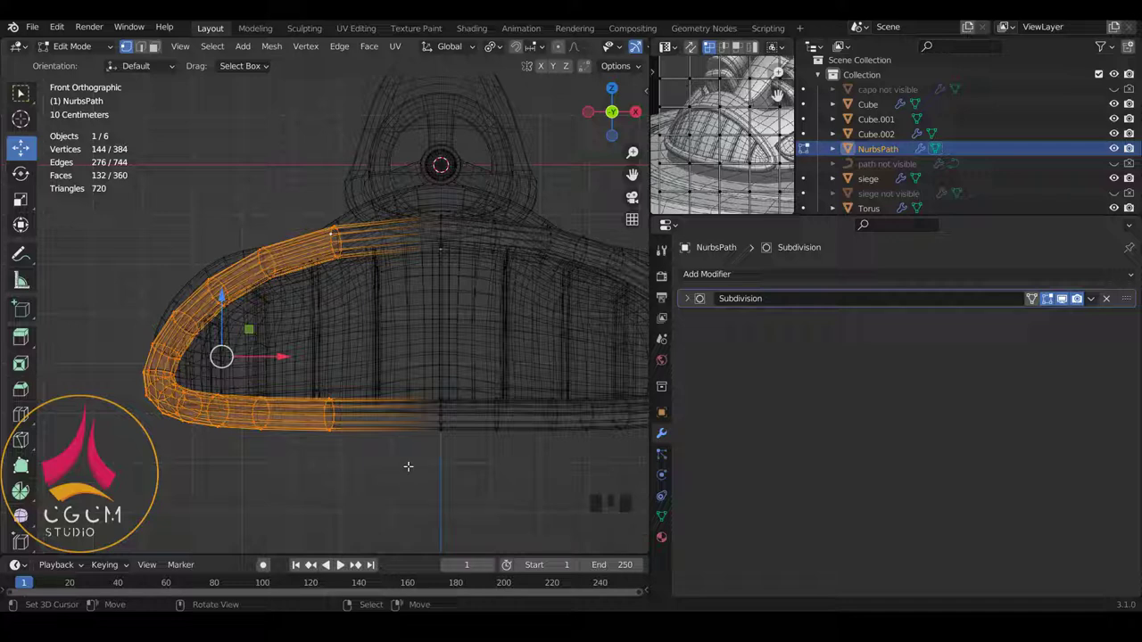
{"action": "key", "text": "x"}
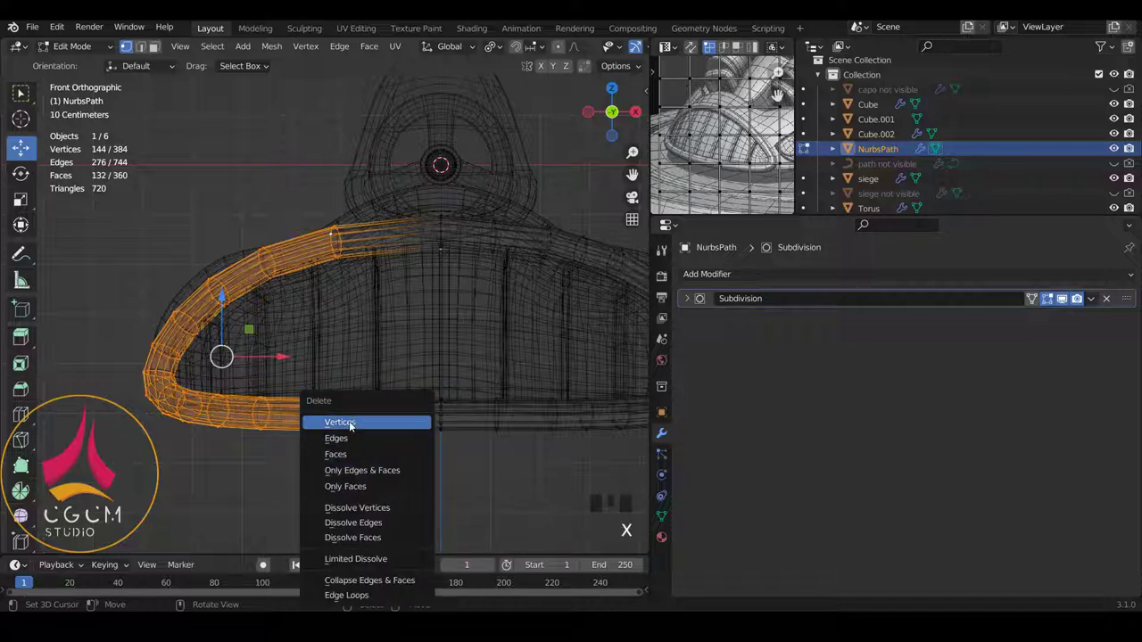
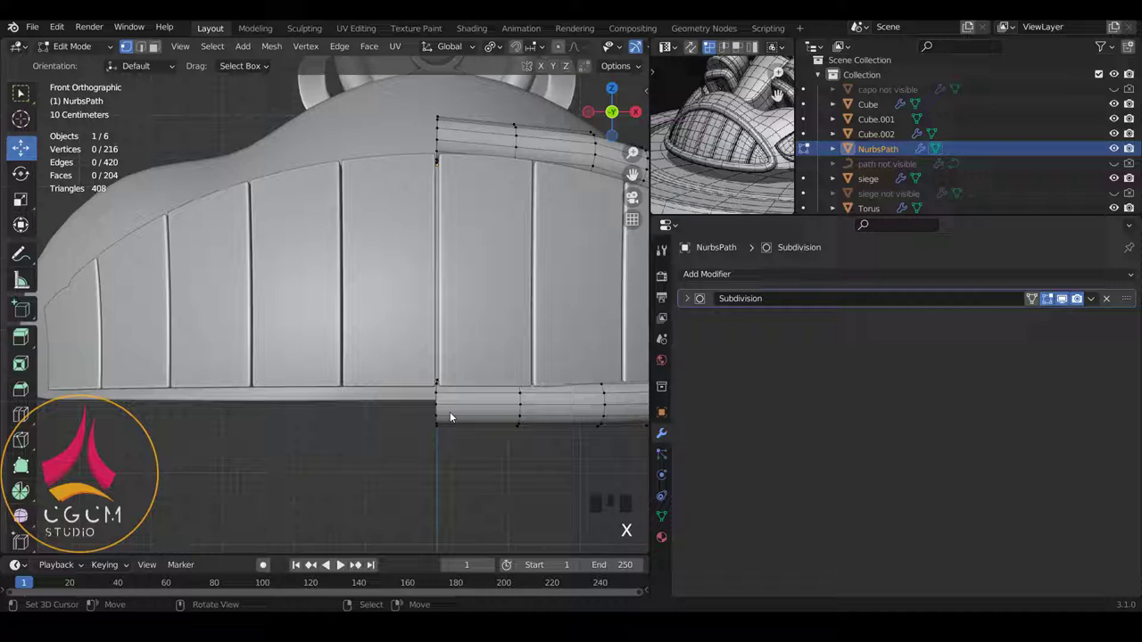
{"action": "scroll", "scroll_direction": "down", "scroll_amount": 3}
Add a Mirror modifier on X with clipping to the remaining half tube
{"action": "key", "text": "Tab"}
{"action": "scroll", "scroll_direction": "up", "scroll_amount": 3}
{"action": "left_click_drag", "start_coordinate": [709, 277], "coordinate": [841, 435]}
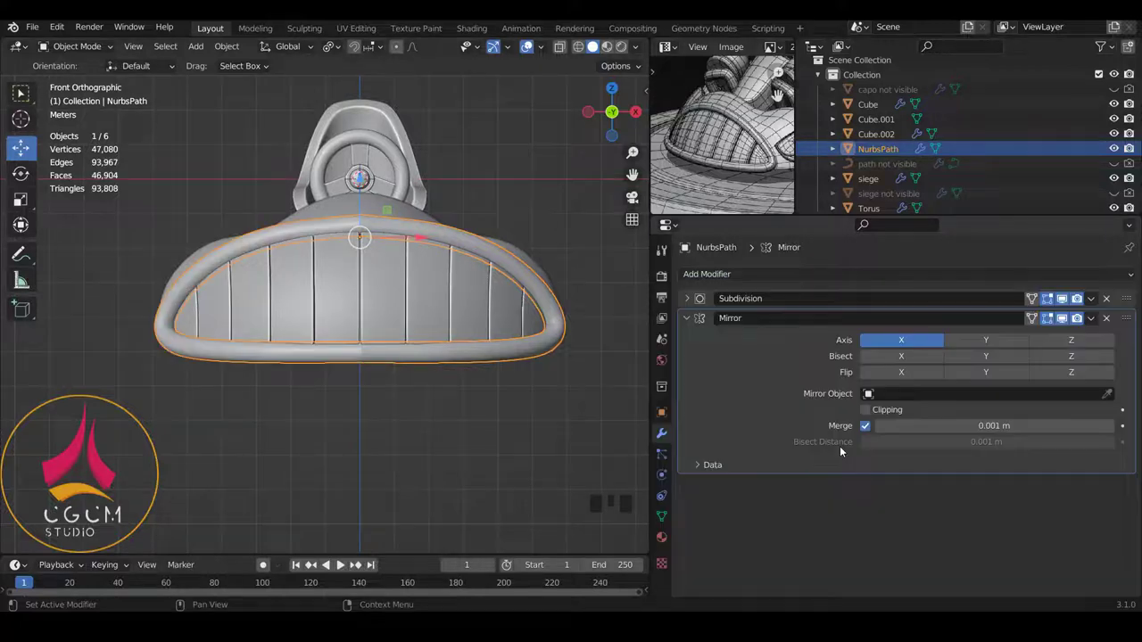
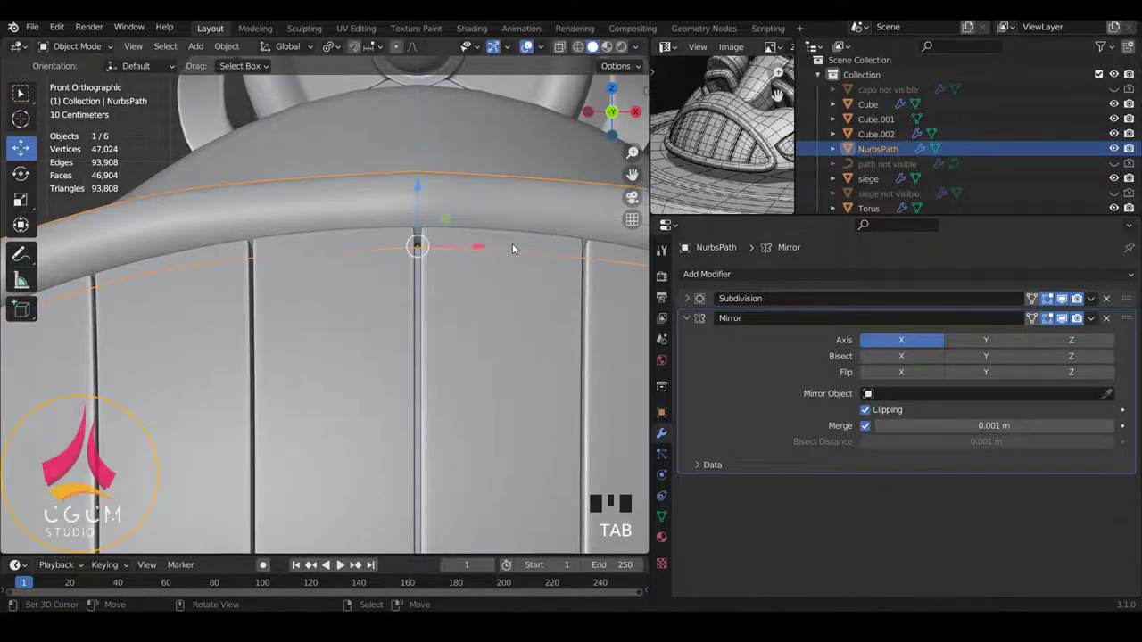
Zoom into the bottom centre seam and nudge the centre points so the mirrored halves merge
{"action": "scroll", "scroll_direction": "down", "scroll_amount": 3}
{"action": "scroll", "scroll_direction": "down", "scroll_amount": 3}
{"action": "scroll", "scroll_direction": "down", "scroll_amount": 3}
{"action": "scroll", "scroll_direction": "up", "scroll_amount": 3}
{"action": "key", "text": "Tab"}
{"action": "key", "text": "Tab"}
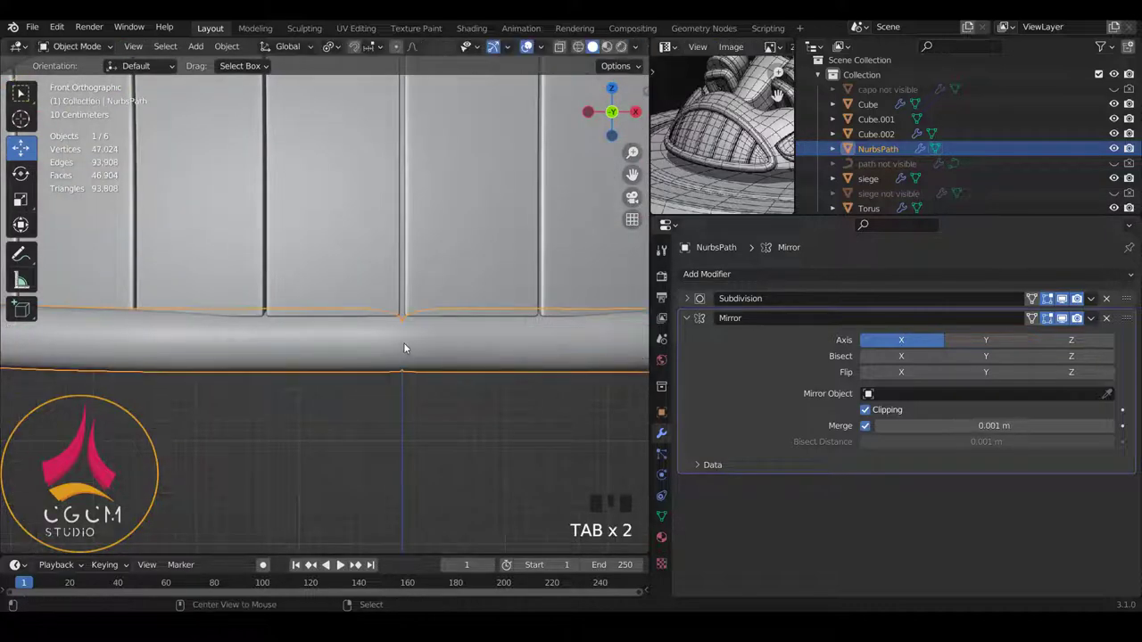
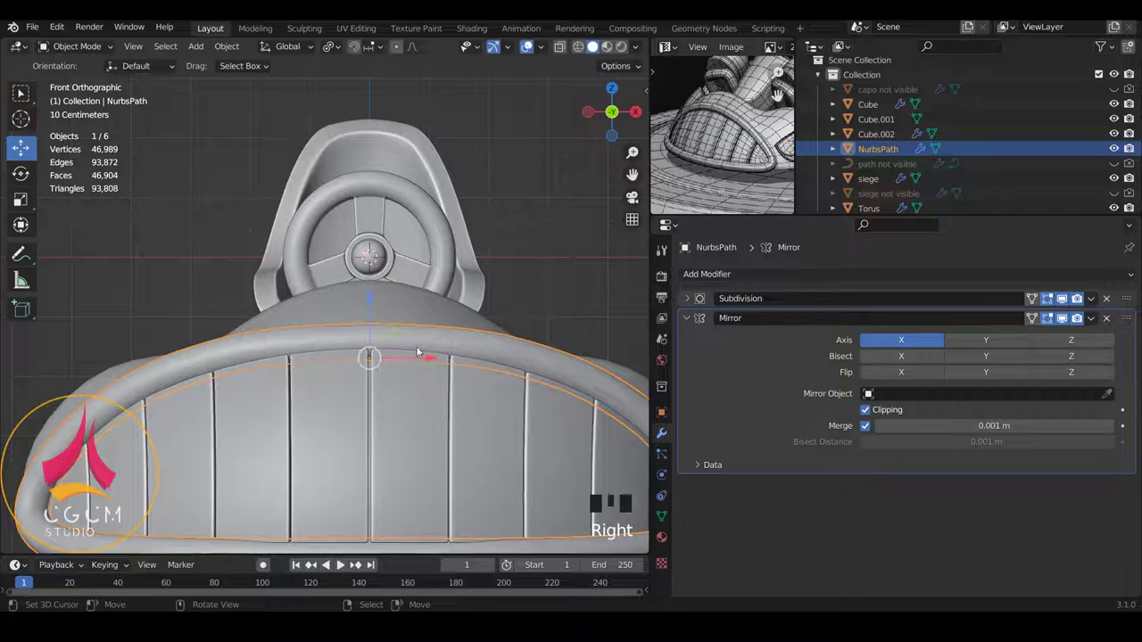
Select all tube vertices and squash the tube slightly along Z
{"action": "key", "text": "s"}
{"action": "key", "text": "Tab"}
{"action": "key", "text": "a"}
{"action": "key", "text": "a"}
{"action": "key", "text": "s"}
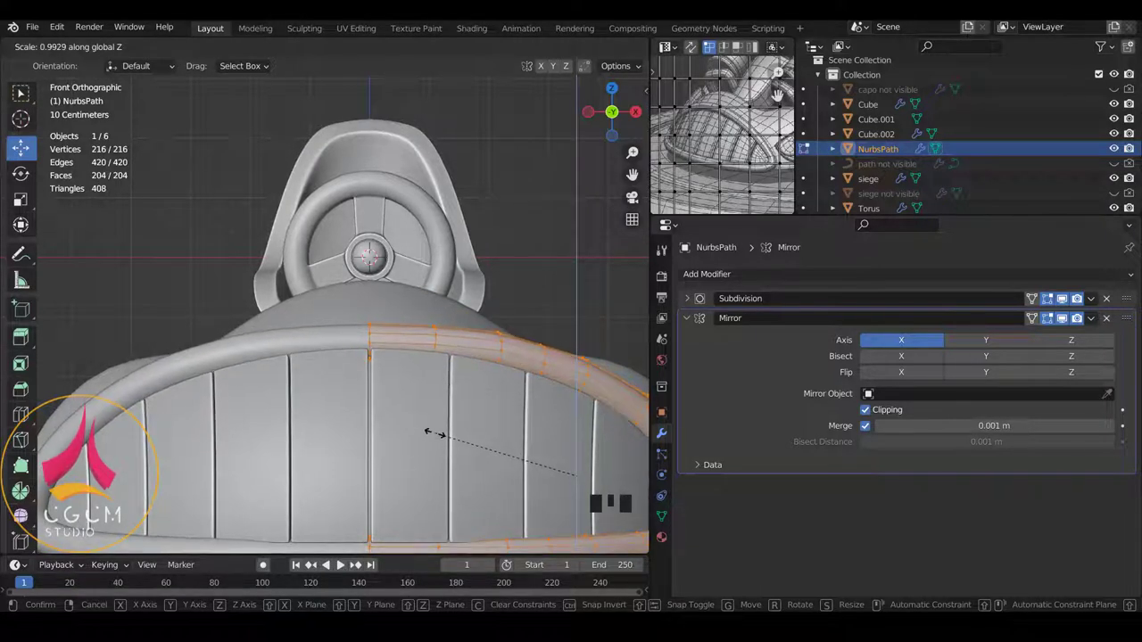
{"action": "key", "text": "Tab"}
{"action": "key", "text": "a"}
Reselect the rim tube and fatten it along normals with Alt+S, about 0.0375 m
{"action": "scroll", "scroll_direction": "down", "scroll_amount": 3}
{"action": "left_click_drag", "start_coordinate": [468, 366], "coordinate": [329, 436]}
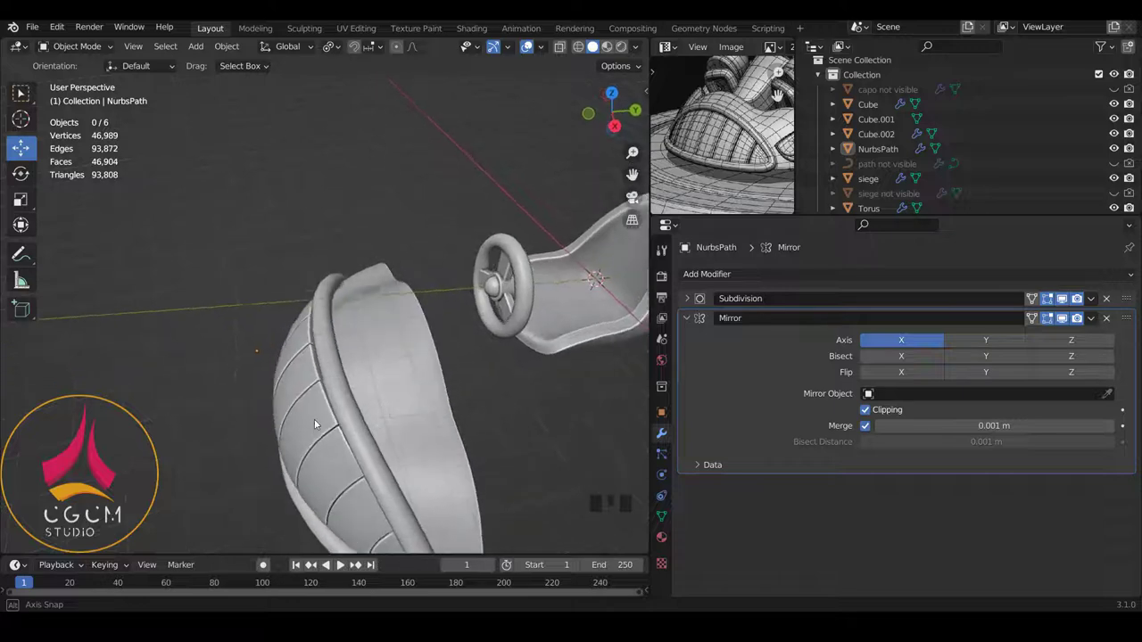
{"action": "left_click_drag", "start_coordinate": [388, 399], "coordinate": [379, 408]}
{"action": "scroll", "scroll_direction": "up", "scroll_amount": 3}
{"action": "right_click", "coordinate": [363, 366]}
{"action": "scroll", "scroll_direction": "down", "scroll_amount": 3}
{"action": "key", "text": "Tab"}
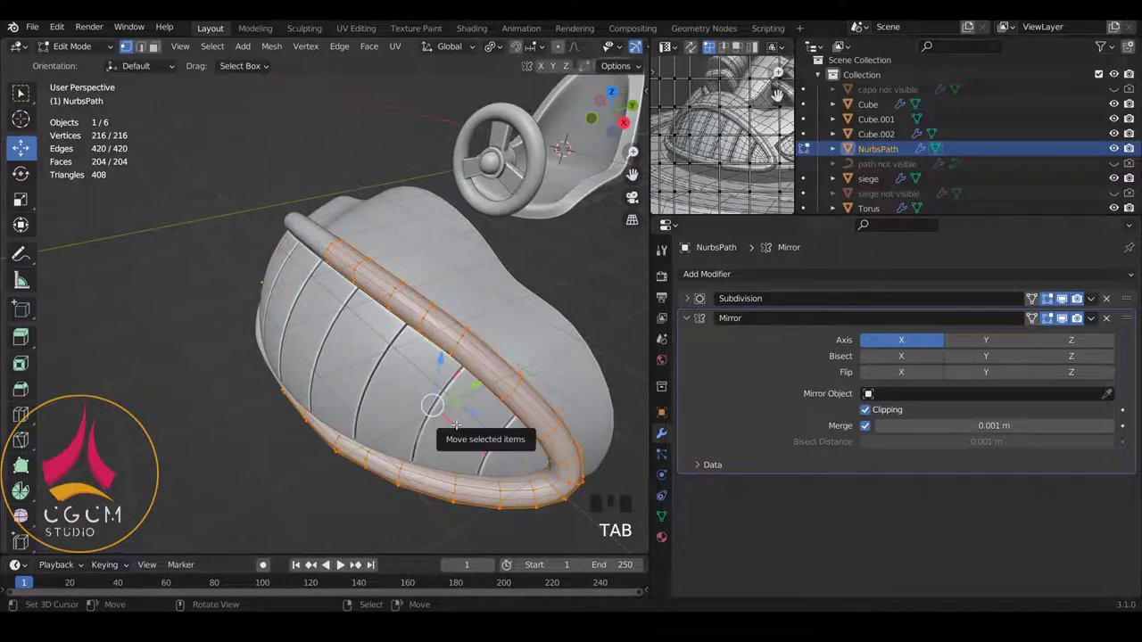
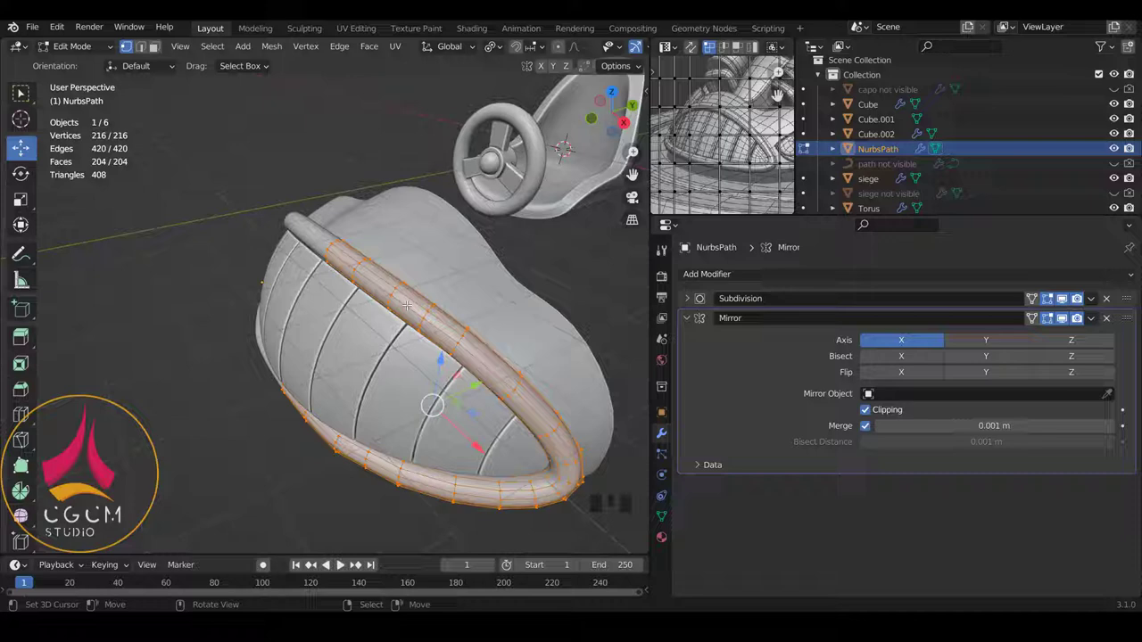
{"action": "key", "text": "alt+s"}
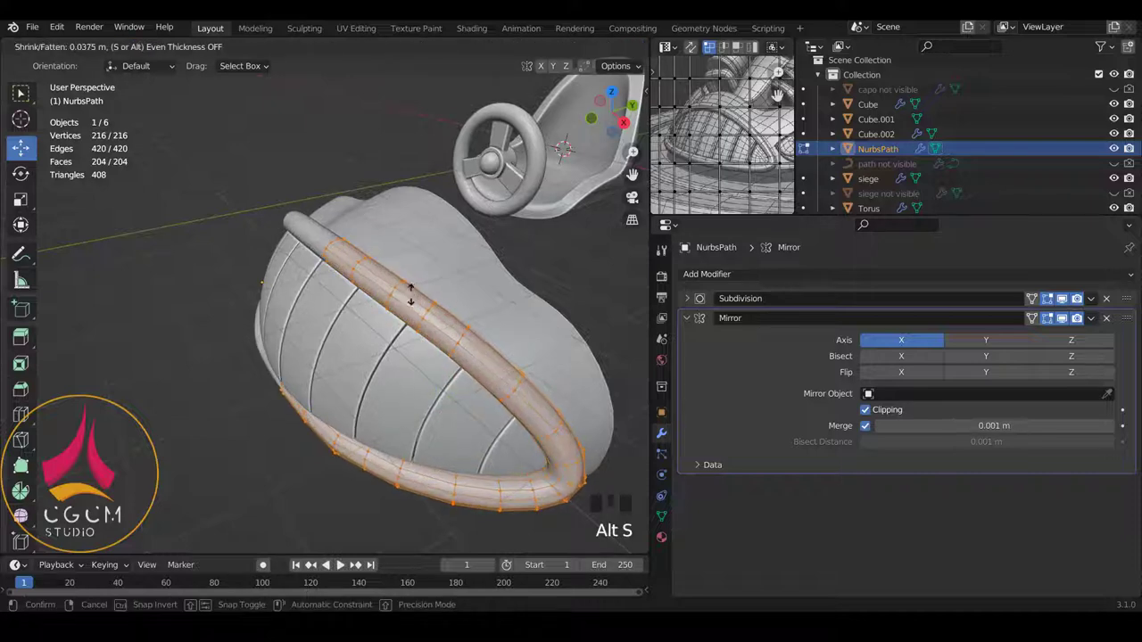
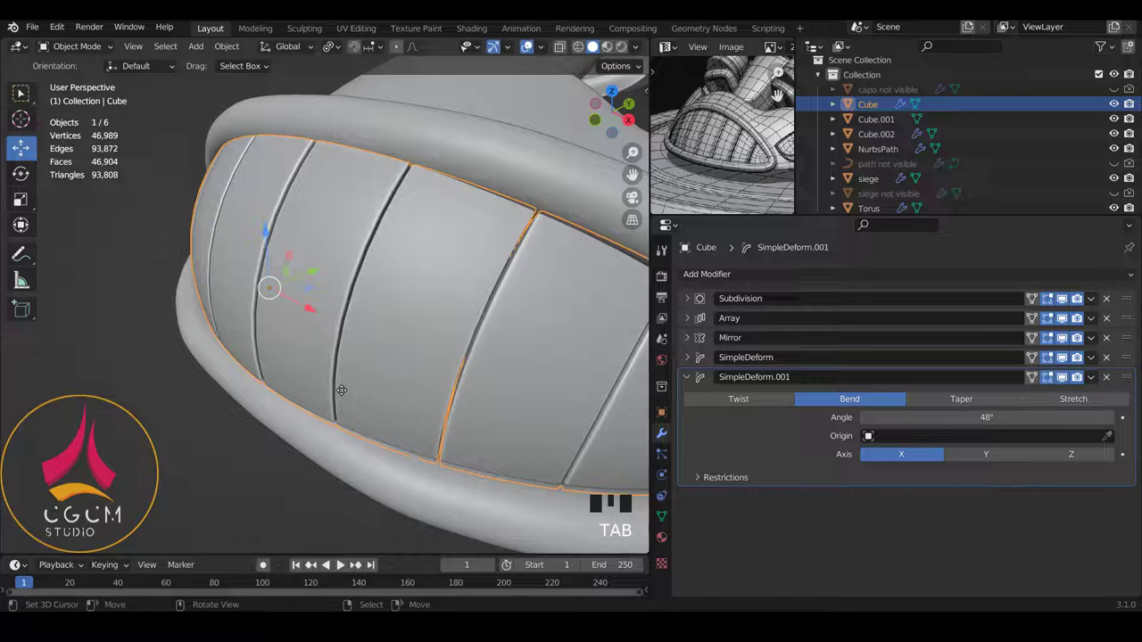
Deselect everything, review the hood from several angles and save as save 04.blend
{"action": "scroll", "scroll_direction": "down", "scroll_amount": 3}
{"action": "left_click_drag", "start_coordinate": [376, 387], "coordinate": [410, 375]}
{"action": "key", "text": "a"}
{"action": "left_click_drag", "start_coordinate": [440, 356], "coordinate": [373, 399]}
{"action": "scroll", "scroll_direction": "up", "scroll_amount": 3}
{"action": "left_click_drag", "start_coordinate": [370, 378], "coordinate": [567, 316]}
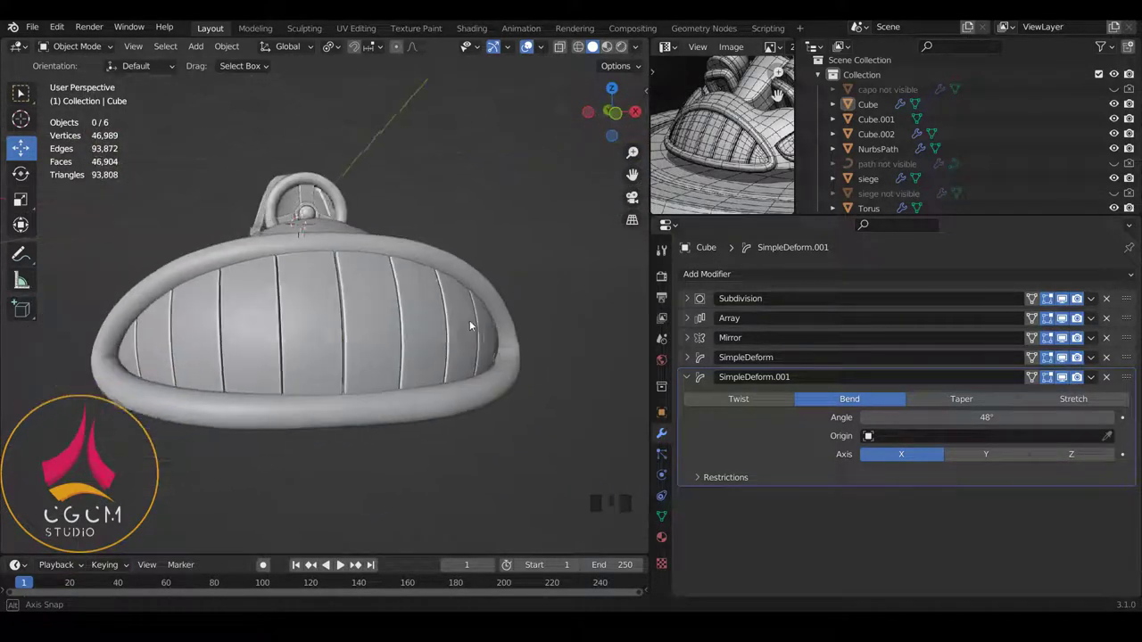
{"action": "left_click_drag", "start_coordinate": [440, 326], "coordinate": [506, 397]}
{"action": "key", "text": "ctrl+s"}
Enlarge the Image Editor area so the kart reference image sits much larger beside the viewport
{"action": "scroll", "scroll_direction": "down", "scroll_amount": 3}
{"action": "left_click_drag", "start_coordinate": [484, 326], "coordinate": [673, 138]}
{"action": "scroll", "scroll_direction": "down", "scroll_amount": 3}
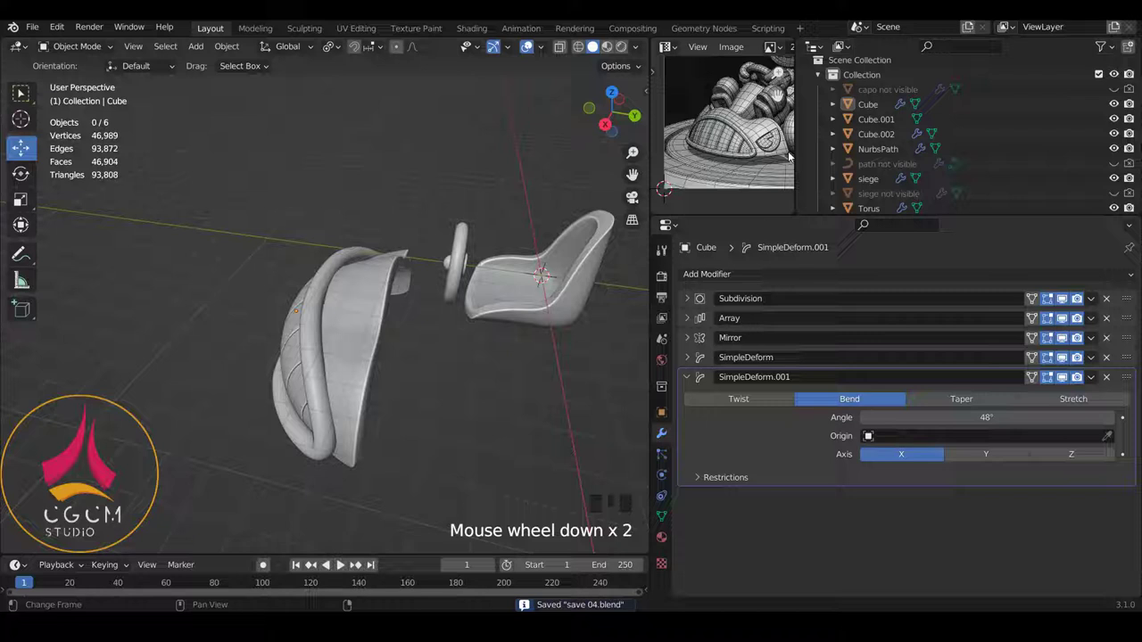
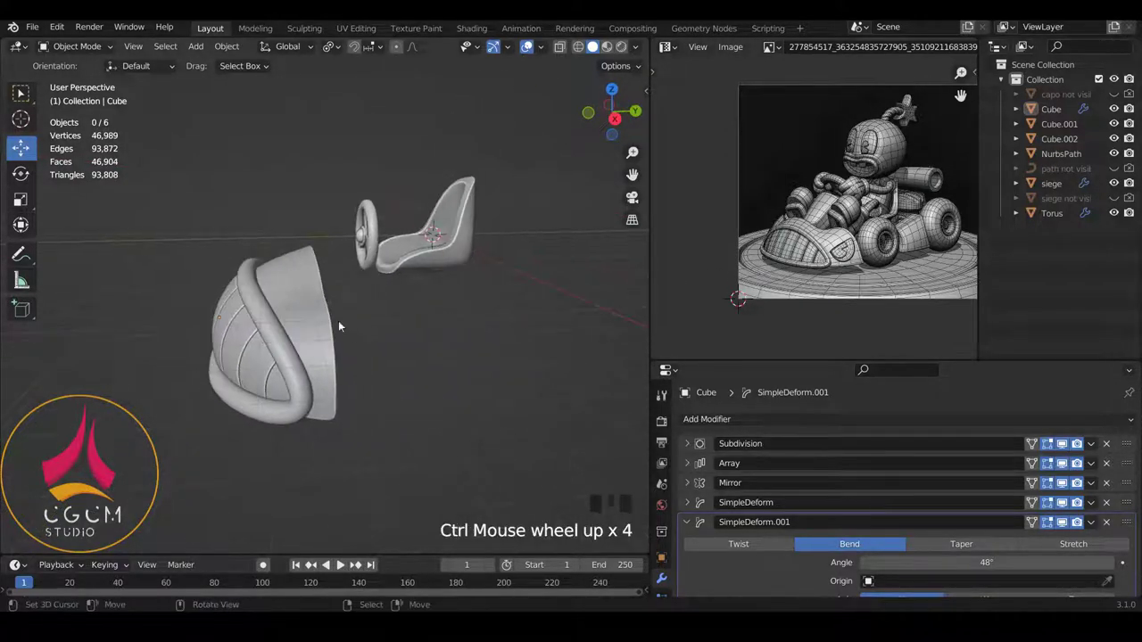
Select the Cube hood panels and NurbsPath tube together and enter multi-object Edit Mode, front view
{"action": "left_click_drag", "start_coordinate": [333, 303], "coordinate": [287, 299]}
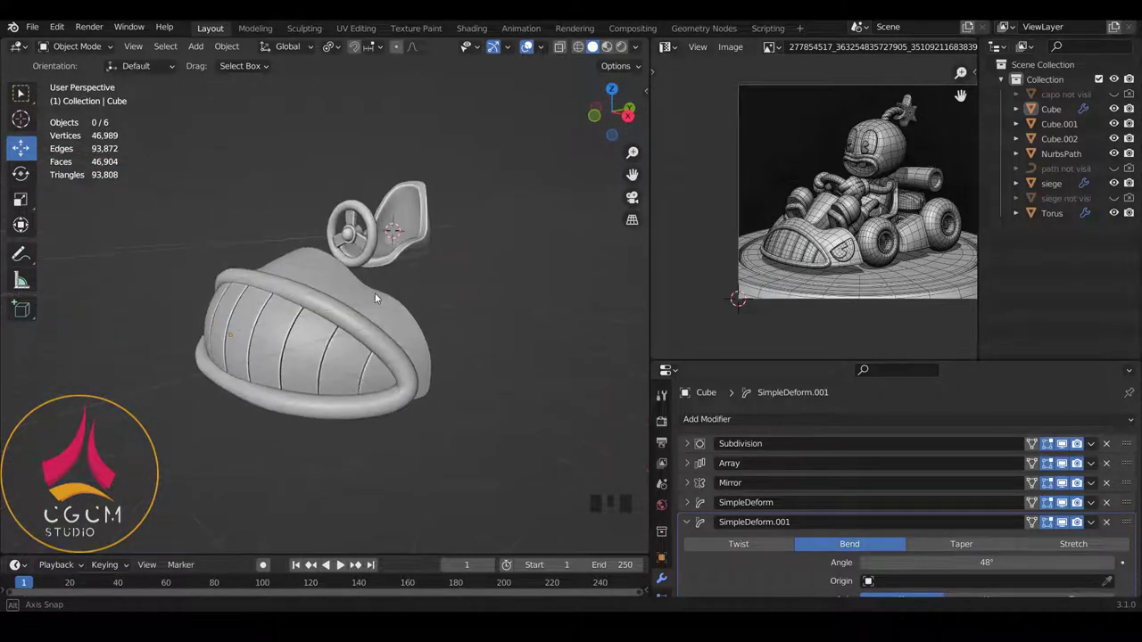
{"action": "left_click_drag", "start_coordinate": [451, 304], "coordinate": [417, 375]}
{"action": "right_click", "coordinate": [418, 376]}
{"action": "right_click", "coordinate": [397, 361]}
{"action": "key", "text": "Tab"}
{"action": "key", "text": "a"}
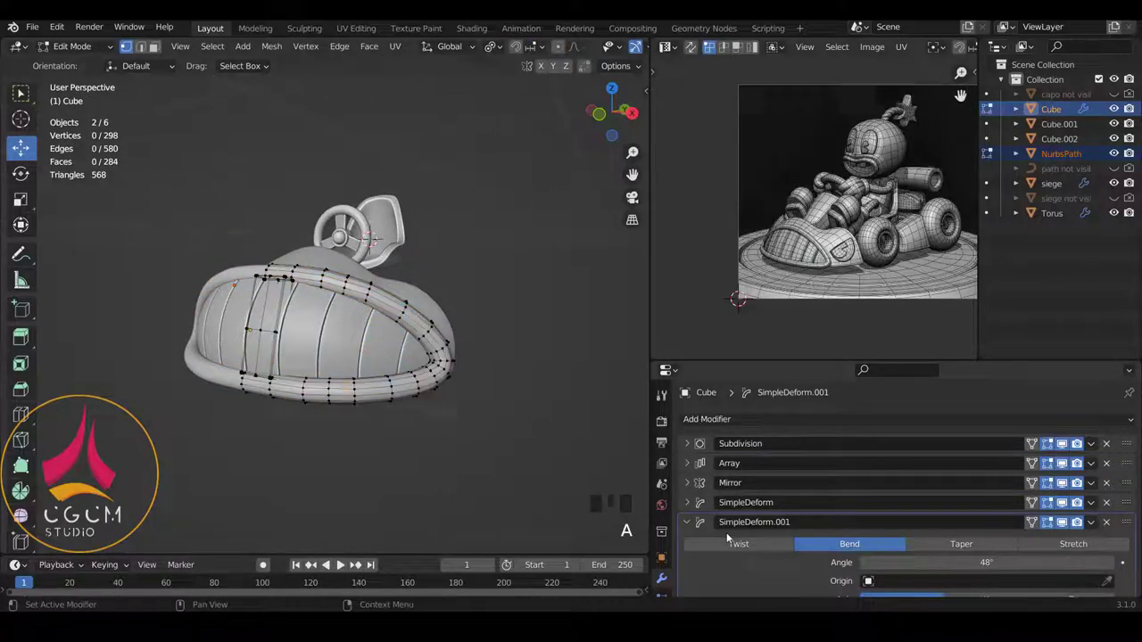